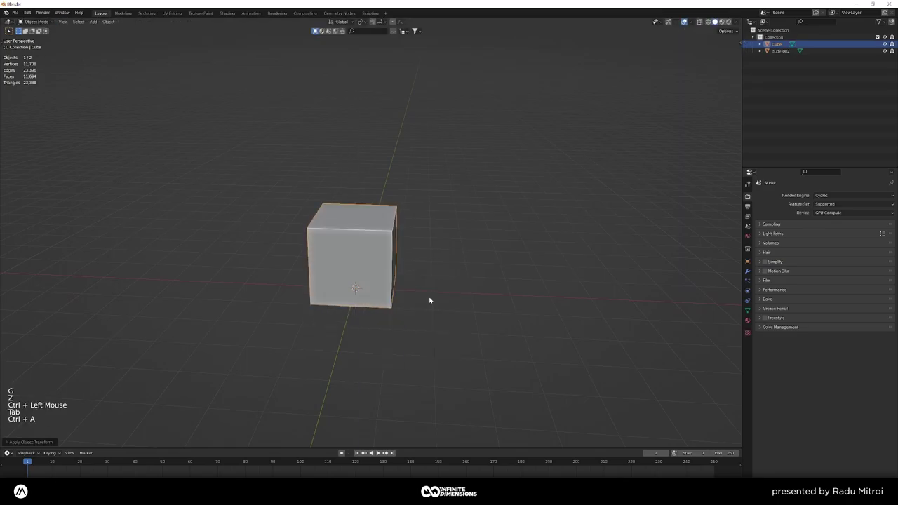
- Frame the cube in front orthographic view with X-ray shading, revealing the human figure inside
middle_click(407, 303)
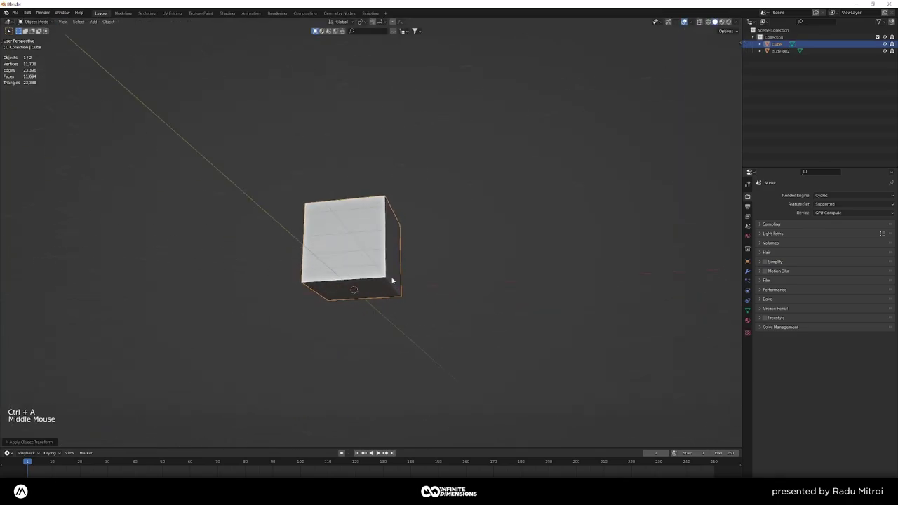
key("KP_1")
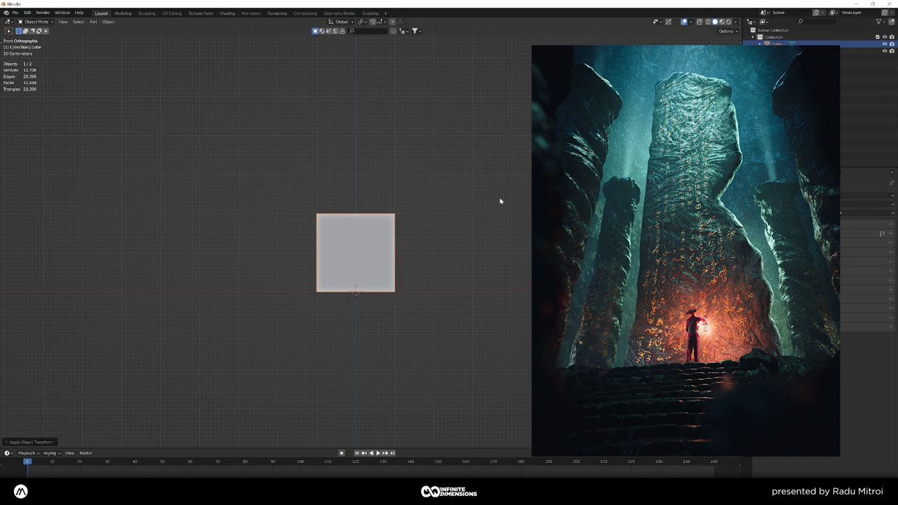
key("KP_1")
key("z")
scroll("down", 3)
key("KP_1")
key("z")
middle_click(478, 237)
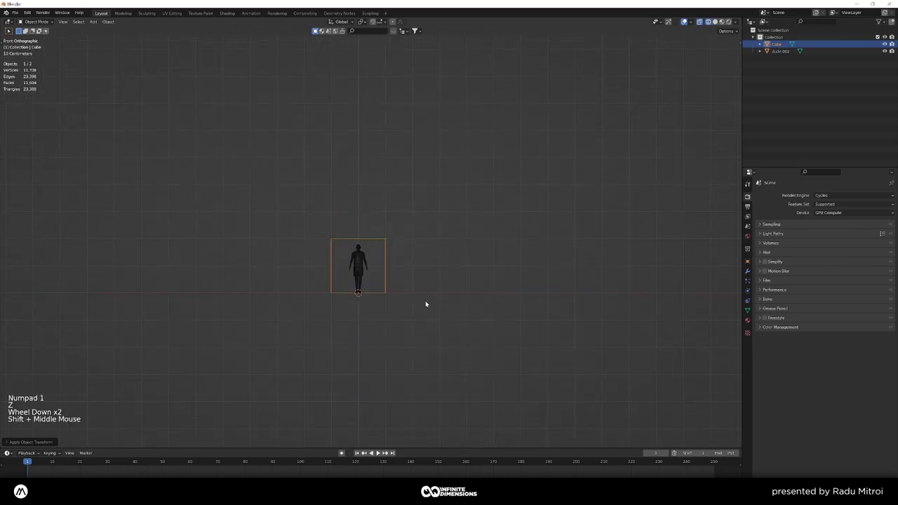
- Scale the cube up threefold and set its Z dimension to 15 m in the sidebar
key("n")
key("s")
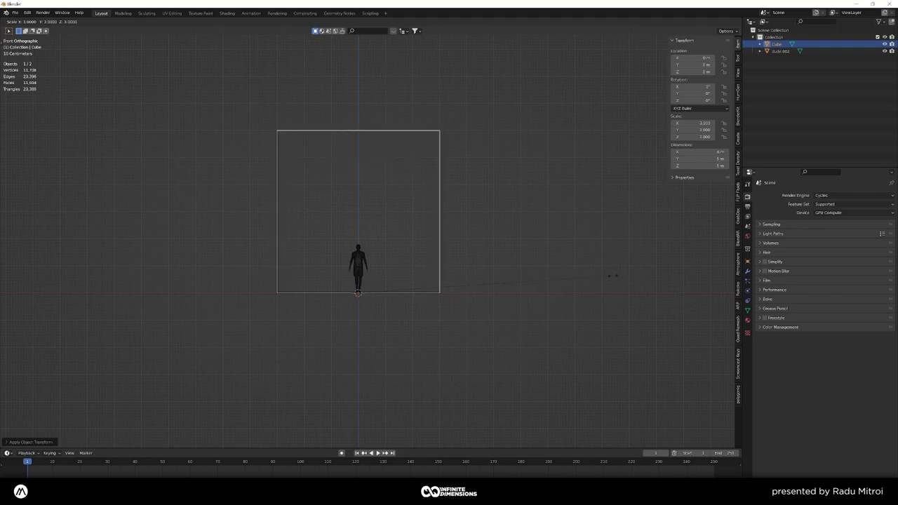
key("s")
left_click(500, 308)
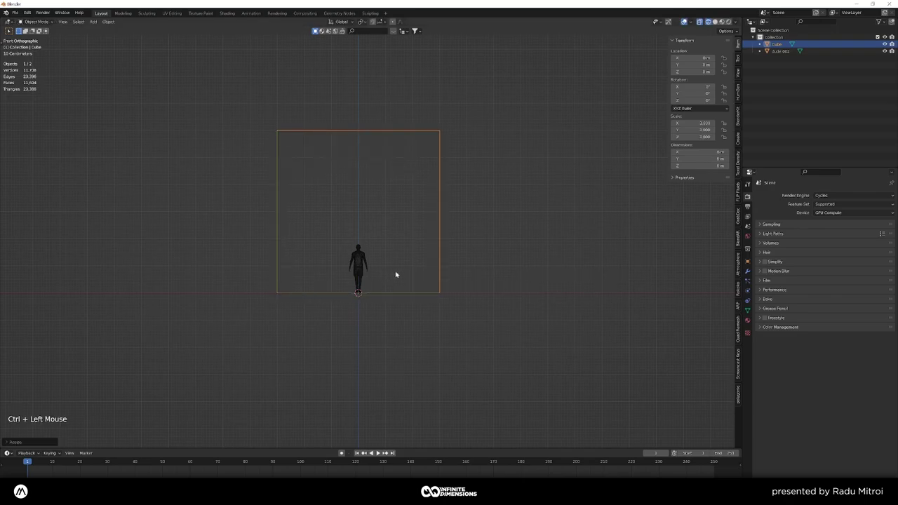
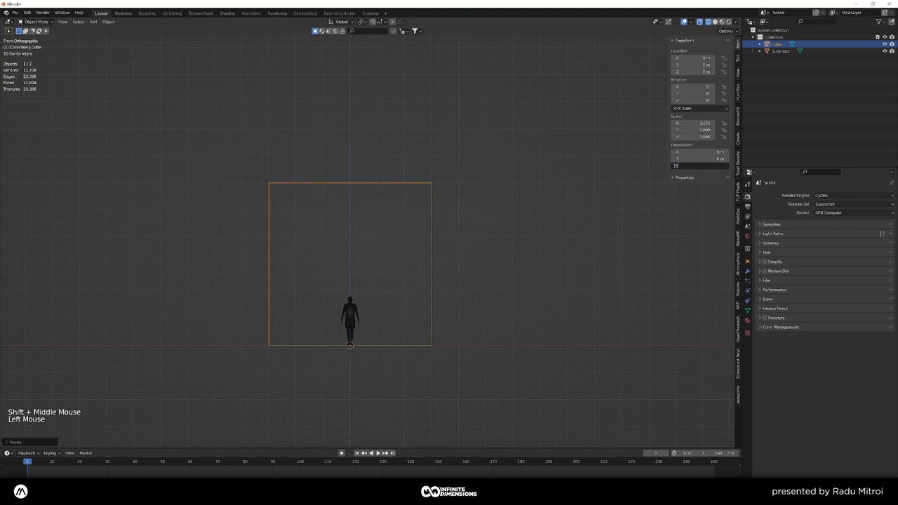
scroll("down", 3)
middle_click(422, 332)
left_click(422, 332)
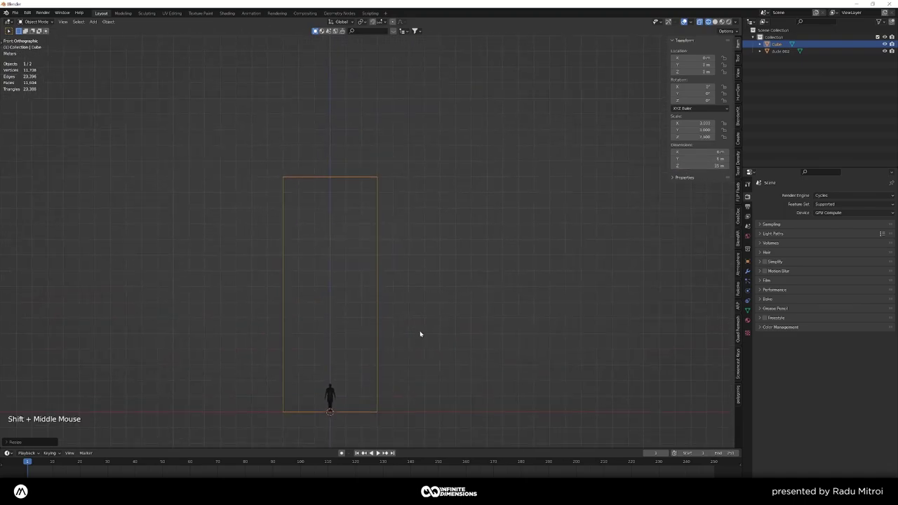
- Thin the block along Y into an upright slab, checking it from the side view
scroll("up", 3)
middle_click(482, 250)
scroll("up", 3)
middle_click(436, 279)
key("KP_3")
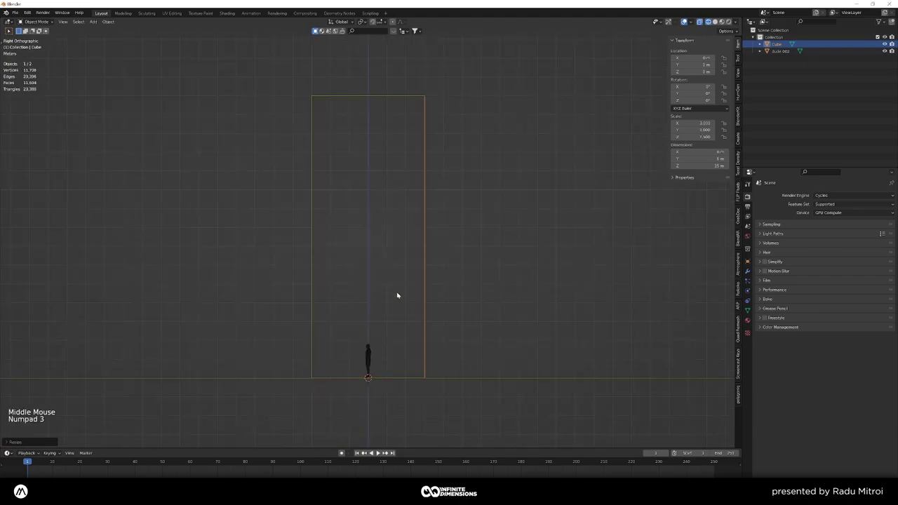
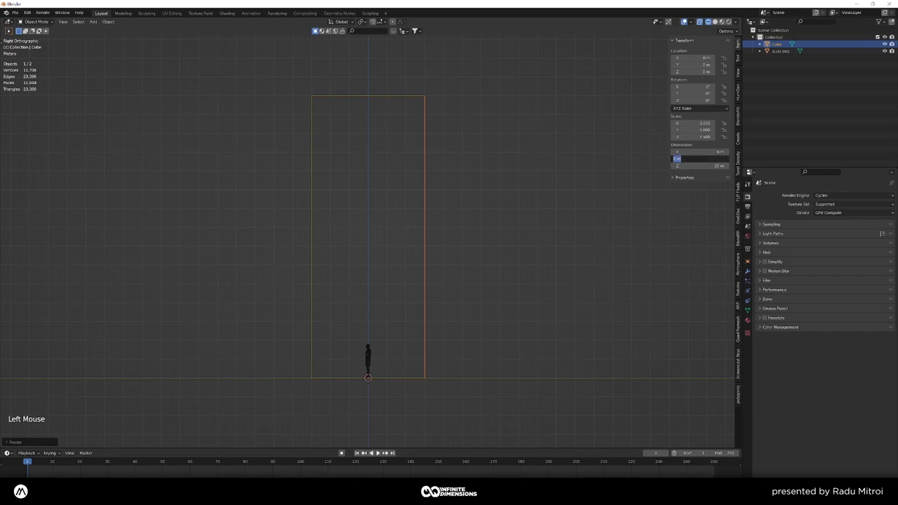
key("n")
middle_click(295, 271)
- Return to solid shading and orbit around the tall slab towering over the figure
key("z")
key("a")
right_click(394, 244)
key("z")
key("a")
middle_click(394, 243)
right_click(395, 244)
middle_click(369, 282)
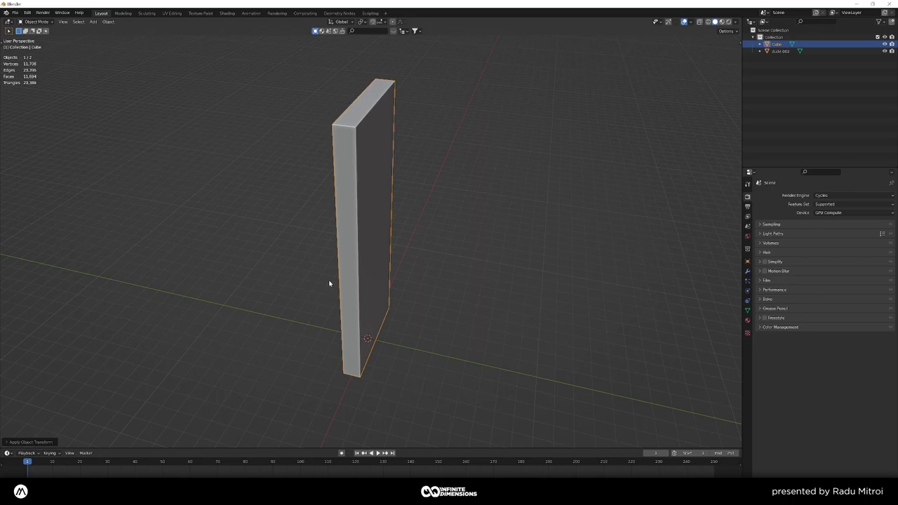
middle_click(333, 251)
middle_click(378, 221)
middle_click(377, 242)
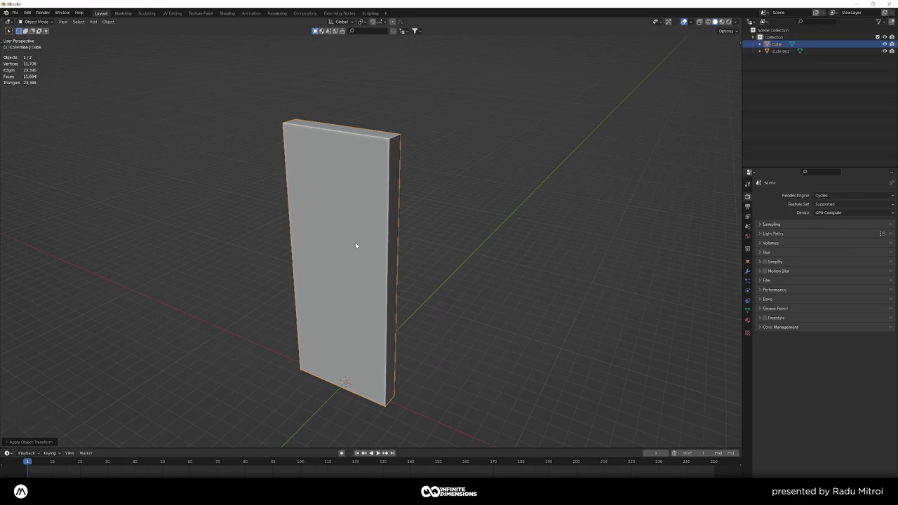
- Enter Edit Mode in vertex select and view the slab straight from the front
key("Tab")
key("a")
key("Tab")
key("a")
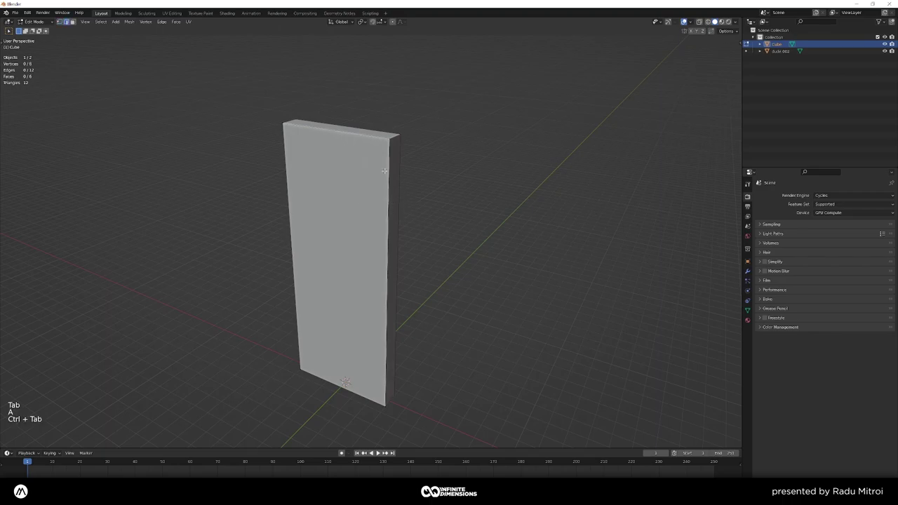
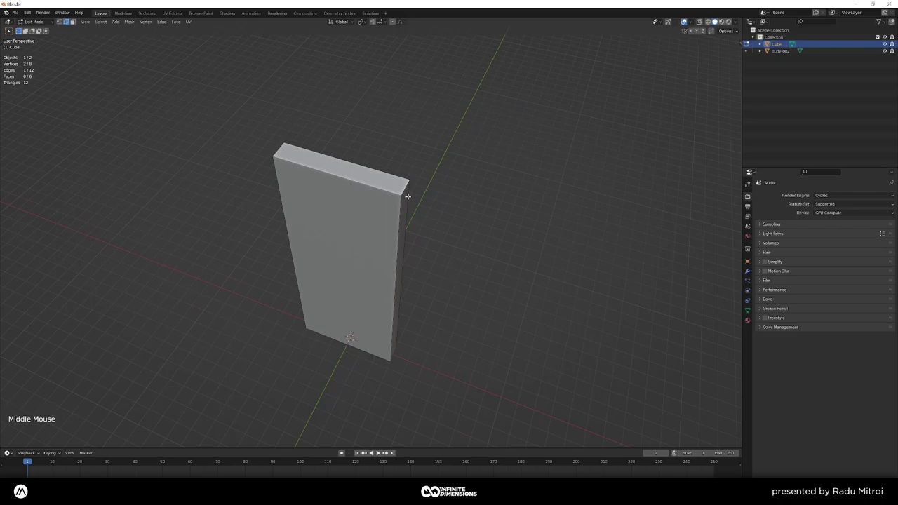
key("KP_1")
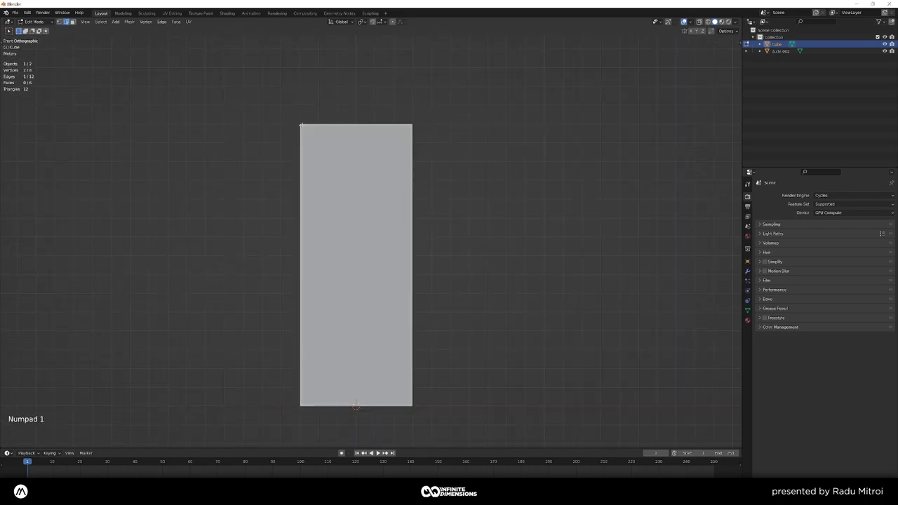
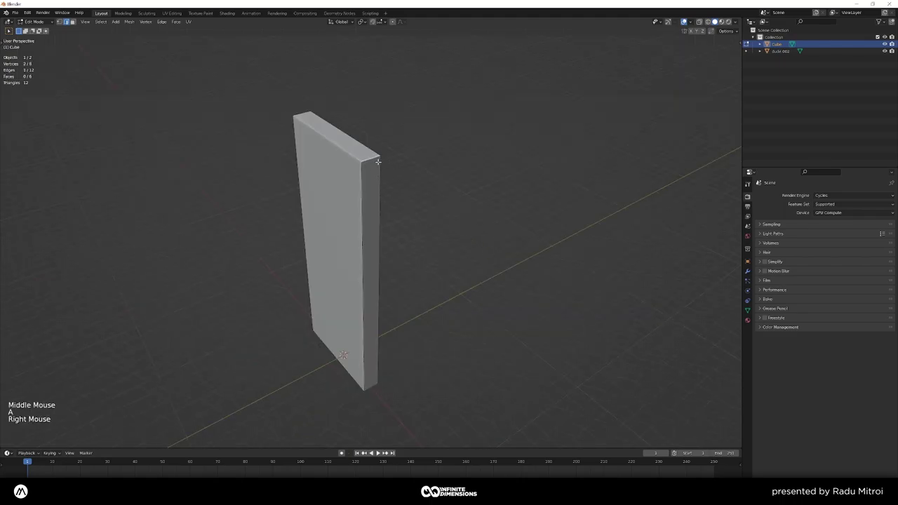
key("KP_1")
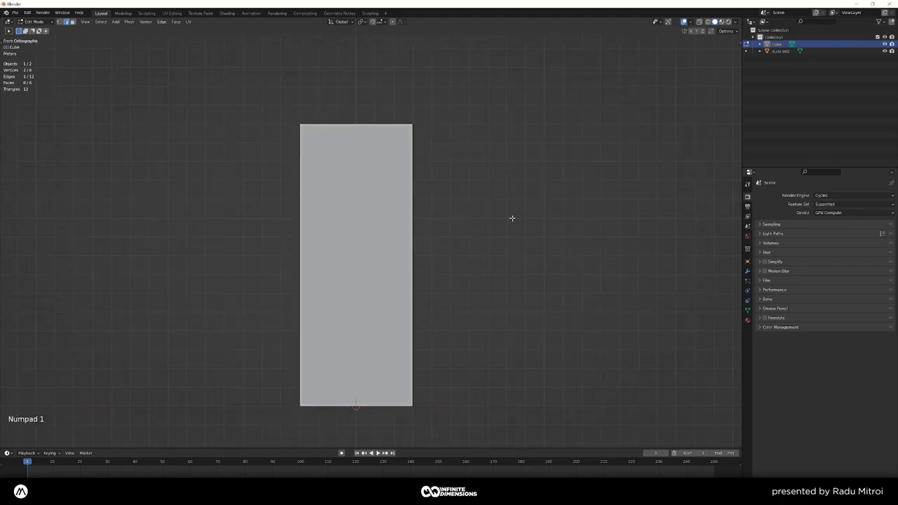
- Bevel the top-right corner vertices with added segments into a smooth rounded curve
key("KP_1")
key("KP_1")
key("ctrl+b")
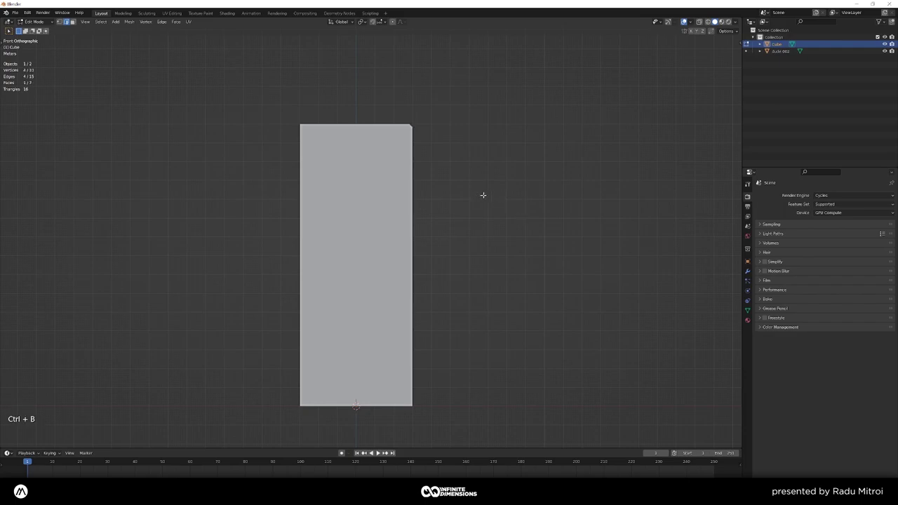
scroll("up", 3)
scroll("up", 3)
scroll("up", 3)
scroll("up", 3)
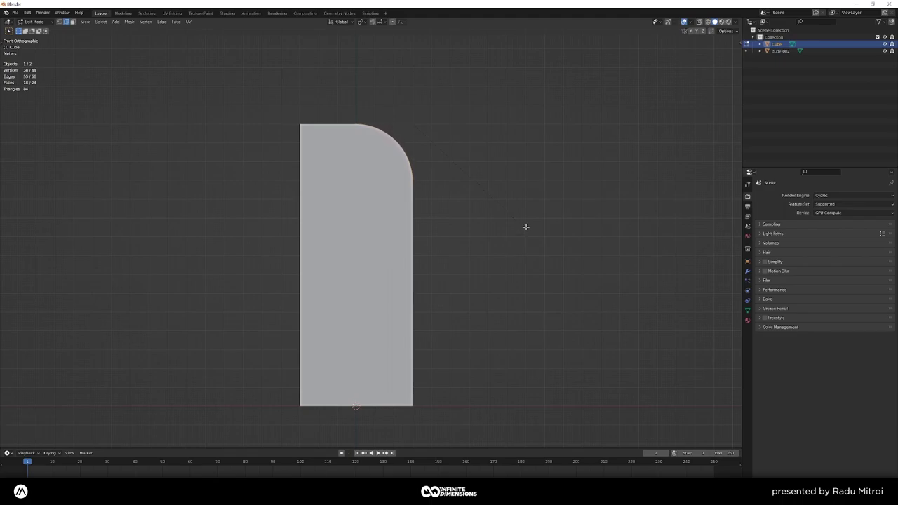
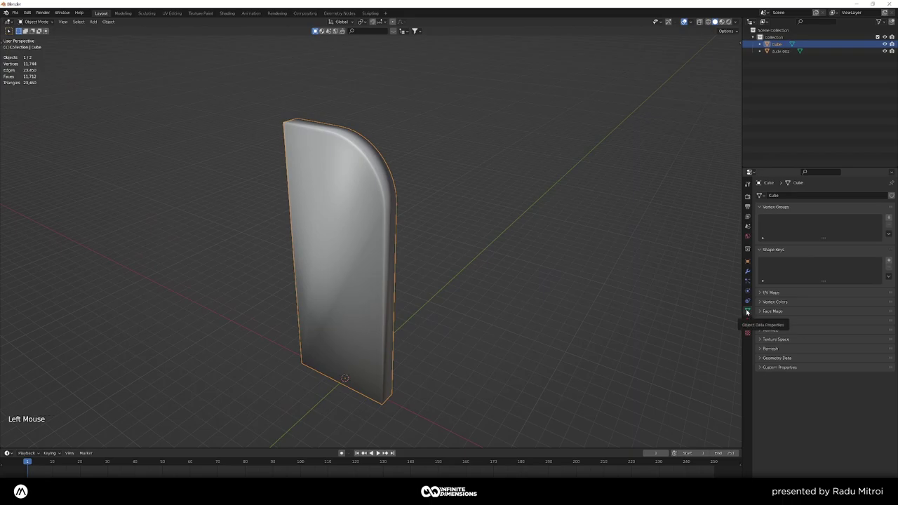
- Apply Shade Smooth to the slab with Auto Smooth normals so flat faces stay crisp
left_click(764, 331)
left_click(815, 342)
left_click(774, 332)
right_click(368, 263)
key("ctrl+a")
left_click(367, 263)
right_click(367, 263)
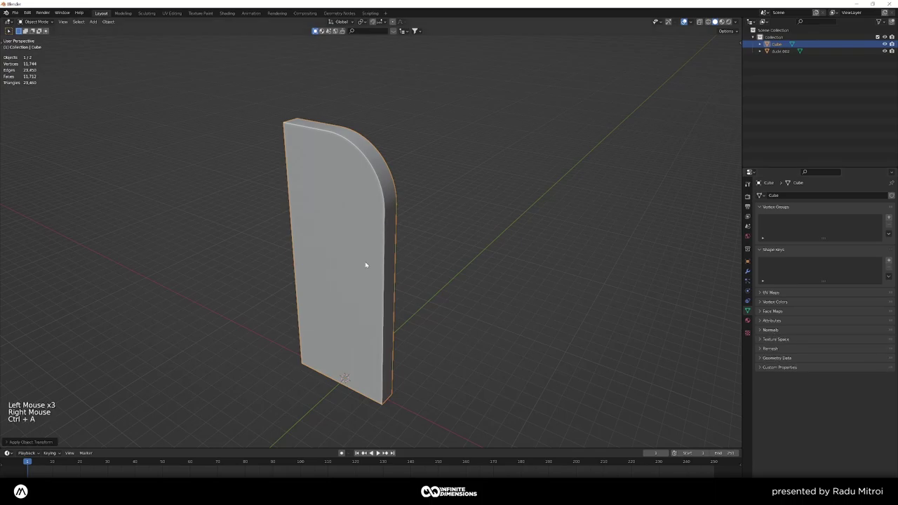
key("KP_1")
- Orbit around the slab to inspect the smoothed rounded corner along its thickness
middle_click(418, 248)
scroll("down", 3)
middle_click(425, 241)
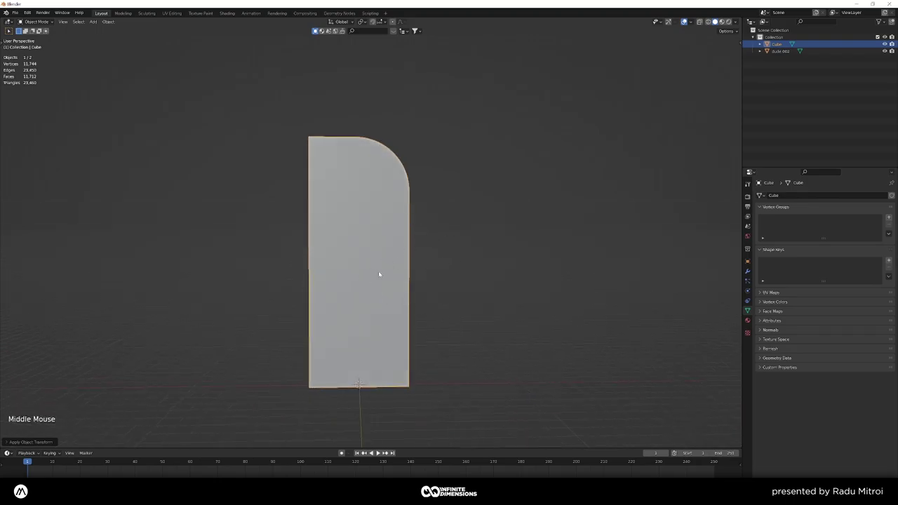
right_click(396, 269)
middle_click(395, 269)
scroll("up", 3)
scroll("down", 3)
middle_click(393, 256)
scroll("down", 3)
middle_click(381, 274)
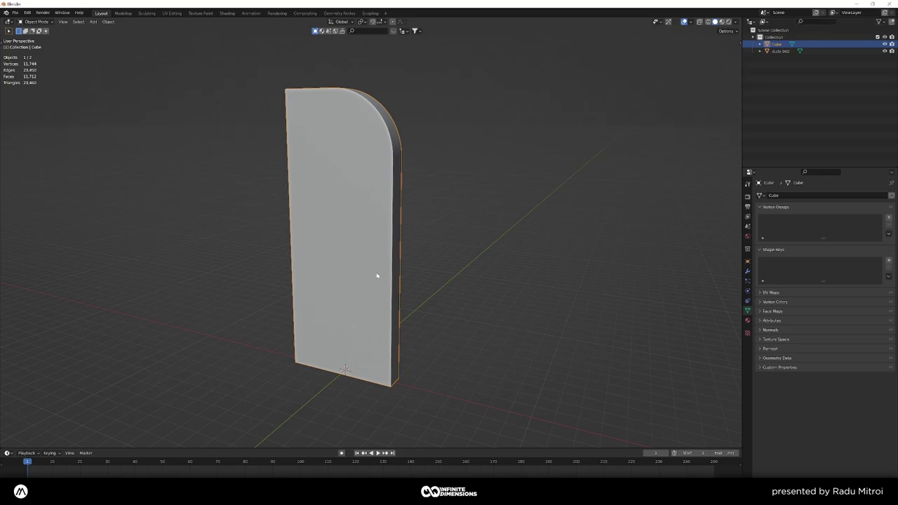
- Add a Roundcube object and smooth it with a level-2 Subdivision Surface modifier
key("shift+a")
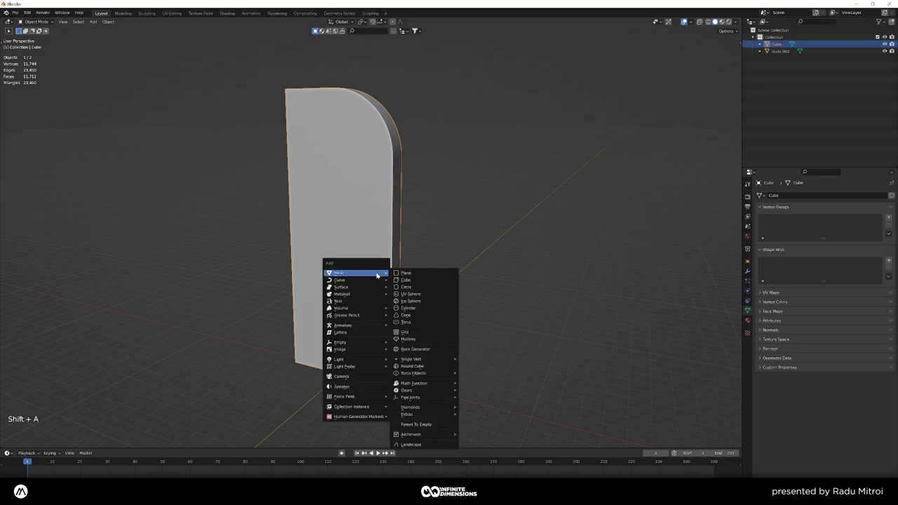
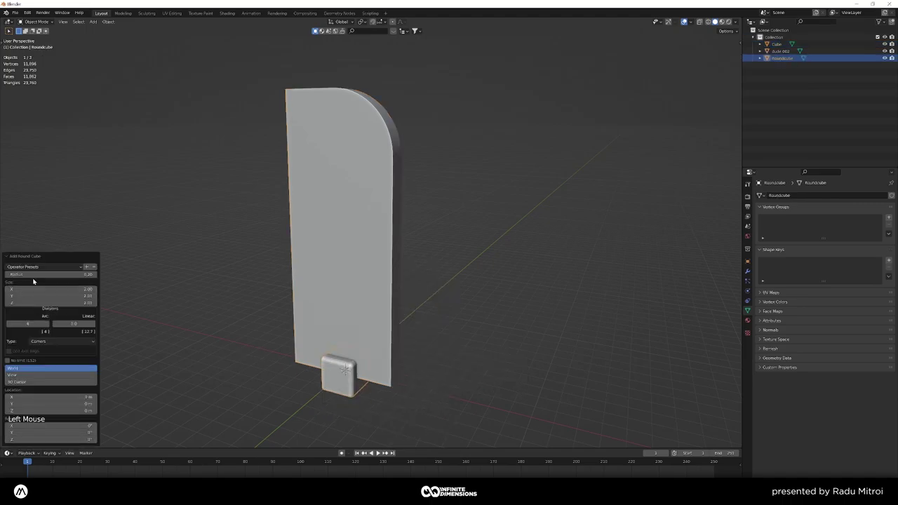
left_click(34, 267)
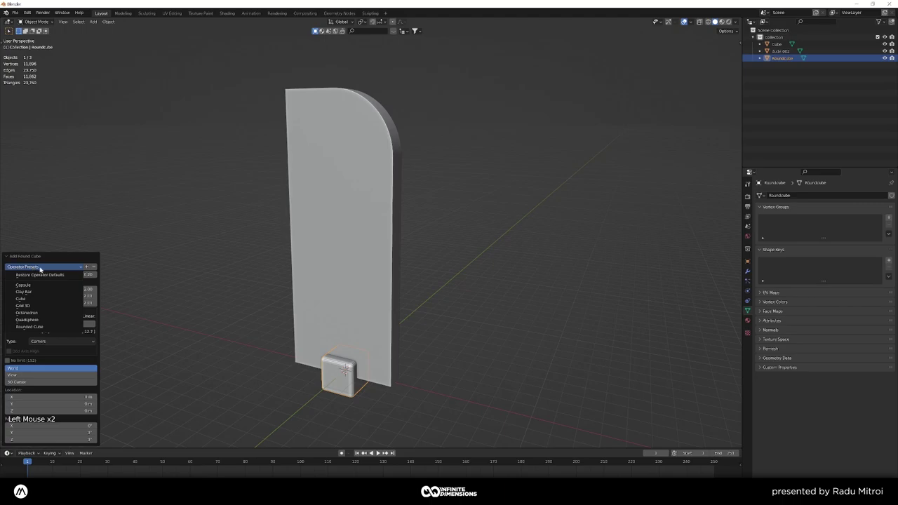
left_click(19, 257)
key("KP_1")
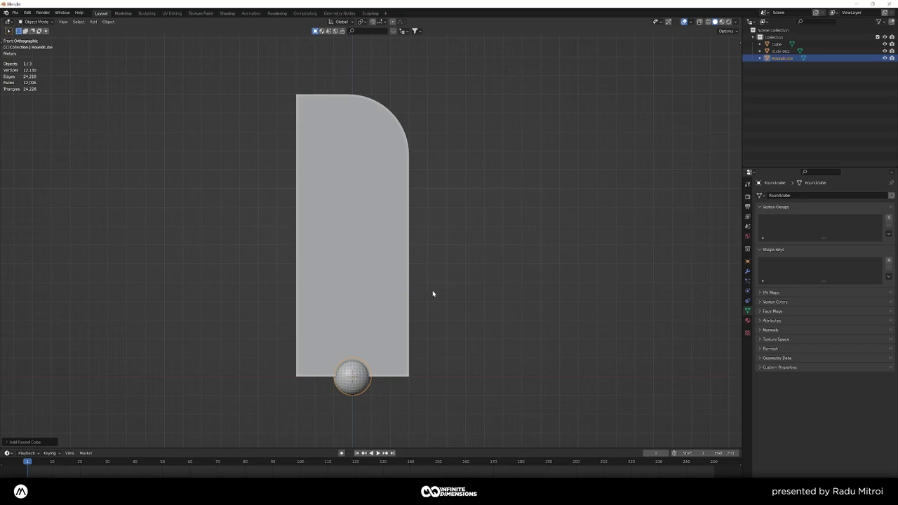
key("ctrl+2")
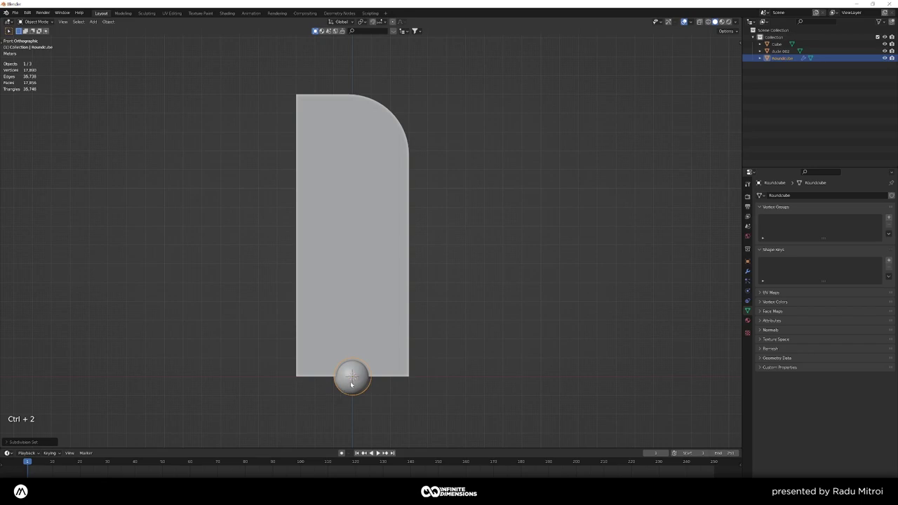
left_click(747, 274)
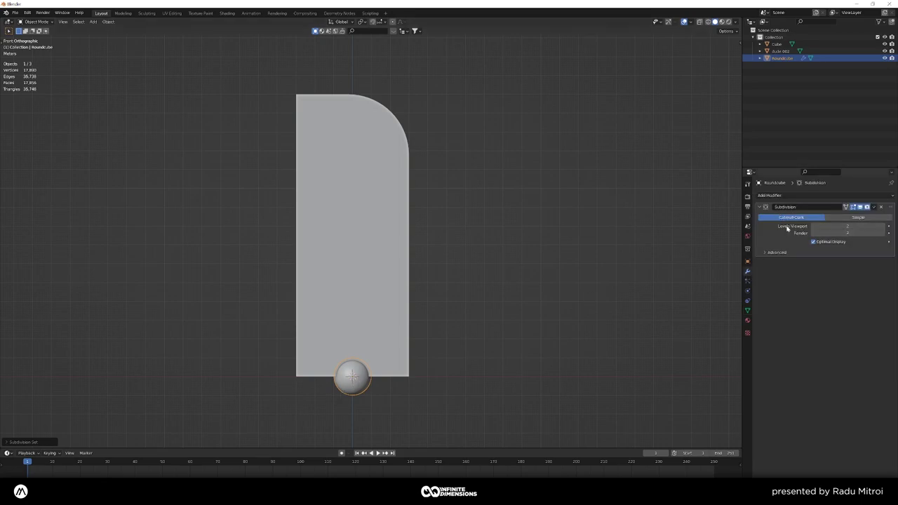
- Enlarge the subdivided ball and move it beside the slab's right side
key("a")
key("a")
key("a")
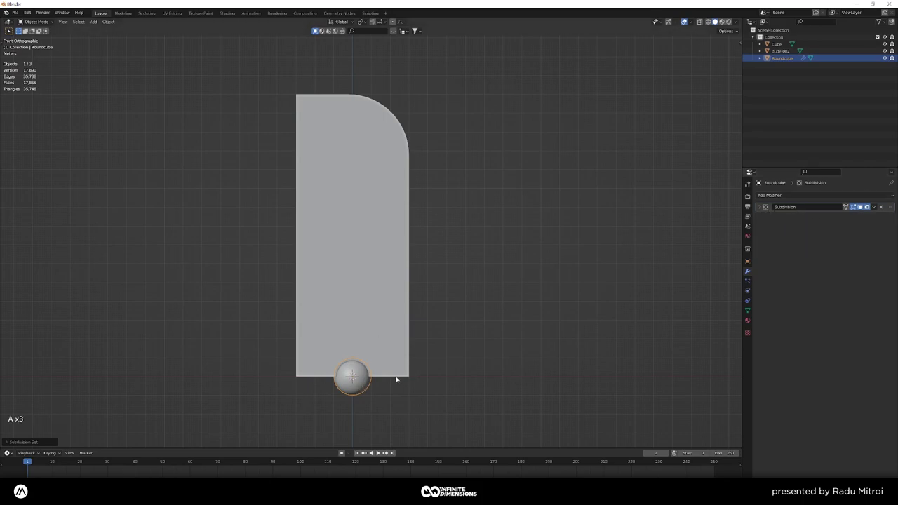
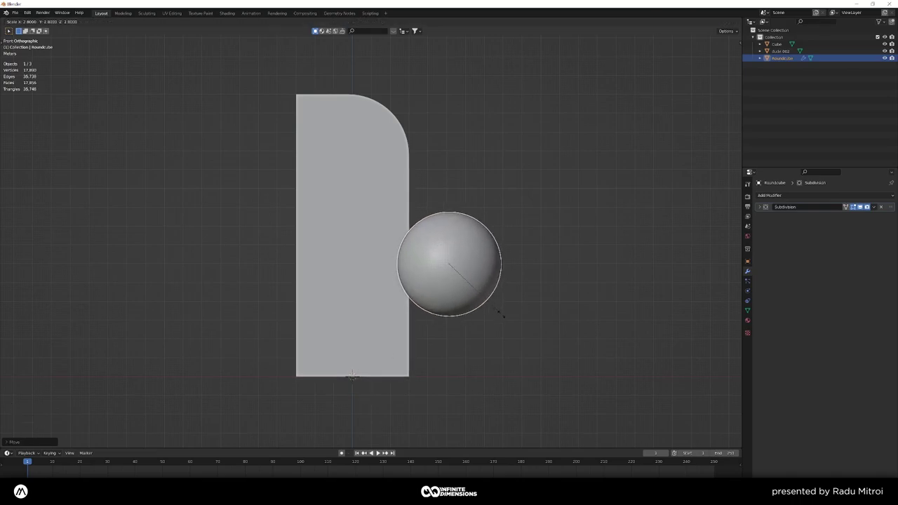
left_click(502, 313)
key("ctrl+a")
left_click(502, 313)
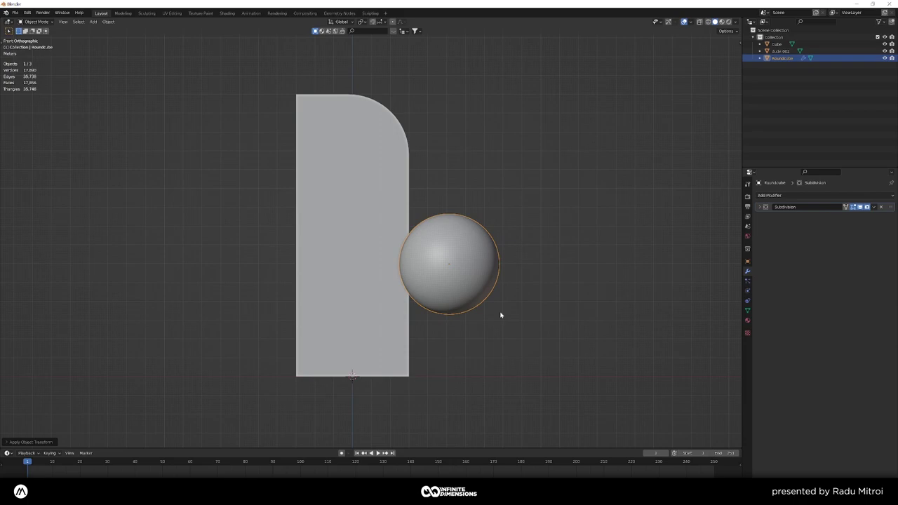
- Orbit and refocus the view on the ball, ending in front orthographic view
key("w")
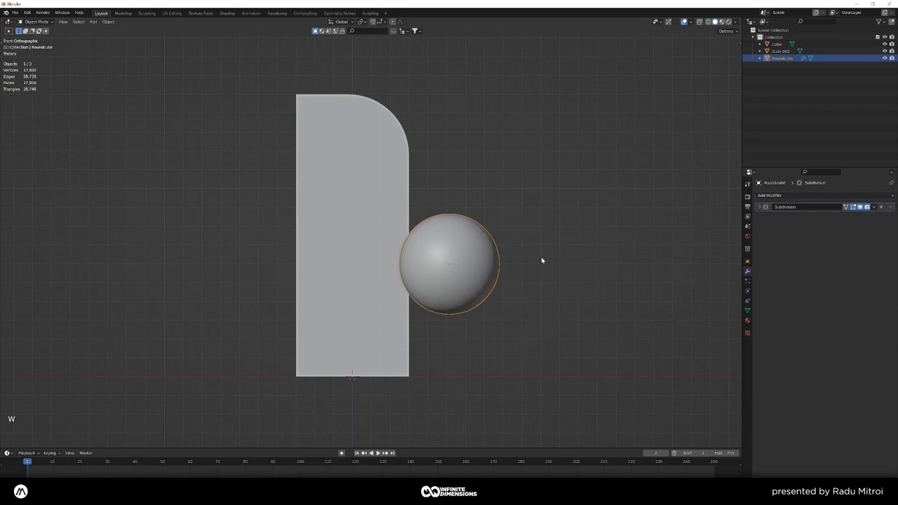
scroll("up", 3)
key("w")
middle_click(524, 281)
middle_click(516, 285)
key("KP_Decimal")
key("KP_1")
scroll("down", 3)
key("KP_Decimal")
key("KP_1")
middle_click(434, 271)
scroll("up", 3)
middle_click(491, 243)
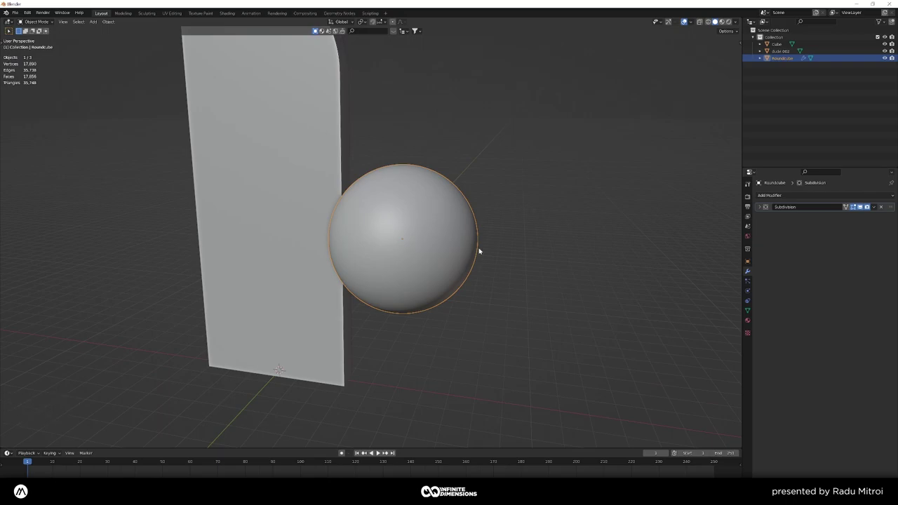
key("KP_1")
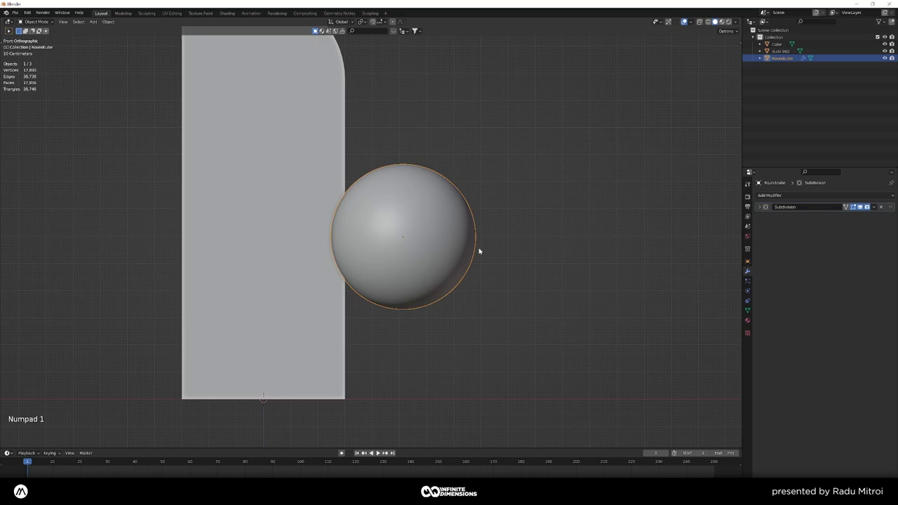
- Add a Displace modifier to the ball with a new texture using Global coordinates
left_click(808, 195)
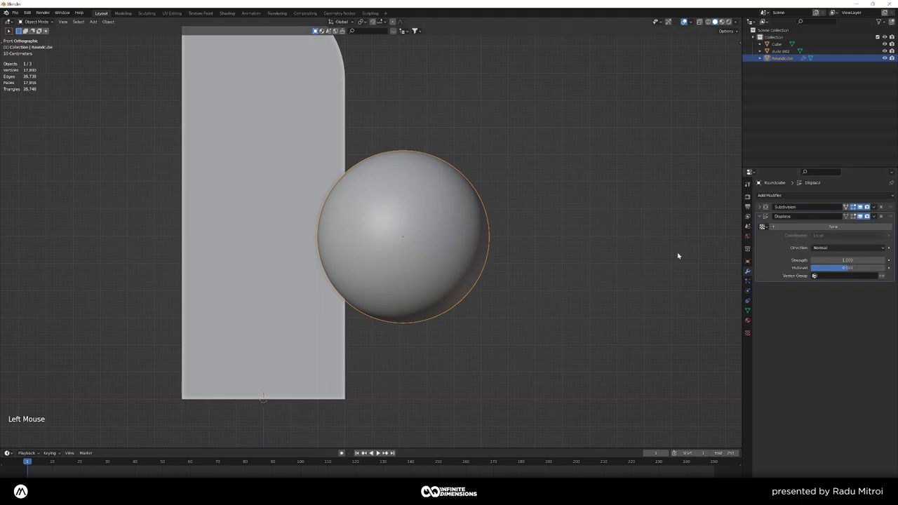
left_click(813, 228)
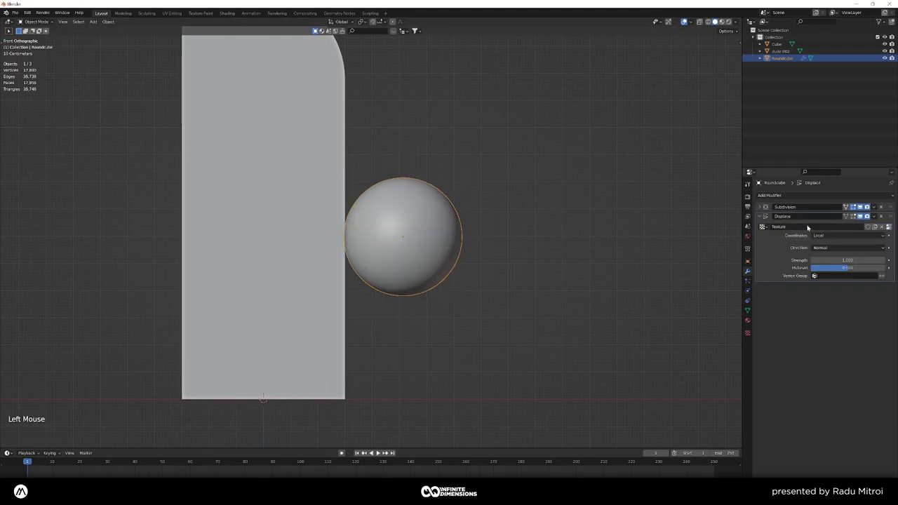
left_click(832, 237)
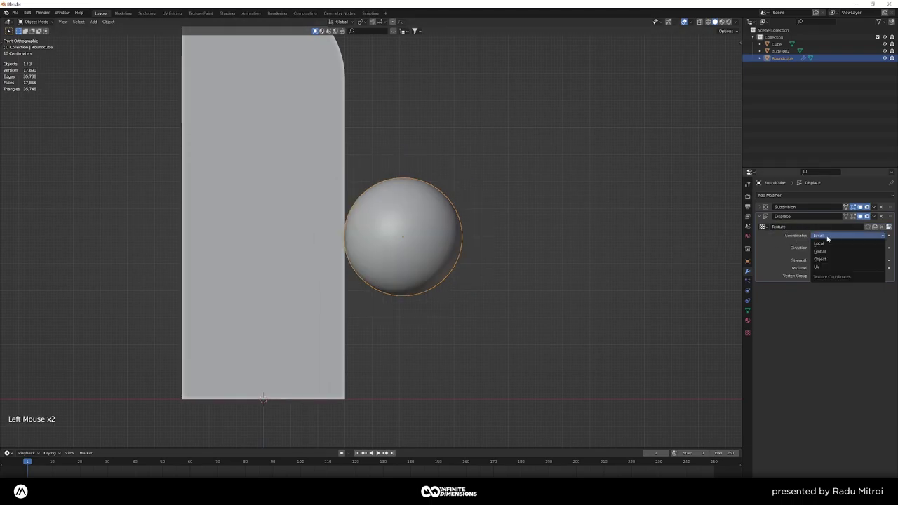
left_click(825, 237)
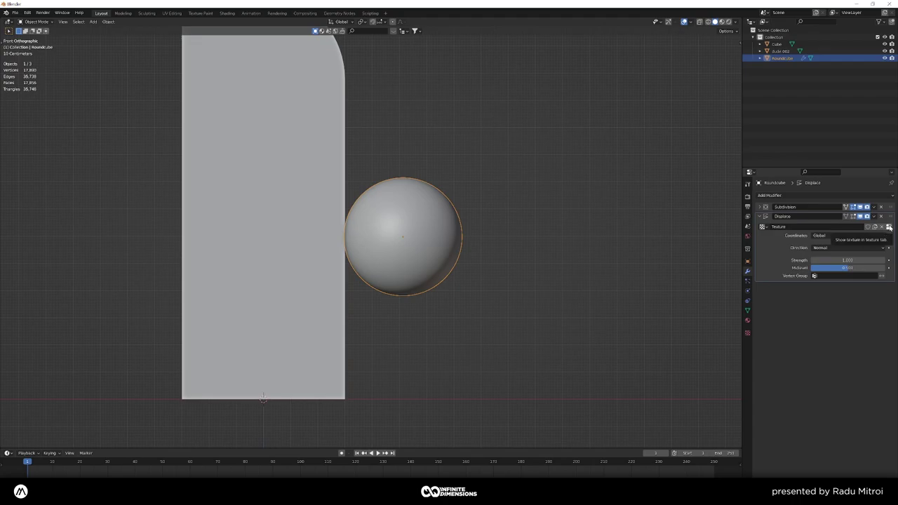
- Set the displacement texture to Clouds at size 0.25, making the ball lumpy and rock-like
left_click(892, 226)
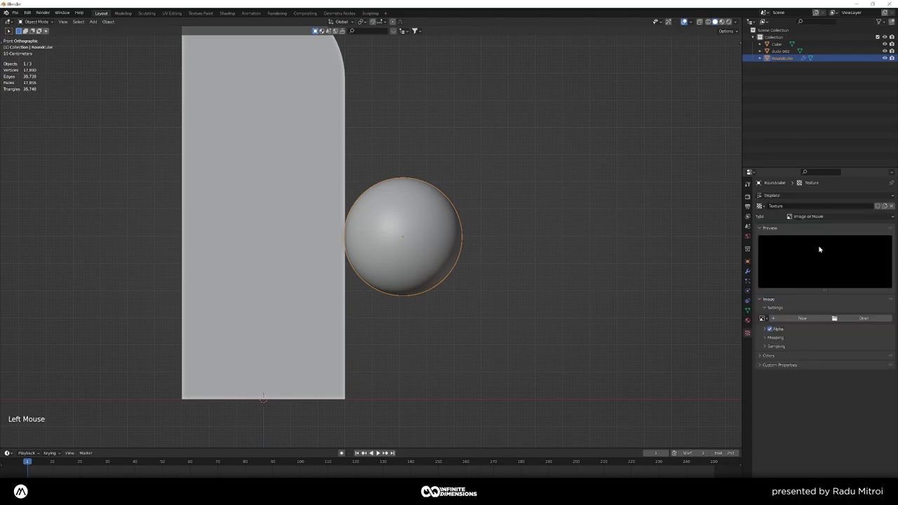
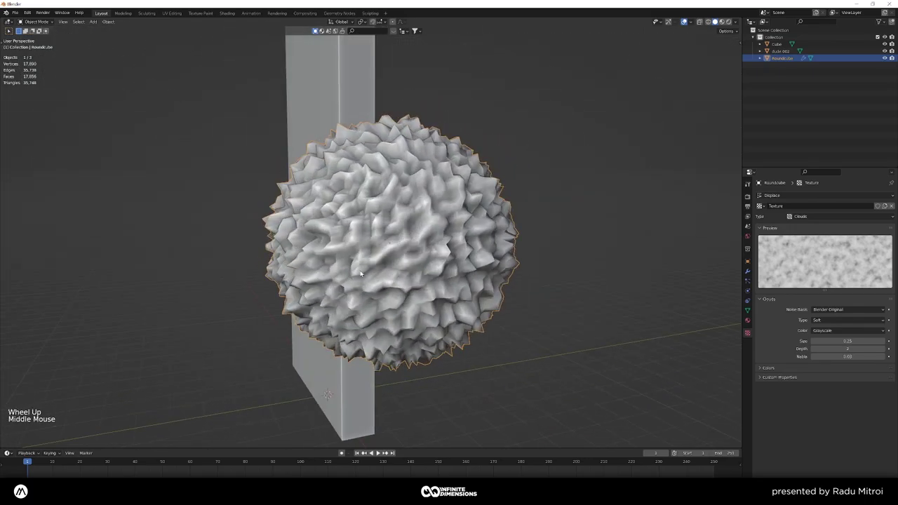
key("KP_1")
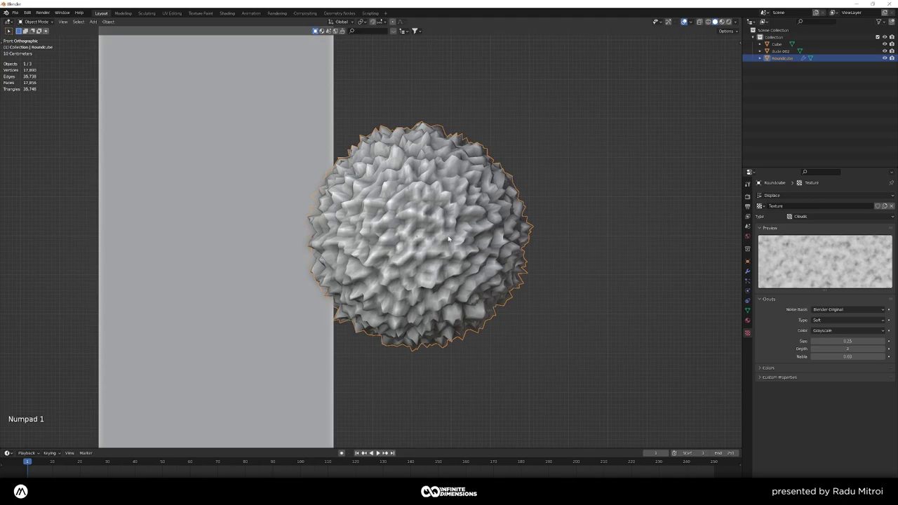
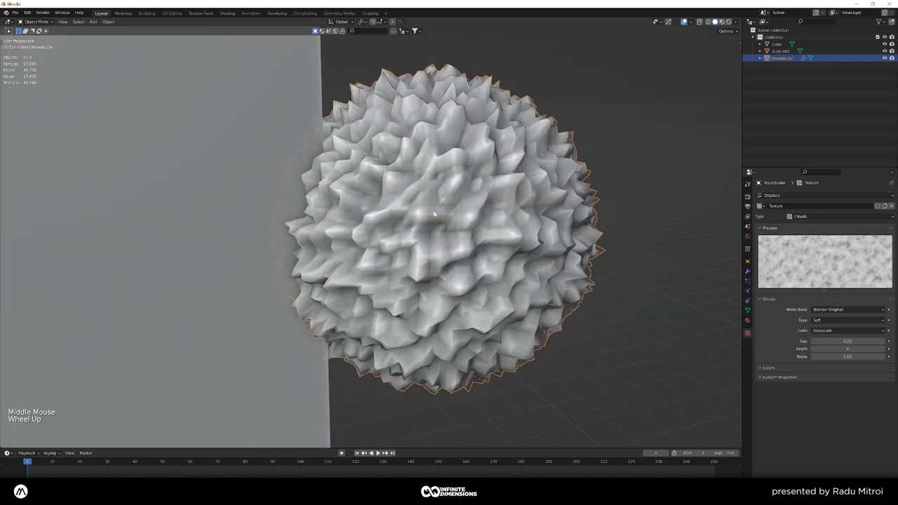
key("KP_1")
scroll("down", 3)
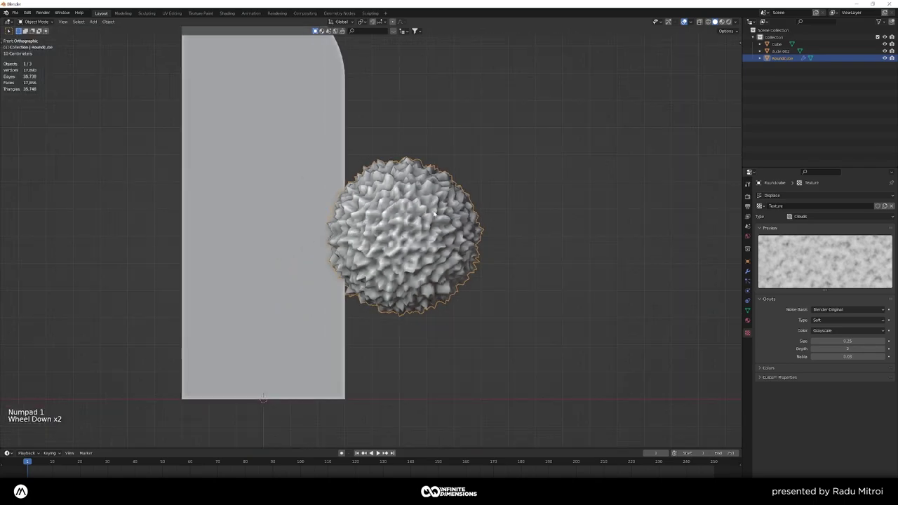
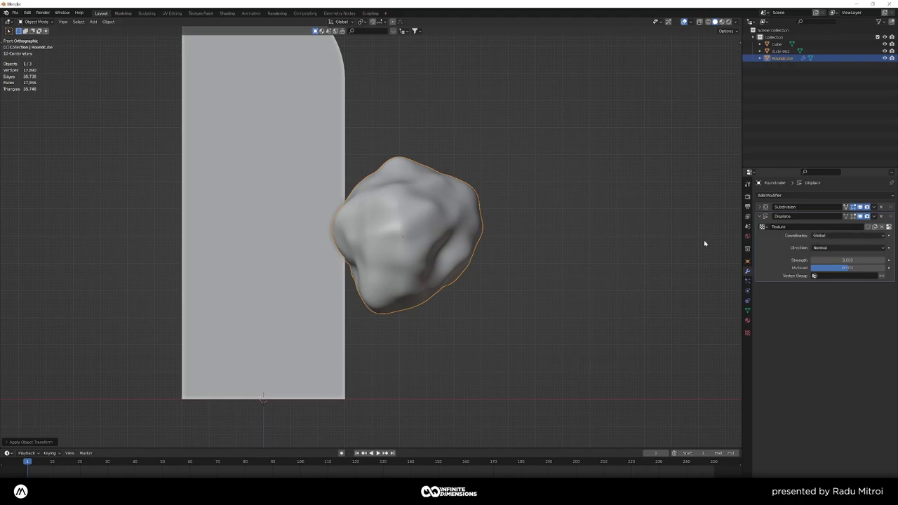
- Try moving the rock around the slab, cancelling each attempt while checking angles
key("a")
right_click(415, 240)
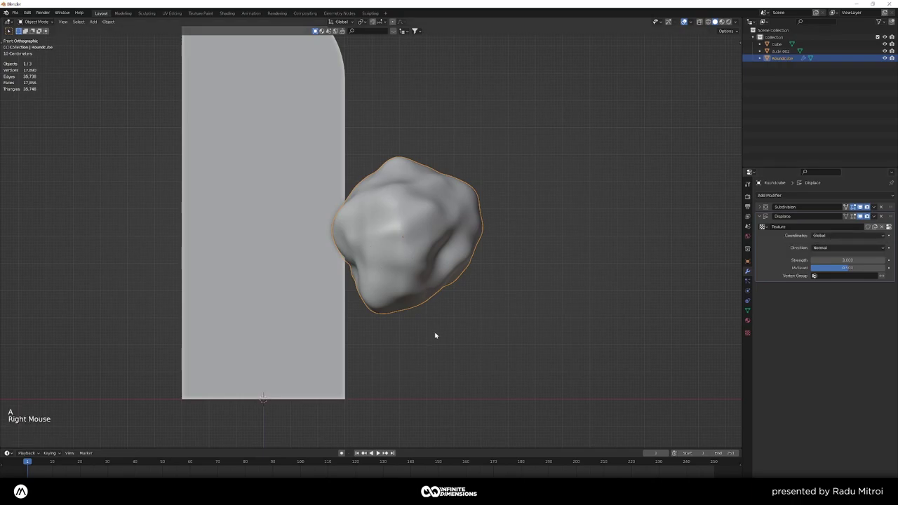
key("g")
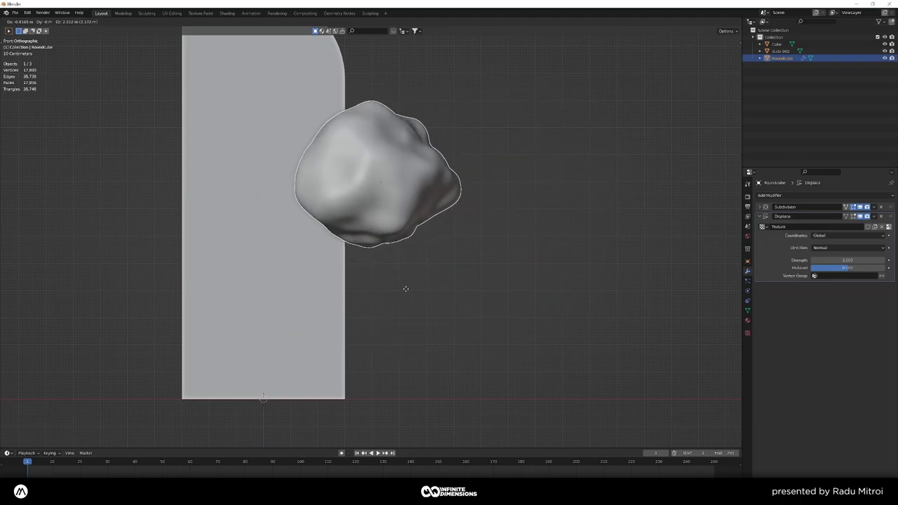
right_click(433, 319)
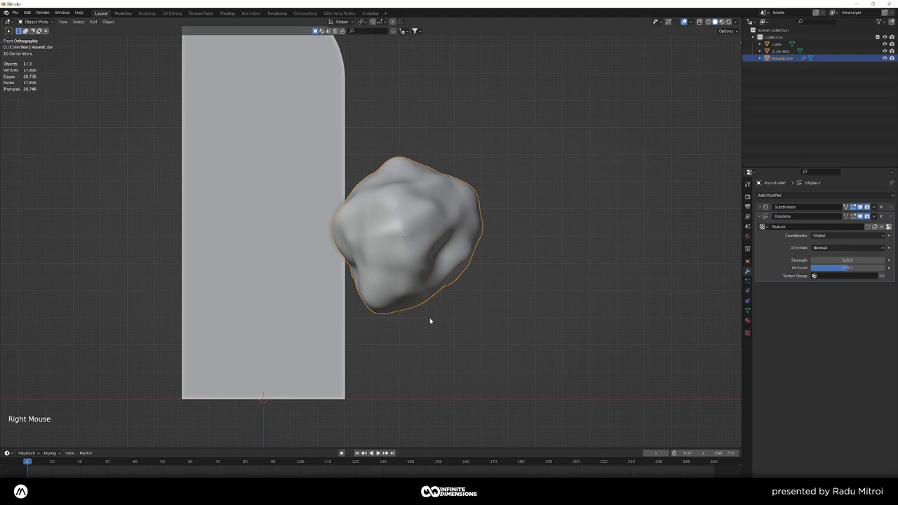
key("g")
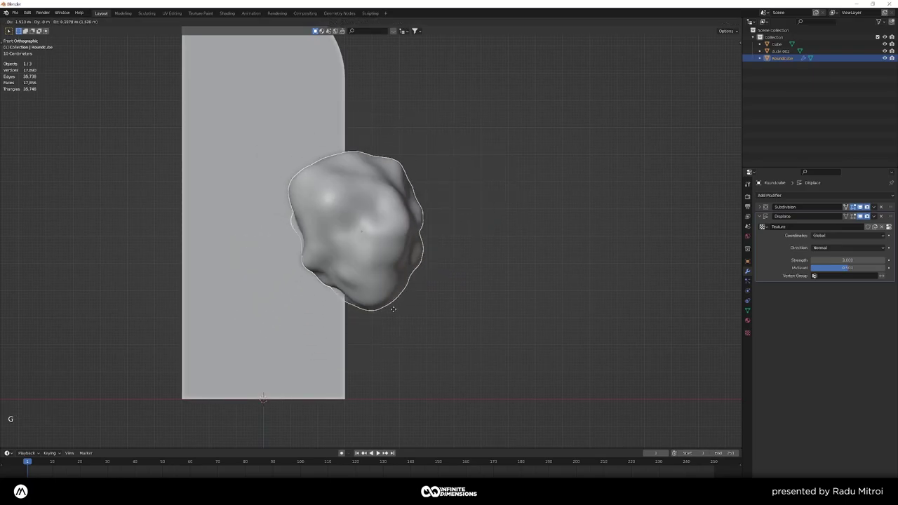
right_click(513, 298)
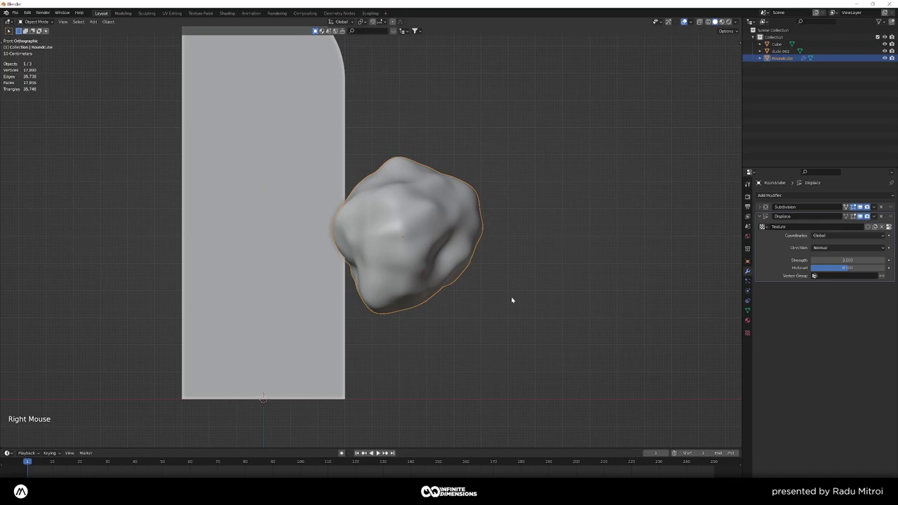
middle_click(492, 279)
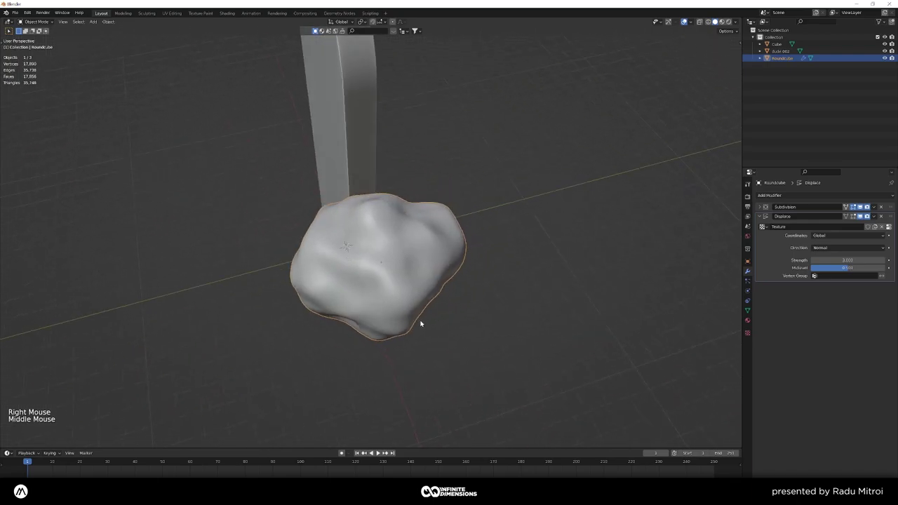
right_click(397, 267)
middle_click(406, 273)
key("a")
right_click(402, 273)
- From the front view, move the rock so it overlaps the slab's lower right edge
key("KP_1")
scroll("down", 3)
key("a")
key("KP_1")
right_click(465, 291)
middle_click(466, 291)
scroll("down", 3)
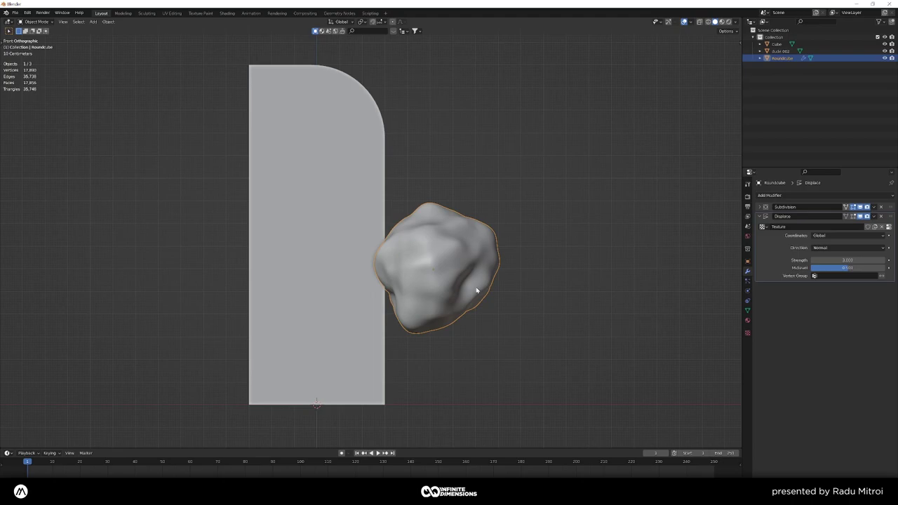
key("g")
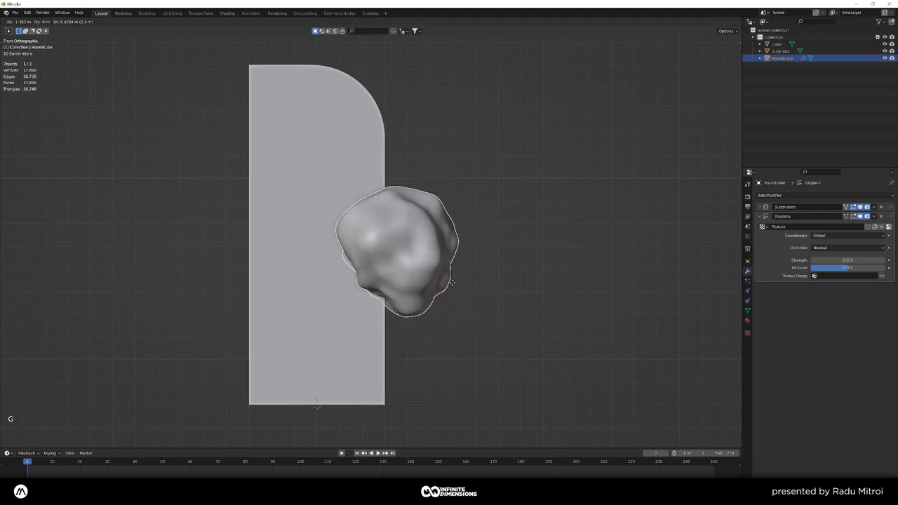
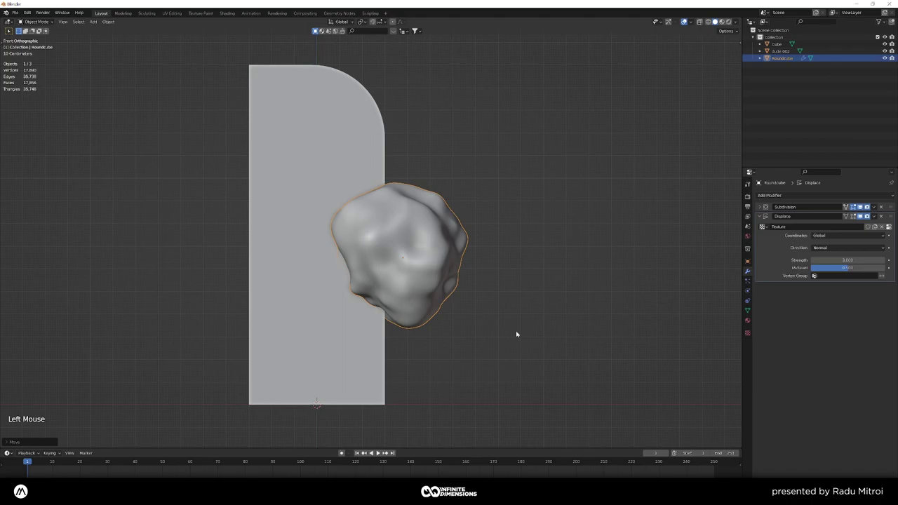
- Inspect the rock's overlap from several sides and behind, then select the slab
middle_click(404, 346)
middle_click(416, 324)
middle_click(399, 326)
key("KP_3")
key("KP_3")
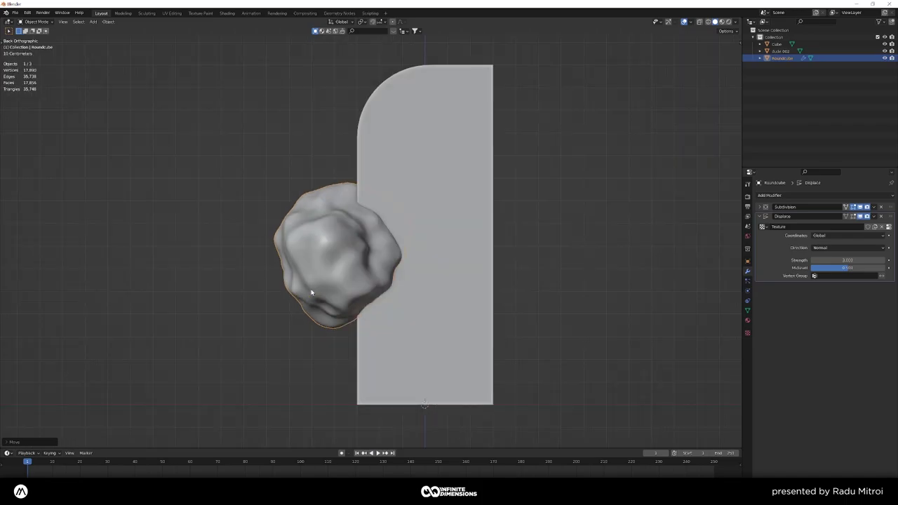
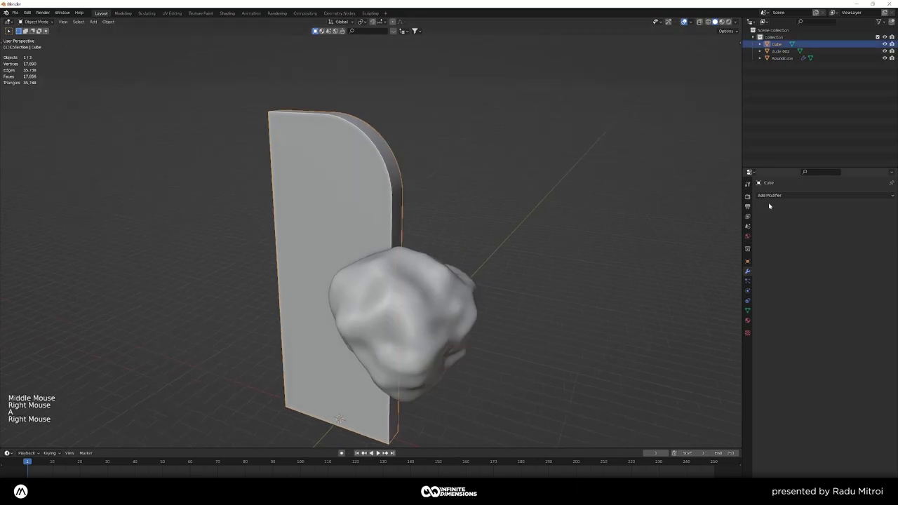
- Add a Boolean Difference modifier to the slab with Roundcube as the cutting object
left_click(780, 195)
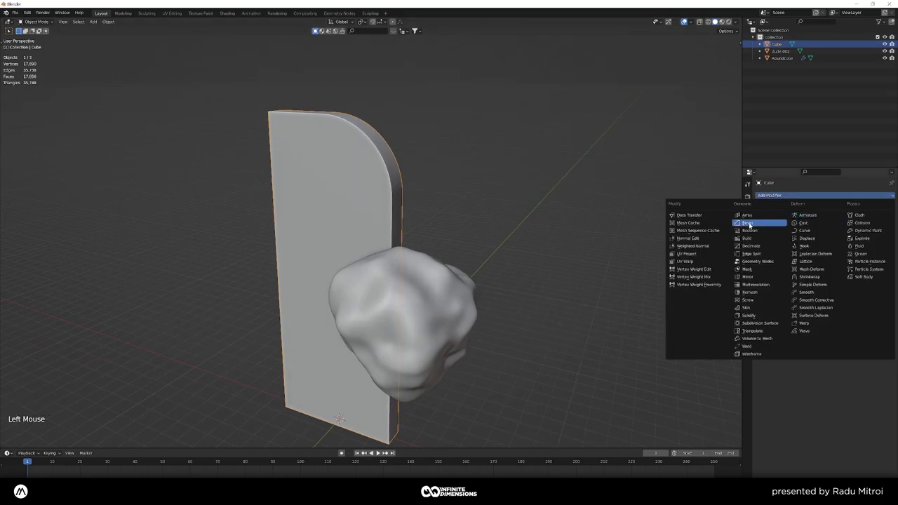
middle_click(456, 248)
middle_click(467, 290)
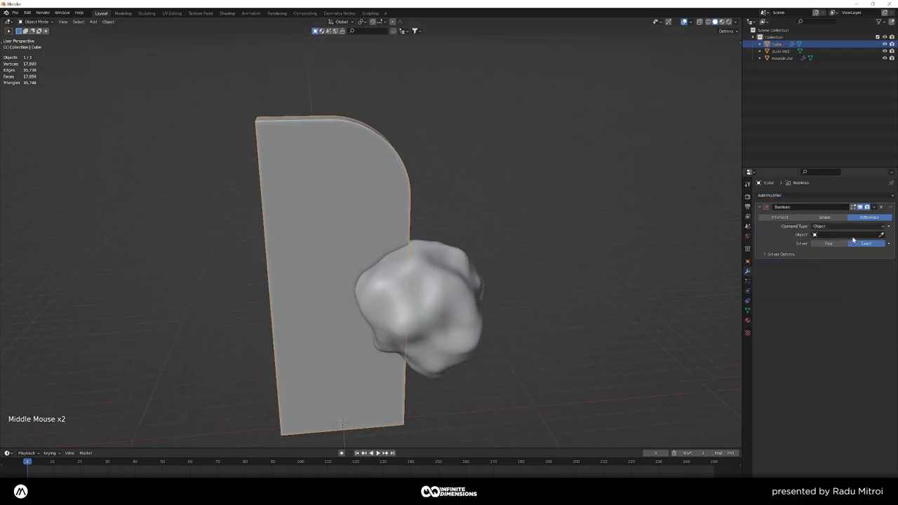
left_click(885, 235)
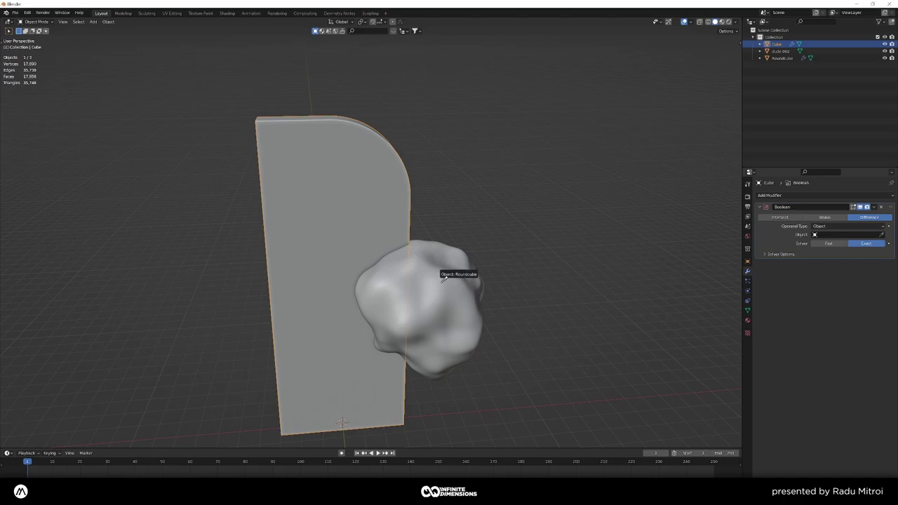
key("a")
- Hide the rock and orbit to inspect the jagged notch carved into the slab's edge
middle_click(480, 316)
right_click(440, 287)
key("h")
middle_click(460, 312)
key("h")
middle_click(409, 280)
right_click(409, 279)
middle_click(394, 281)
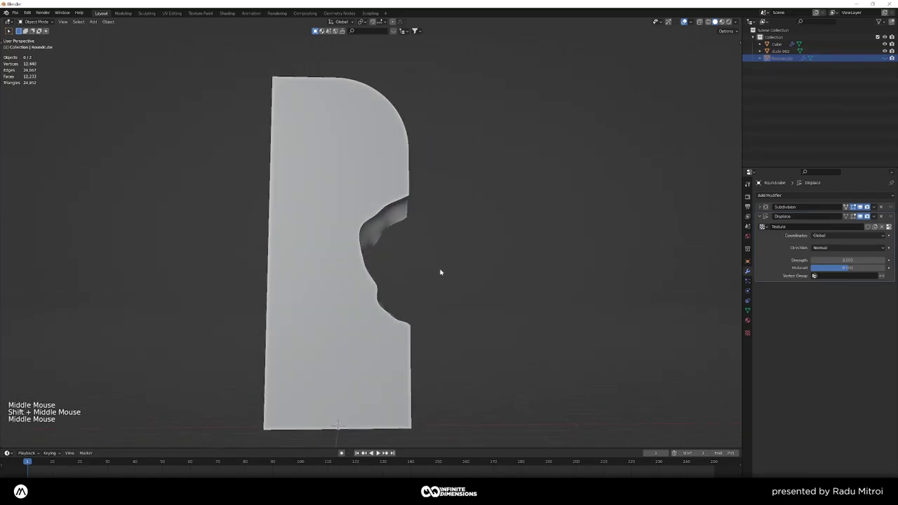
scroll("down", 3)
middle_click(443, 275)
scroll("up", 3)
middle_click(439, 283)
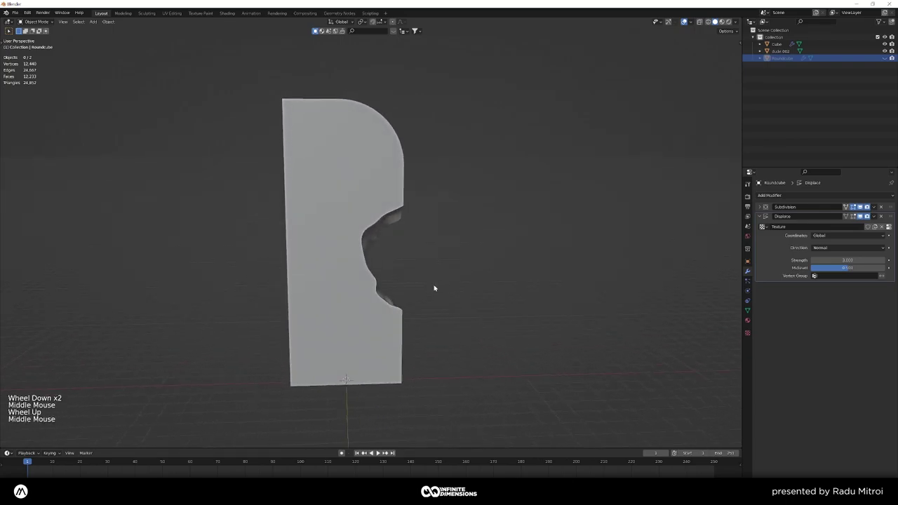
key("a")
left_click(512, 238)
right_click(512, 238)
scroll("up", 3)
middle_click(424, 226)
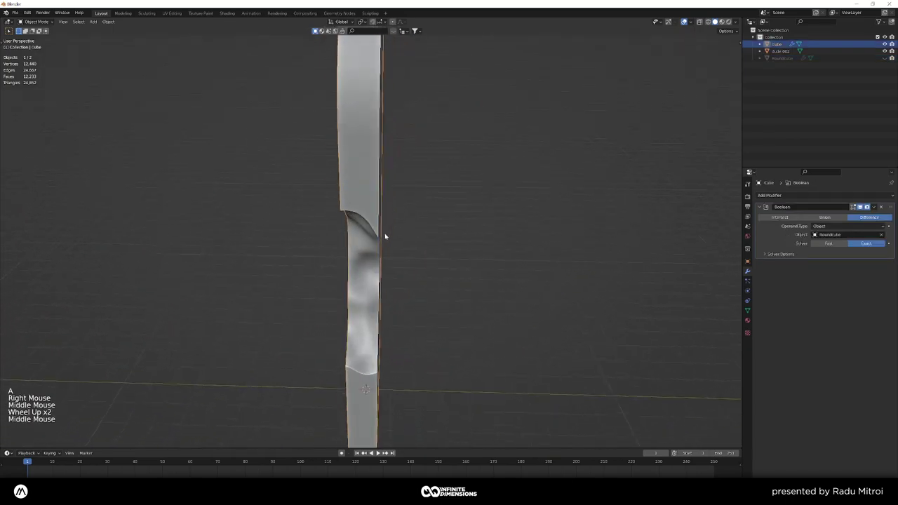
scroll("down", 3)
left_click(777, 58)
key("KP_1")
- Unhide the Roundcube rock, nudge it in front view to reshape the notch, and hide it again
key("g")
left_click(888, 60)
key("g")
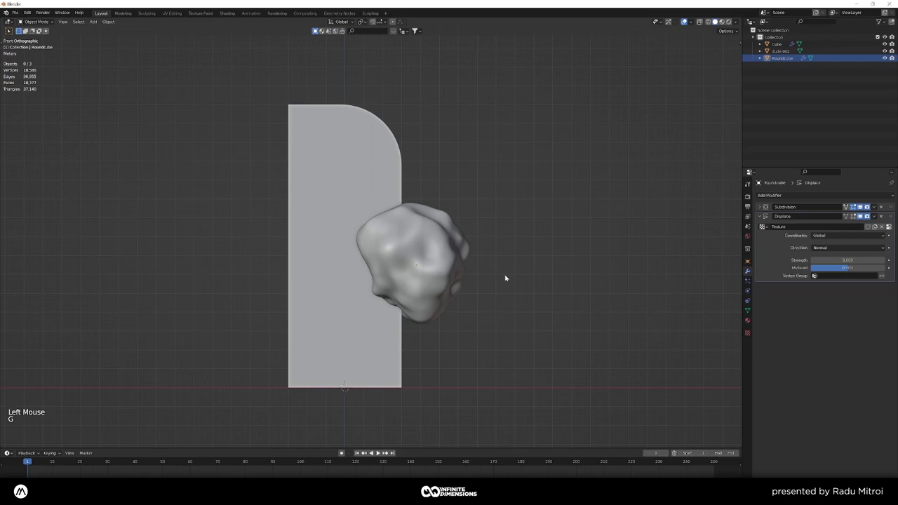
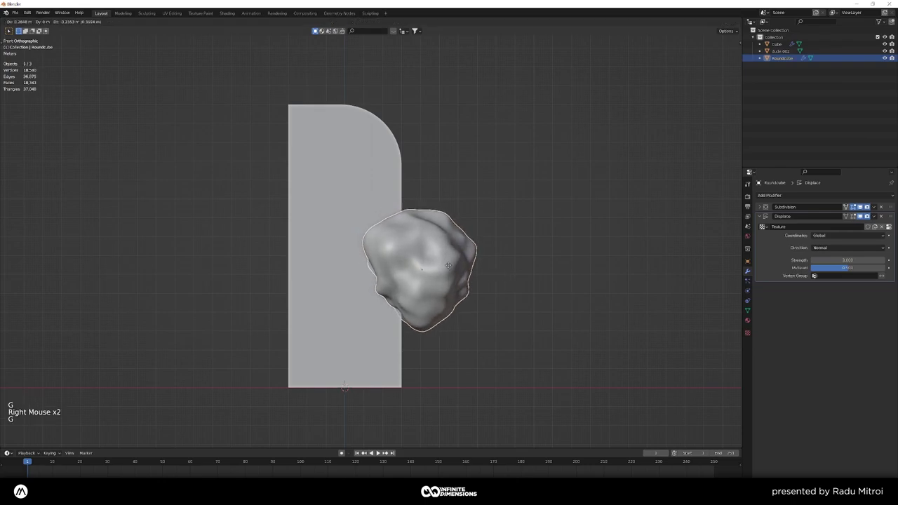
left_click(450, 265)
key("h")
- Orbit and zoom around the slab to inspect the shallower, wavier notch on its right edge
middle_click(479, 253)
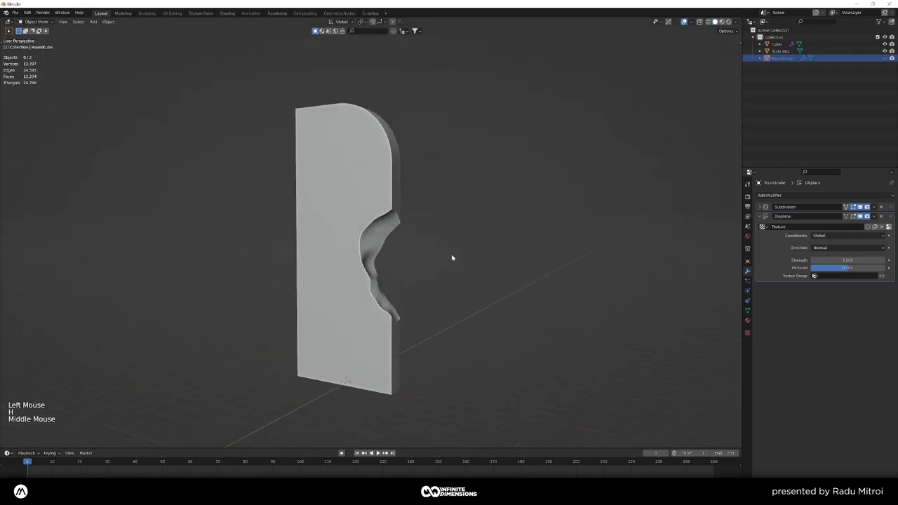
key("KP_1")
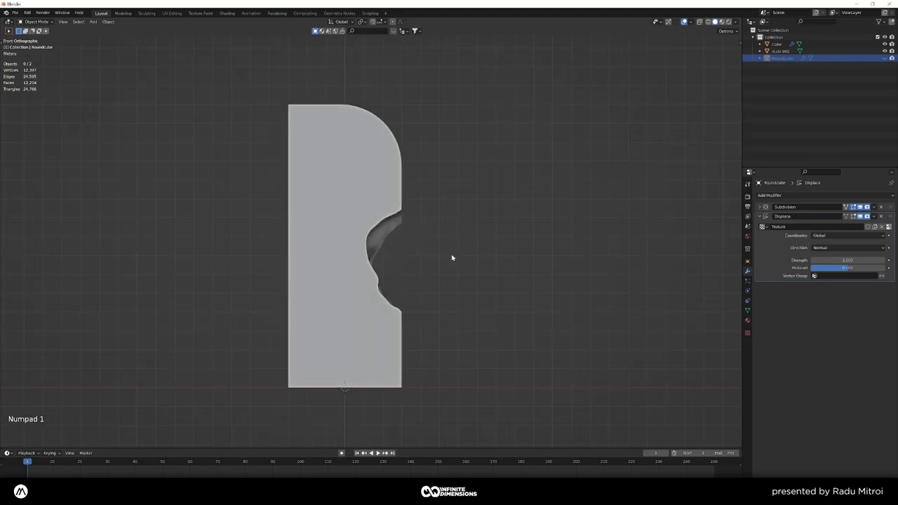
scroll("up", 3)
middle_click(446, 260)
scroll("down", 3)
middle_click(400, 275)
right_click(363, 185)
middle_click(372, 190)
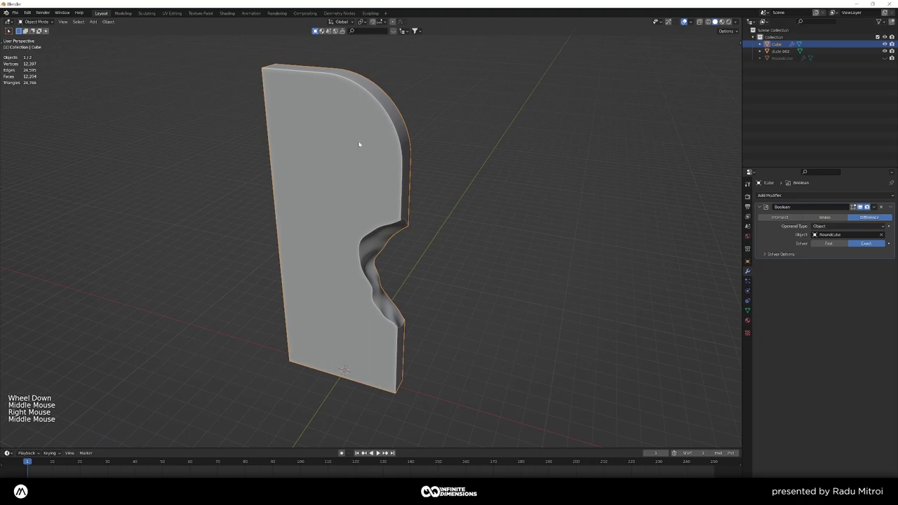
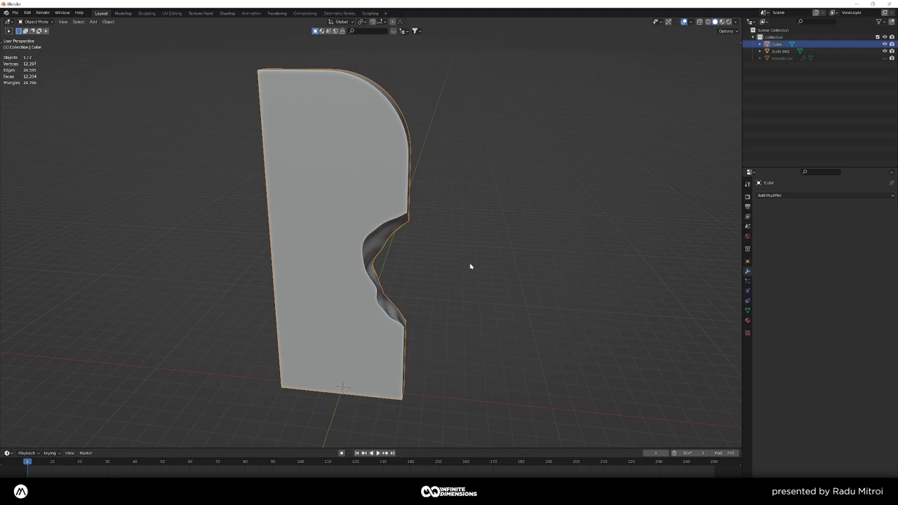
- Unhide and select the Roundcube rock and delete it from the scene
key("Tab")
key("alt+h")
right_click(470, 262)
key("a")
right_click(460, 245)
key("x")
right_click(390, 204)
key("a")
key("x")
right_click(390, 204)
- Inspect the notched slab's geometry in Edit Mode, then return to Object Mode
scroll("up", 3)
middle_click(453, 271)
scroll("down", 3)
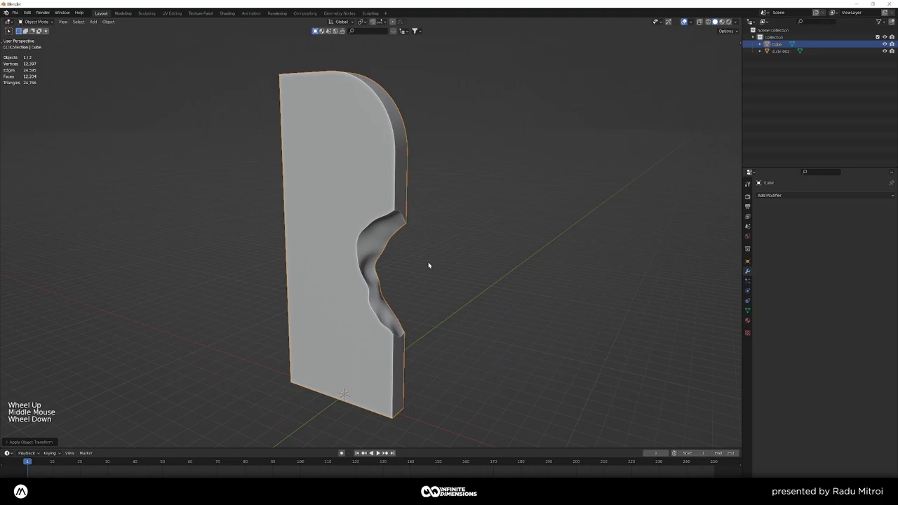
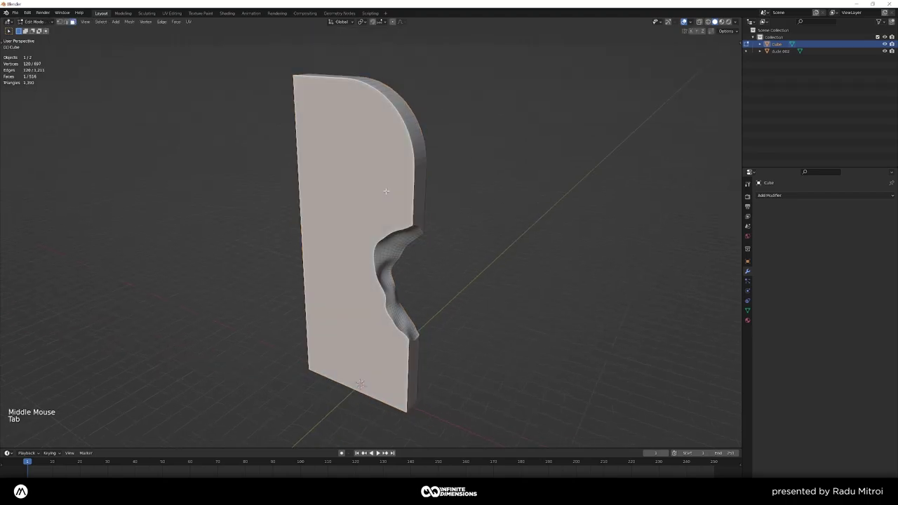
key("Tab")
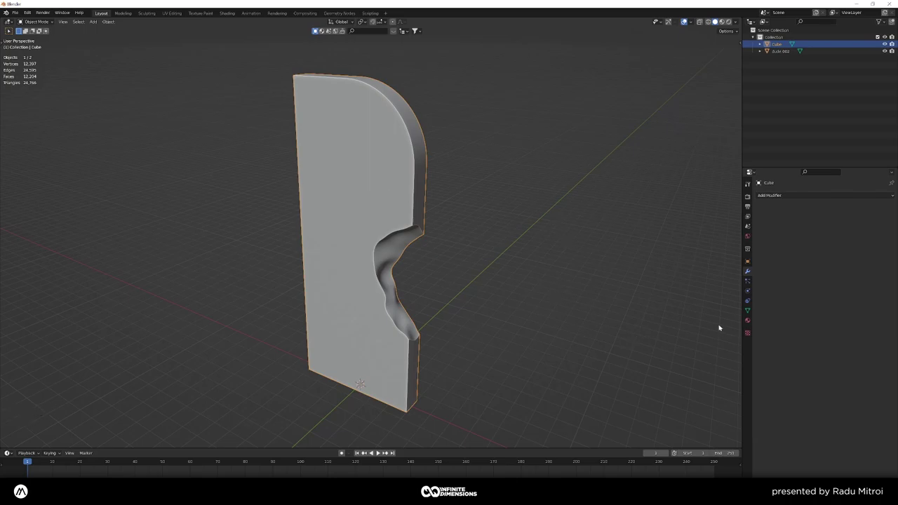
- Voxel-remesh the slab at 0.02 m from the Object Data Remesh settings
left_click(750, 310)
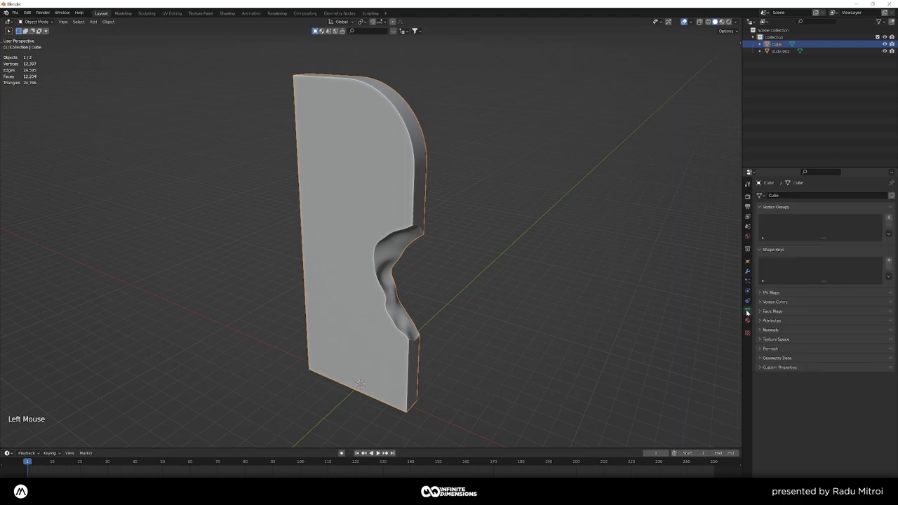
left_click(765, 331)
left_click(776, 332)
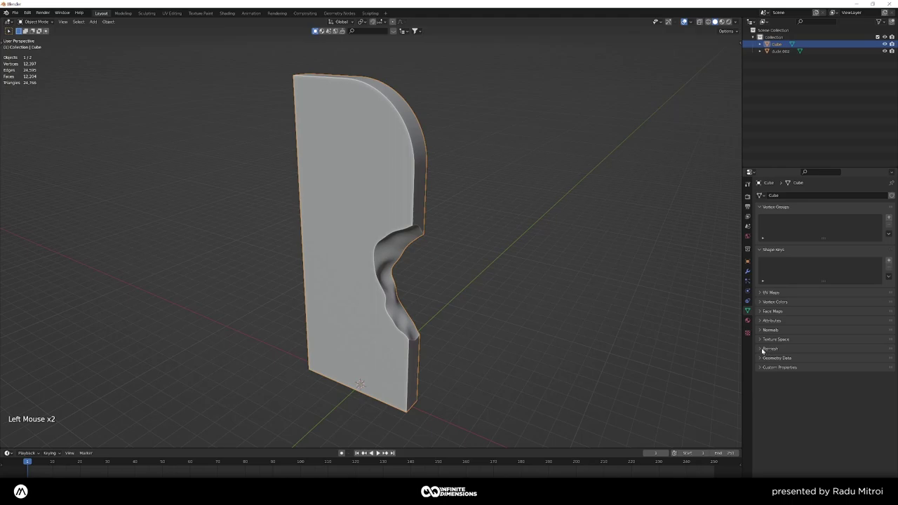
left_click(763, 350)
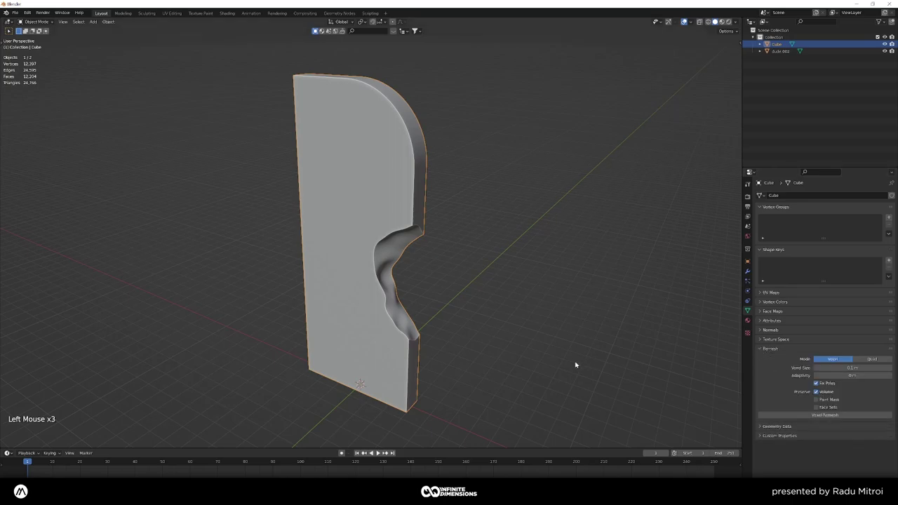
left_click(836, 362)
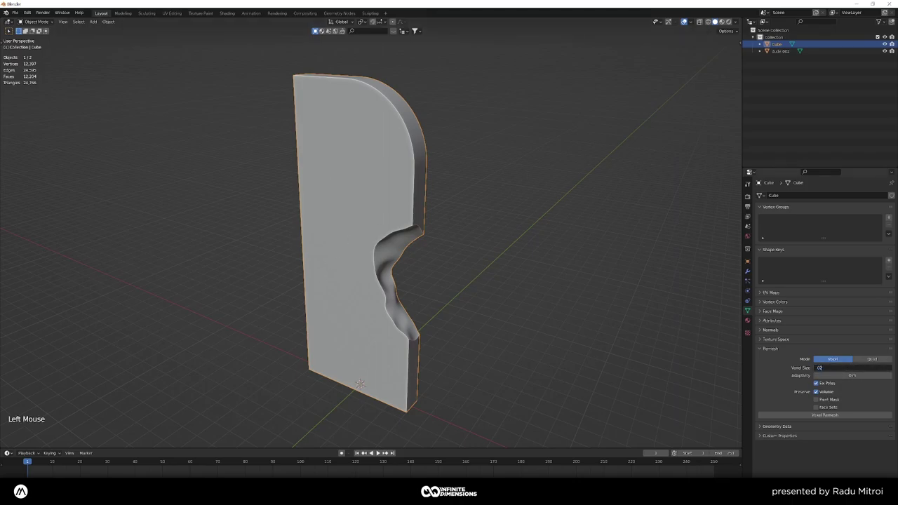
left_click(834, 417)
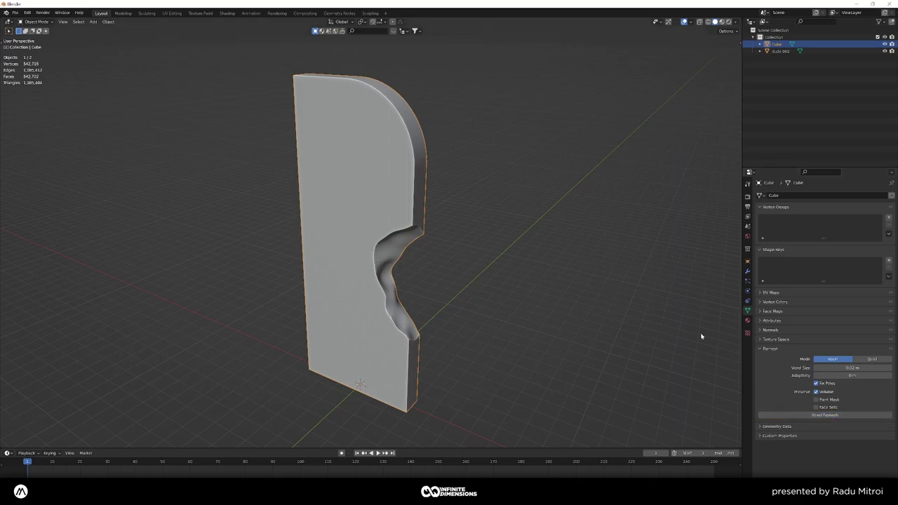
left_click(780, 349)
- Orbit in close to inspect the dense remeshed surface around the notch
key("a")
right_click(369, 237)
scroll("up", 3)
key("a")
left_click(412, 263)
right_click(413, 262)
middle_click(412, 263)
middle_click(423, 270)
key("w")
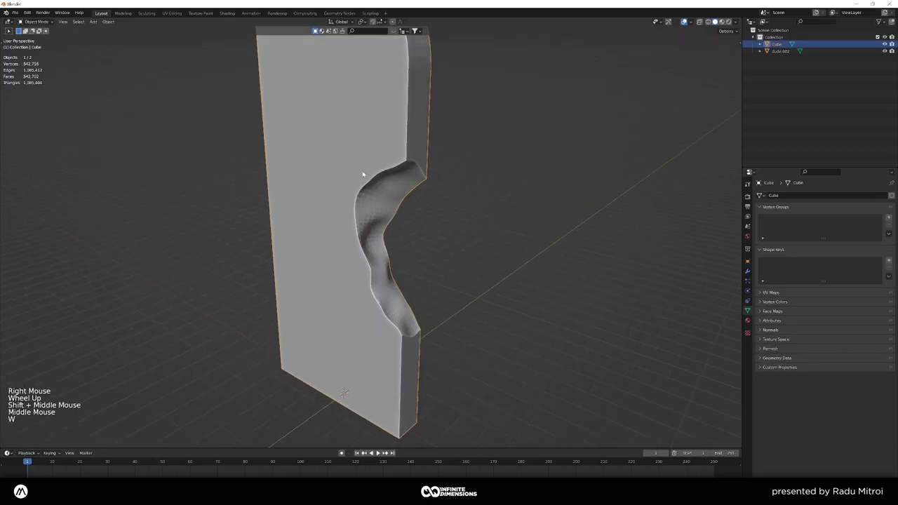
middle_click(416, 283)
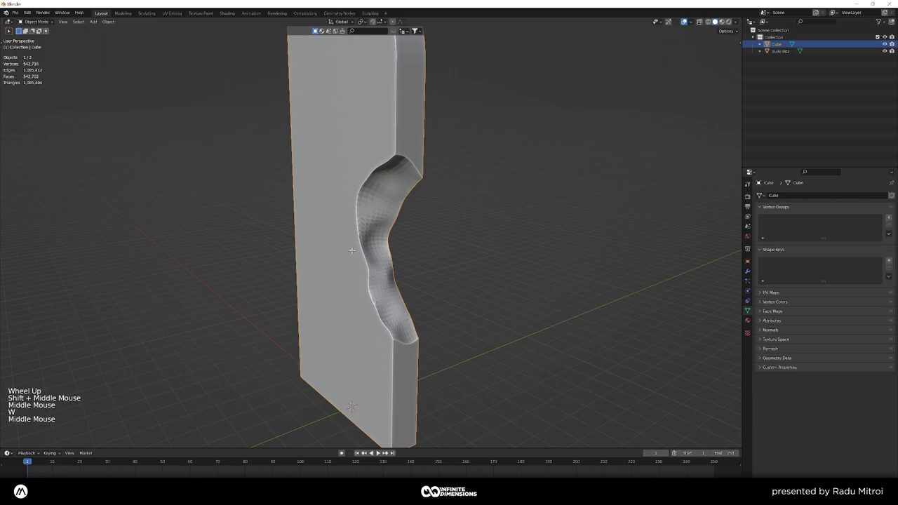
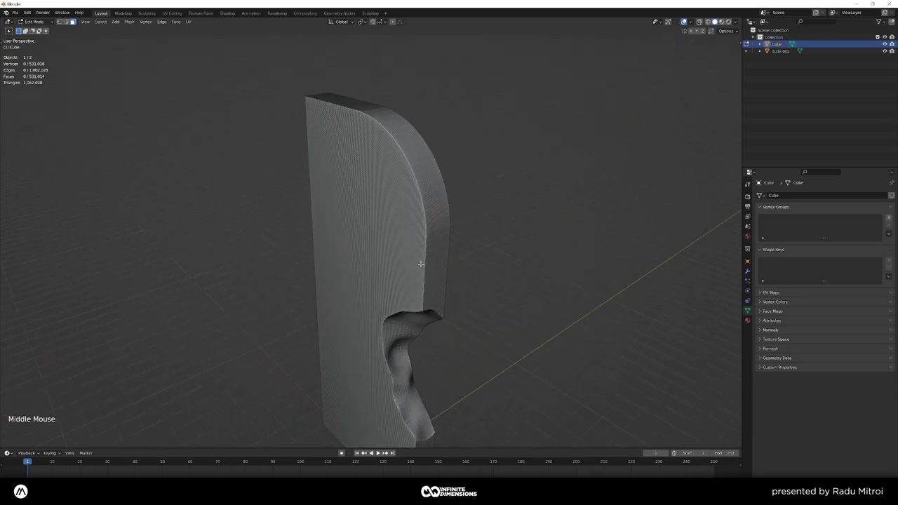
key("Tab")
middle_click(413, 252)
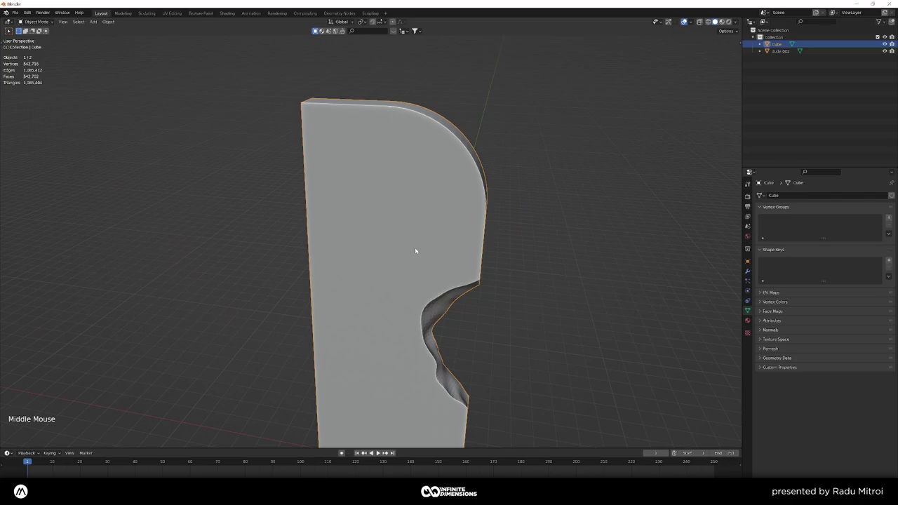
middle_click(409, 241)
scroll("down", 3)
middle_click(435, 257)
scroll("down", 3)
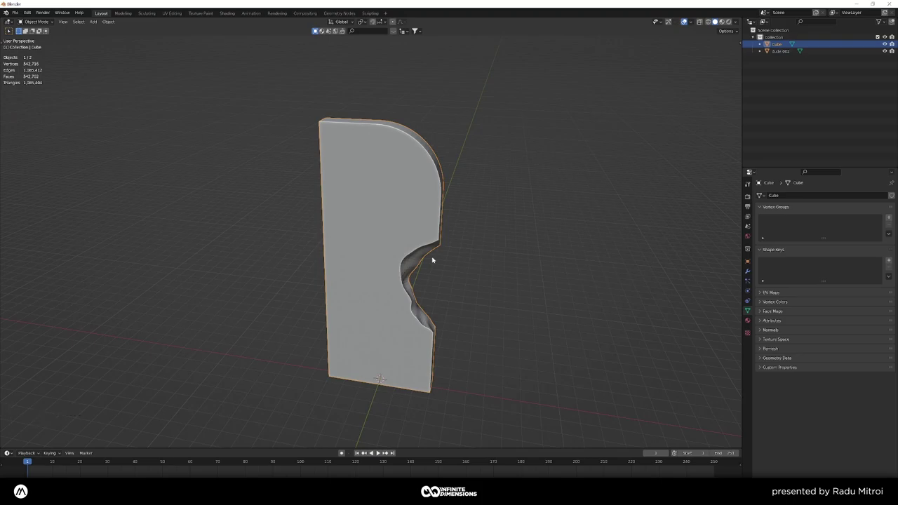
key("ctrl+a")
middle_click(391, 265)
middle_click(449, 288)
middle_click(446, 284)
scroll("up", 3)
middle_click(467, 309)
middle_click(403, 313)
scroll("down", 3)
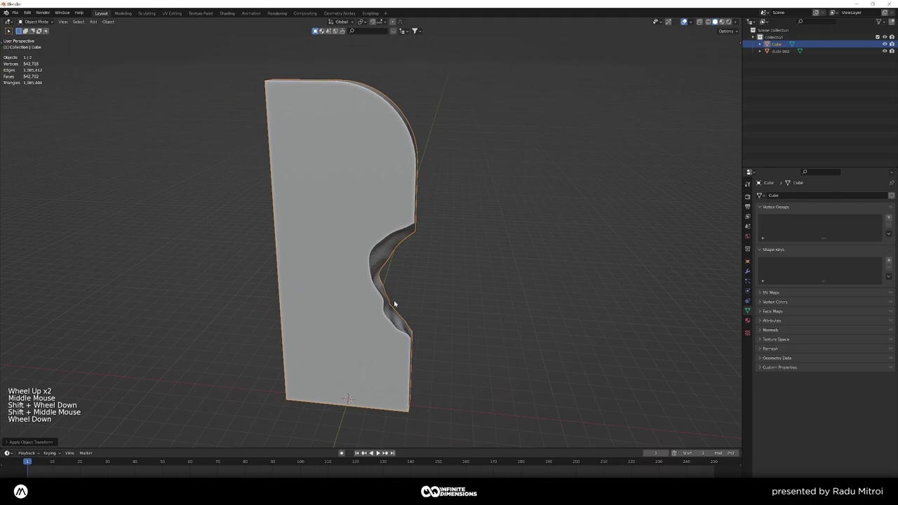
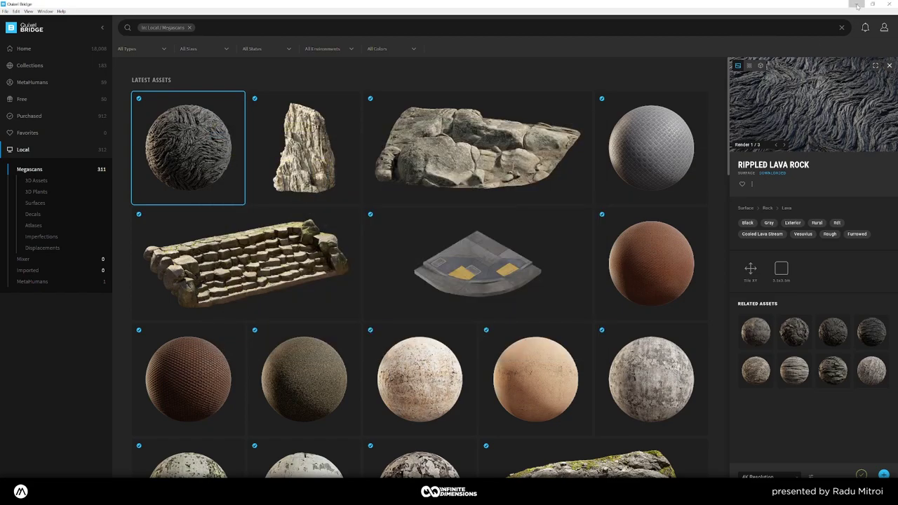
key("a")
right_click(390, 194)
key("a")
right_click(390, 194)
middle_click(423, 221)
key("a")
right_click(418, 233)
middle_click(418, 233)
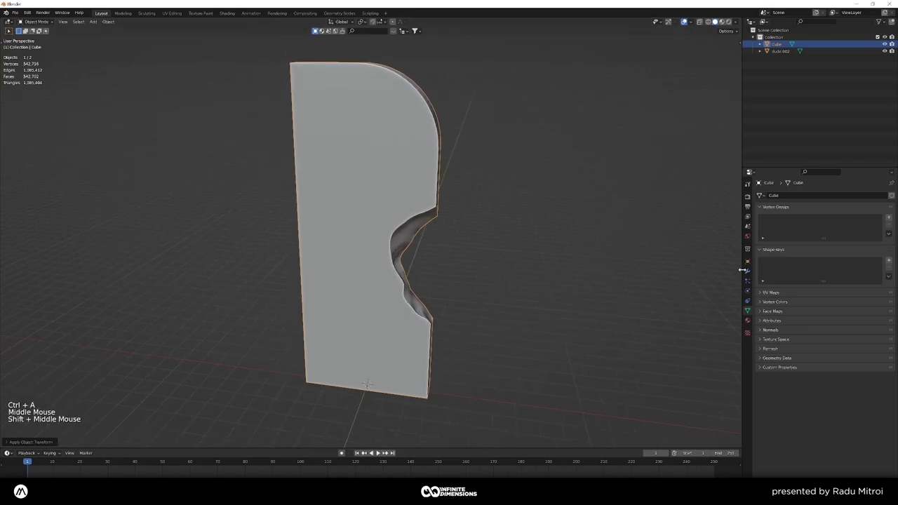
- Add a trial Displace modifier to the slab and remove it again
left_click(748, 270)
left_click(778, 197)
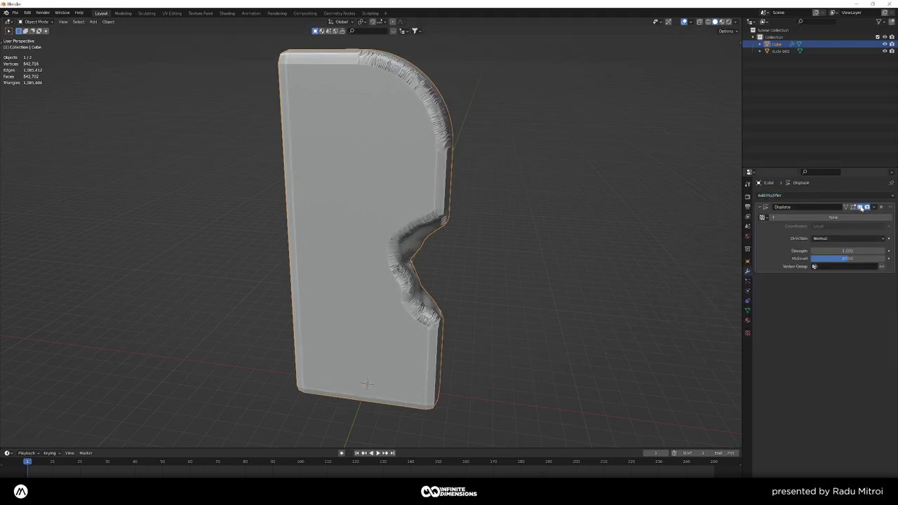
left_click(863, 207)
left_click(884, 207)
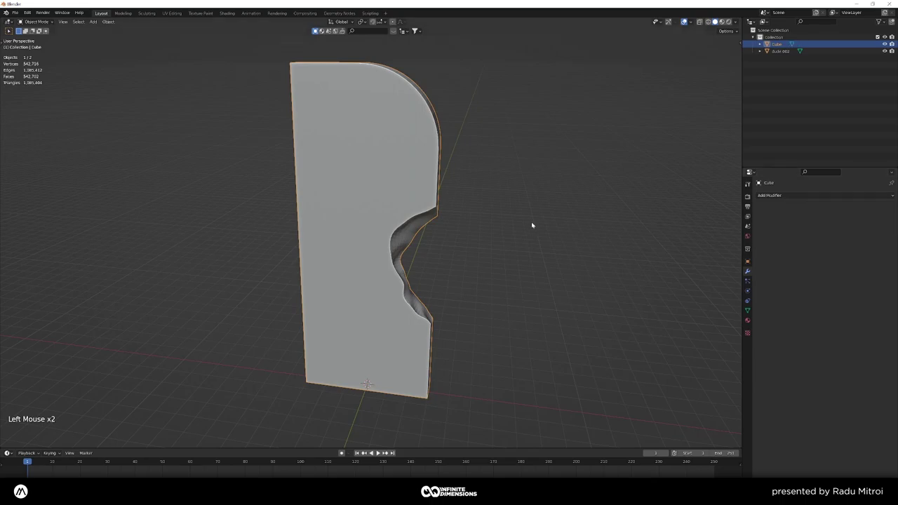
- Orbit around the modifier-free slab to look it over from several sides
scroll("down", 3)
middle_click(474, 184)
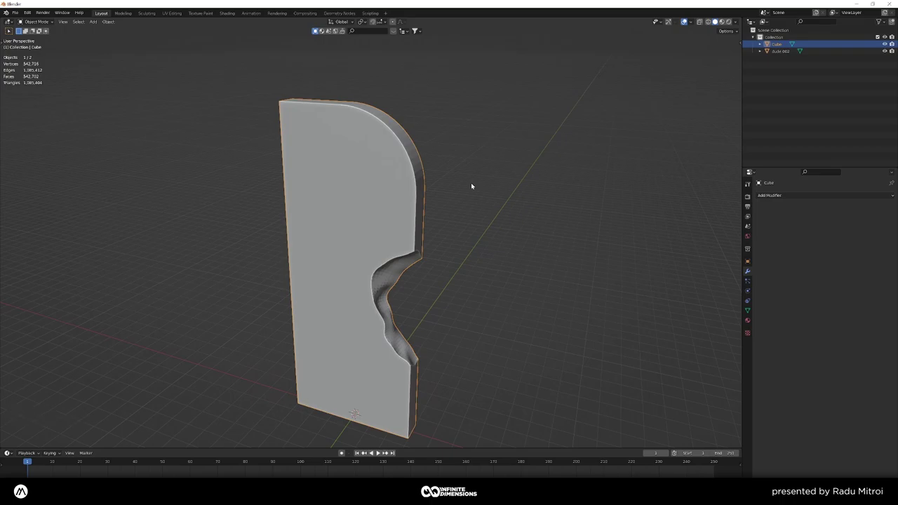
middle_click(431, 206)
scroll("up", 3)
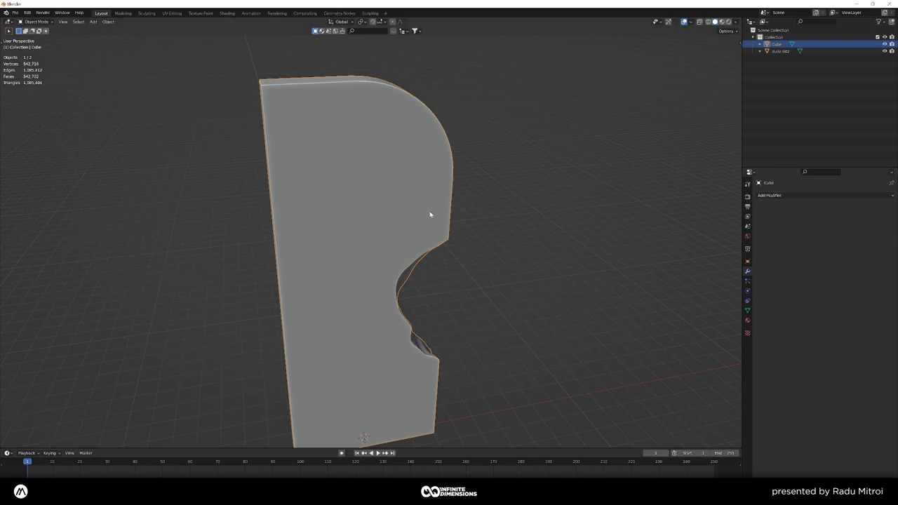
middle_click(404, 211)
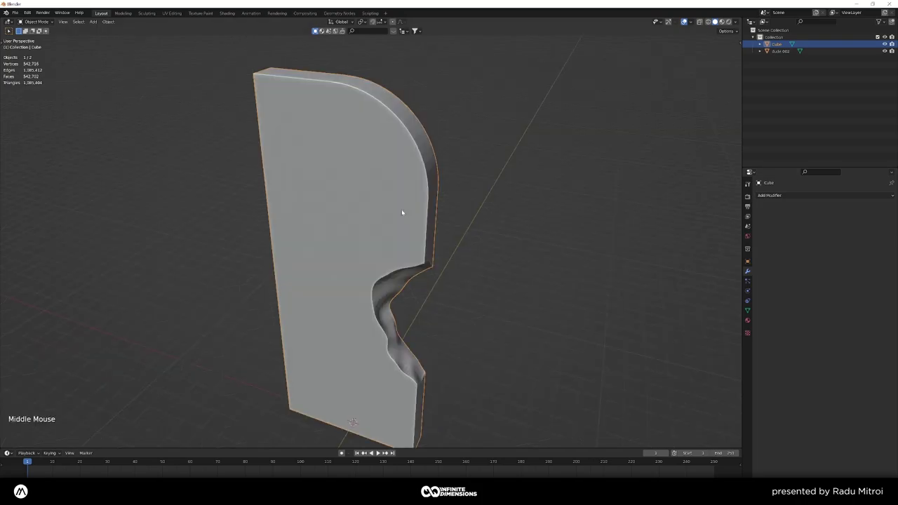
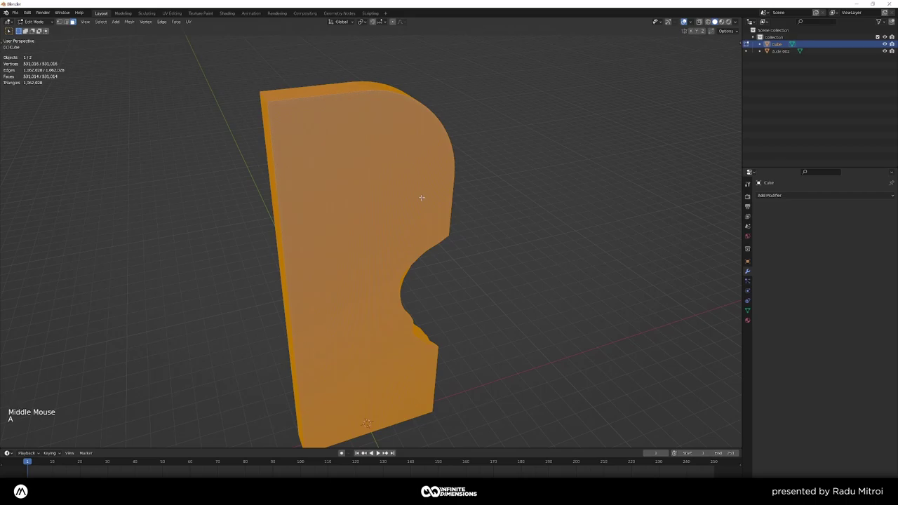
- Smart UV Project the slab, add a Displace modifier with a new texture, and go to its texture settings
key("u")
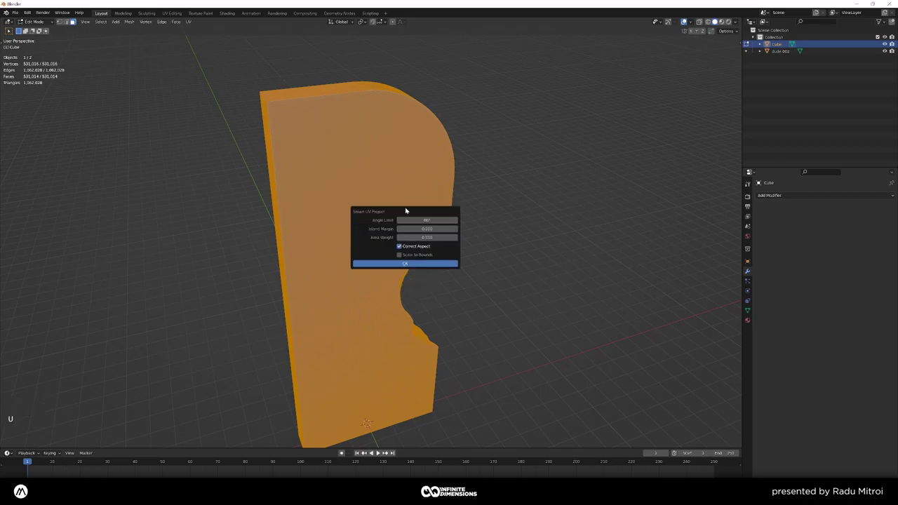
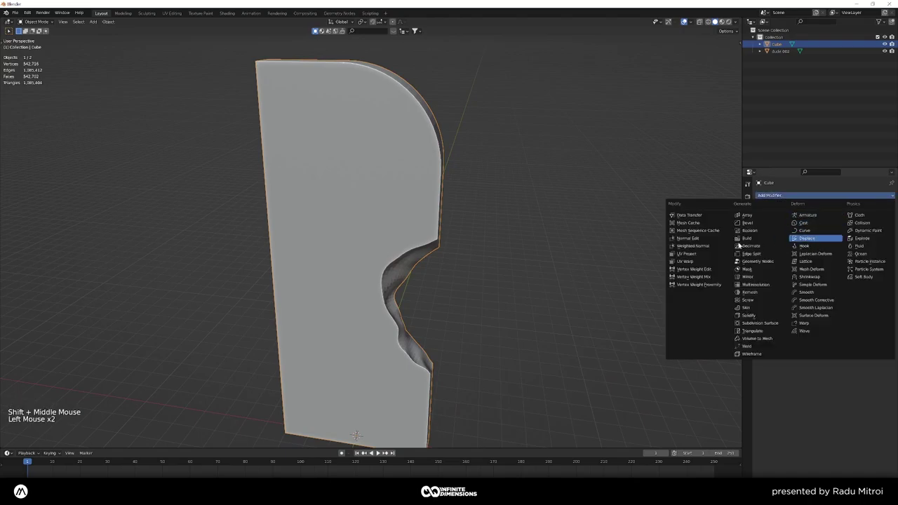
left_click(843, 217)
left_click(833, 224)
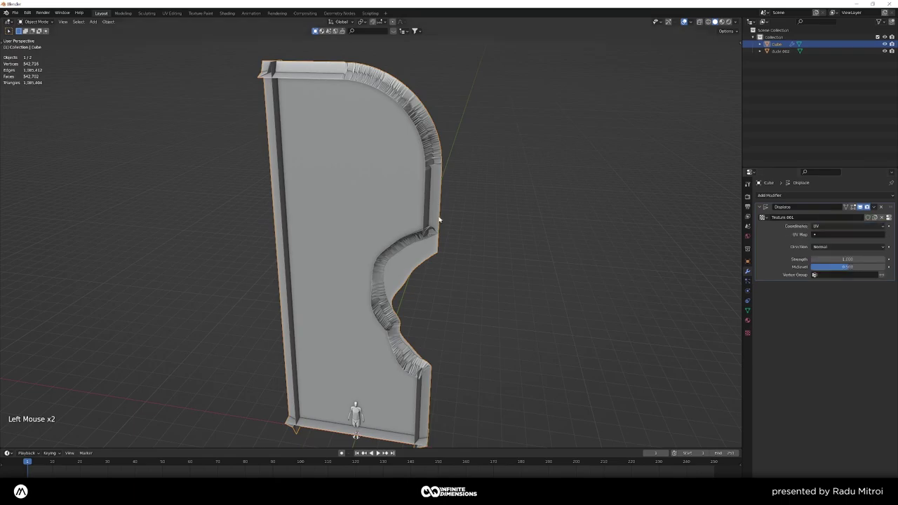
middle_click(455, 239)
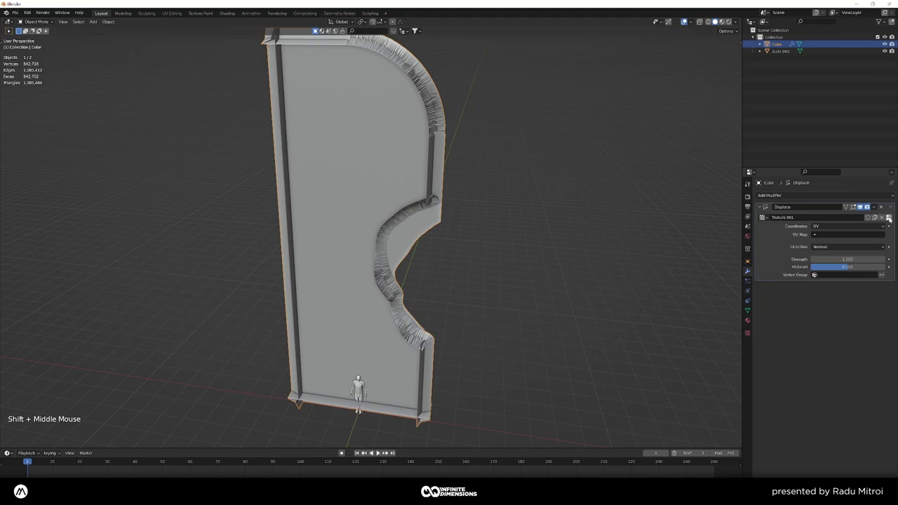
left_click(890, 218)
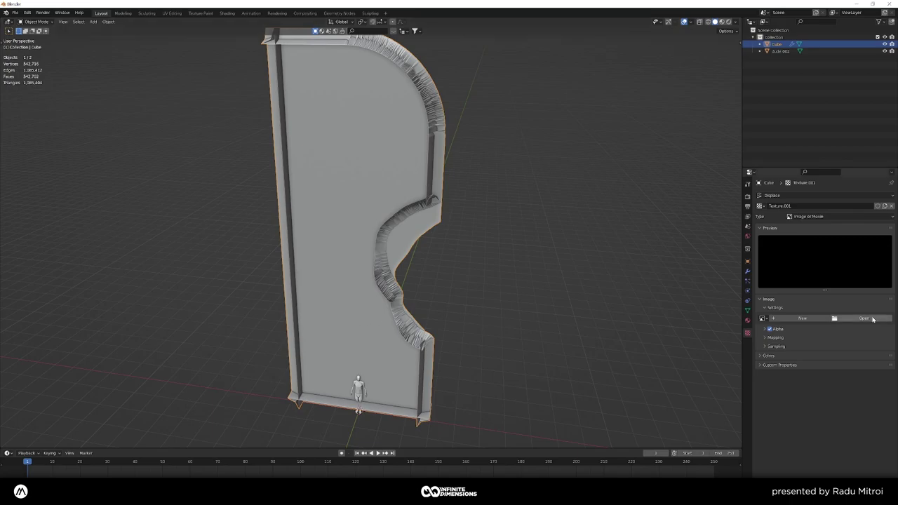
- Load the Megascans 4K lava Displacement EXR into the texture, rippling the slab surface
left_click(874, 318)
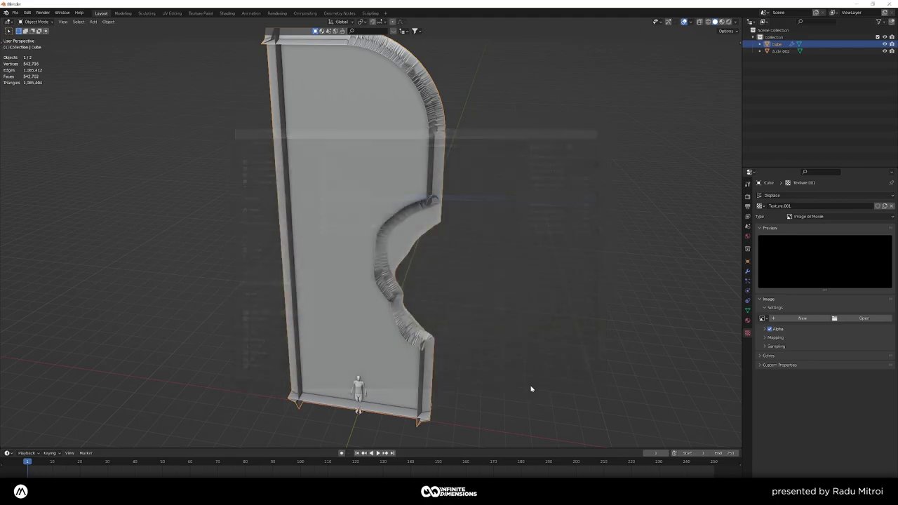
middle_click(368, 256)
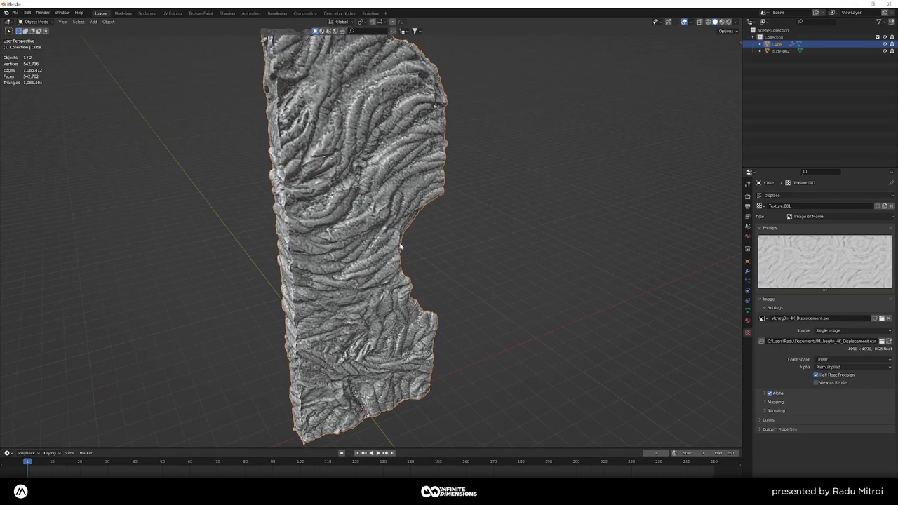
- Orbit around the rock-covered slab to judge the displaced relief
middle_click(417, 306)
middle_click(418, 307)
middle_click(399, 288)
scroll("down", 3)
middle_click(409, 306)
scroll("up", 3)
middle_click(392, 305)
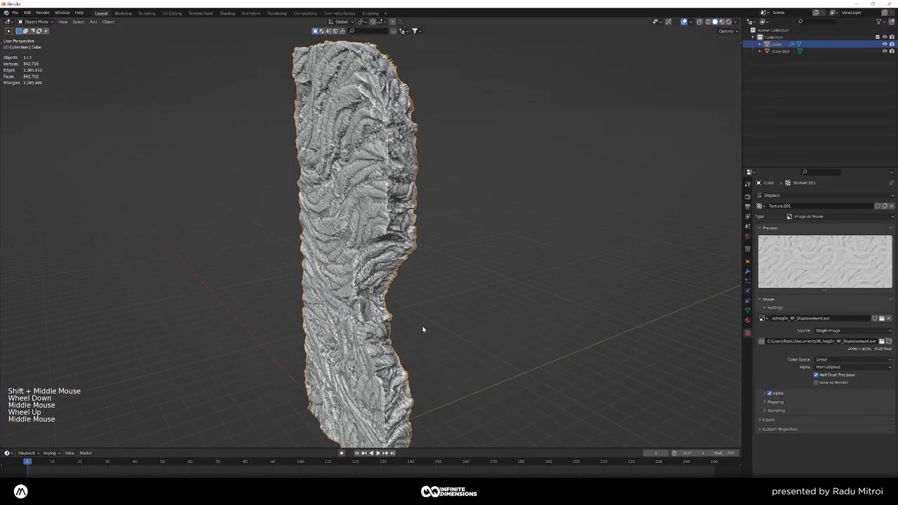
scroll("down", 3)
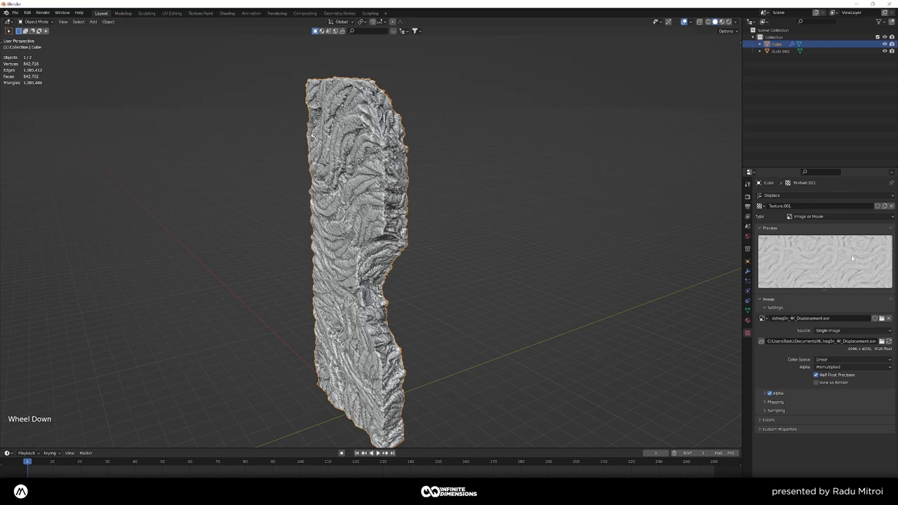
middle_click(433, 245)
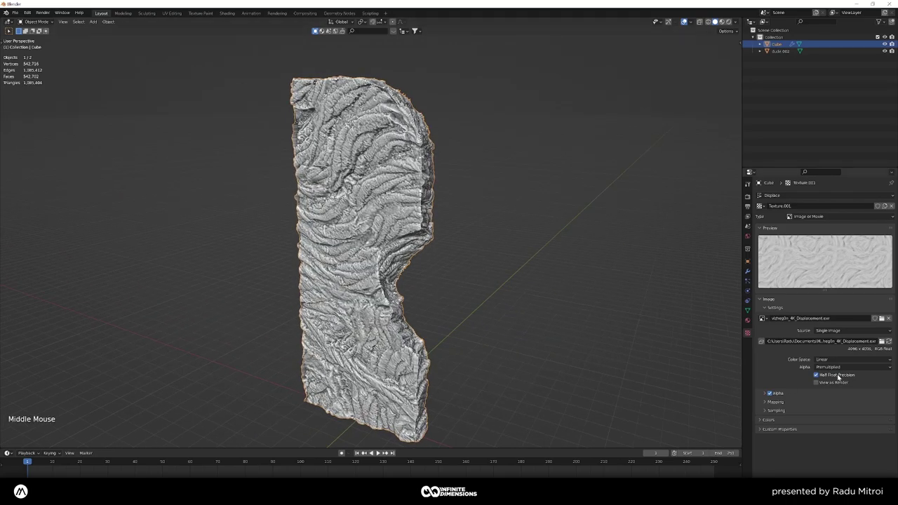
- Untick Half Float Precision and set the displacement image's Color Space to Non-Color, then inspect the edge
left_click(783, 366)
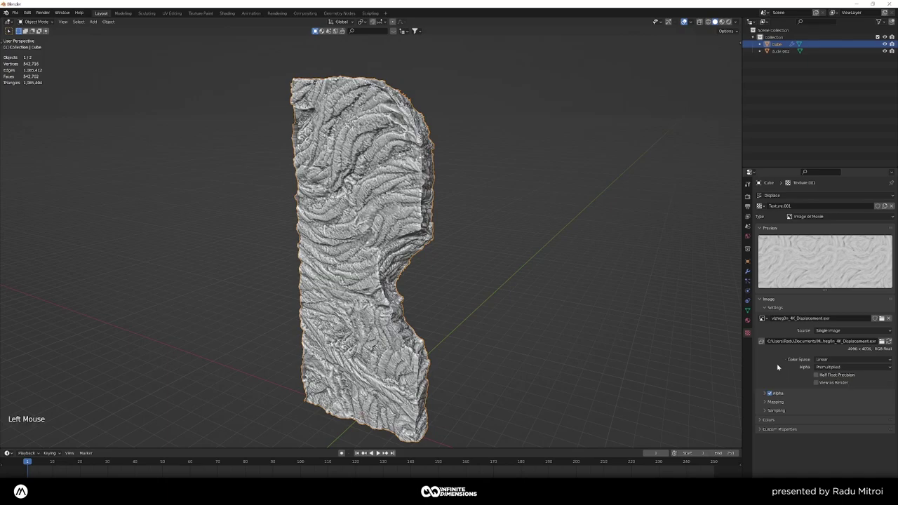
middle_click(501, 273)
left_click(824, 357)
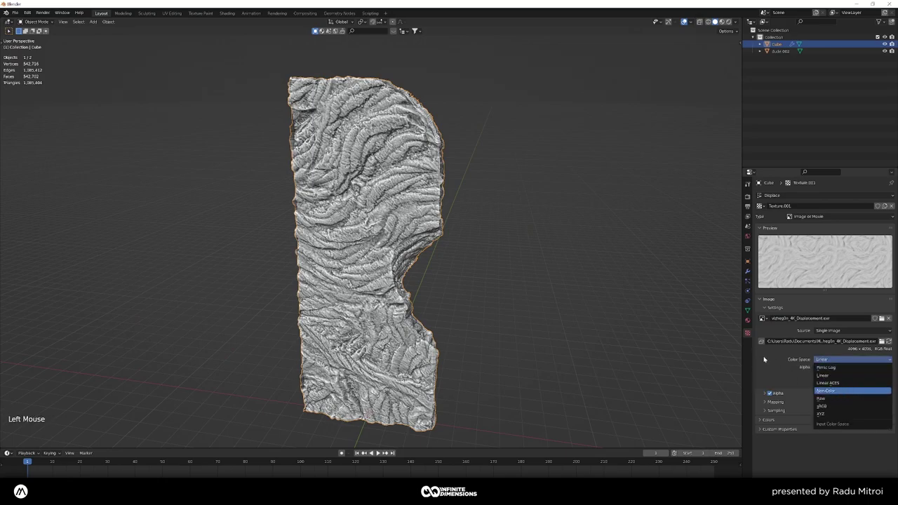
left_click(753, 369)
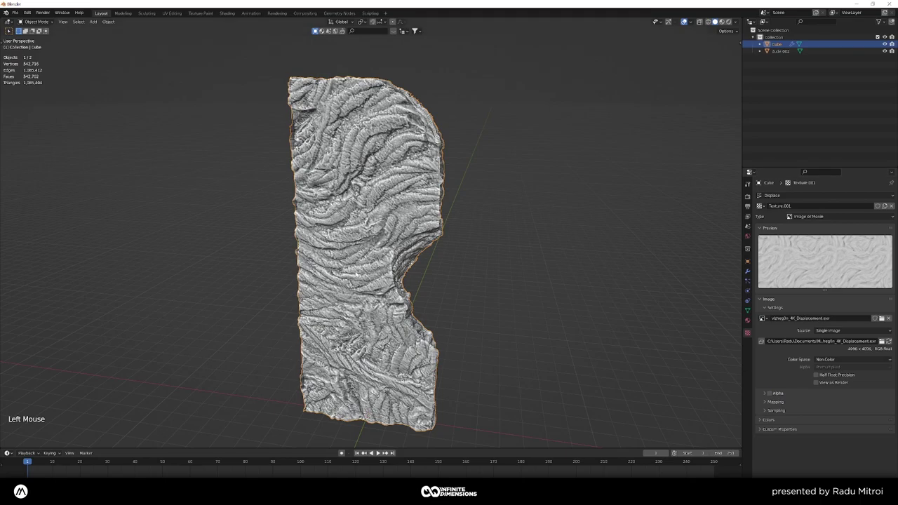
key("ctrl+a")
middle_click(323, 235)
middle_click(388, 233)
scroll("up", 3)
middle_click(328, 241)
scroll("down", 3)
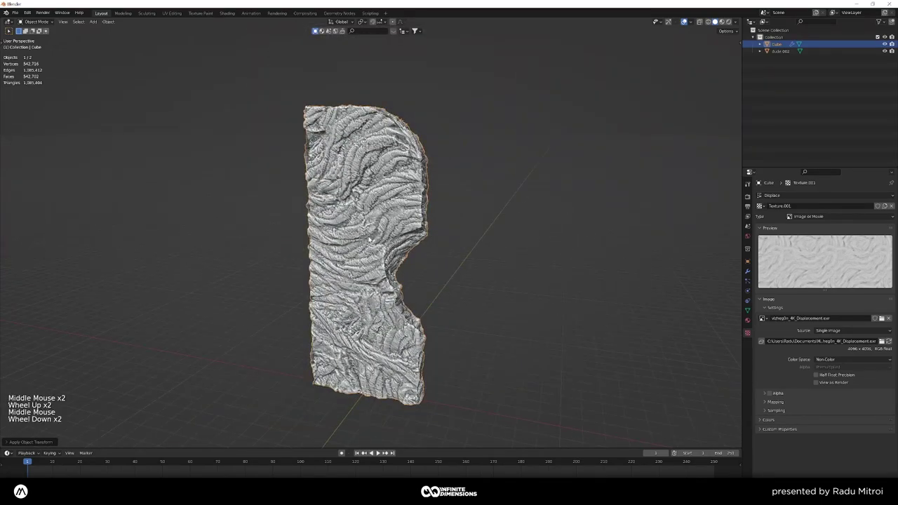
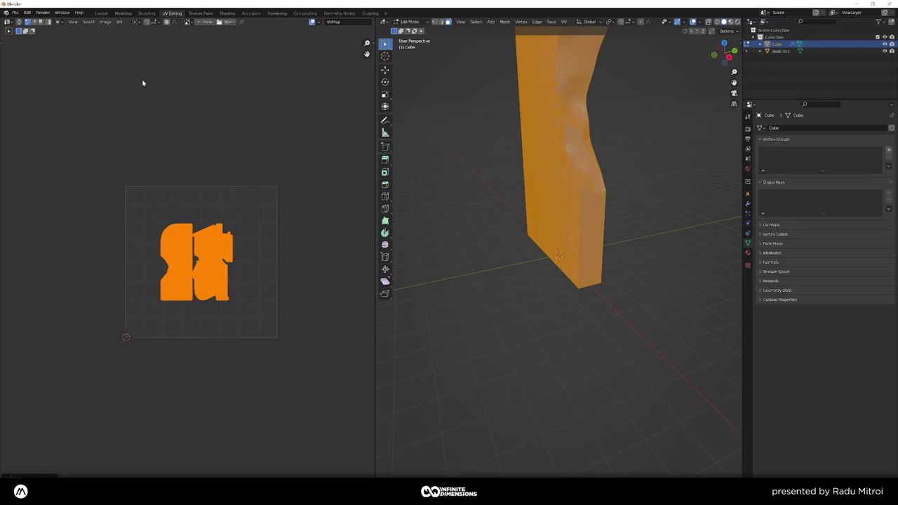
- Orbit and zoom to view the rescaled, broader rock relief on the slab
middle_click(372, 237)
scroll("up", 3)
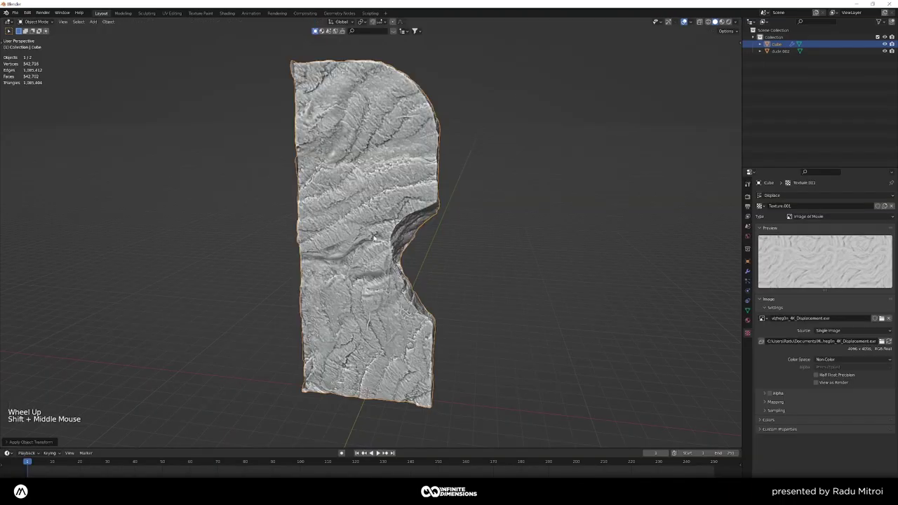
- Orbit and zoom around the slab to inspect the displaced rock surface and edges
middle_click(391, 206)
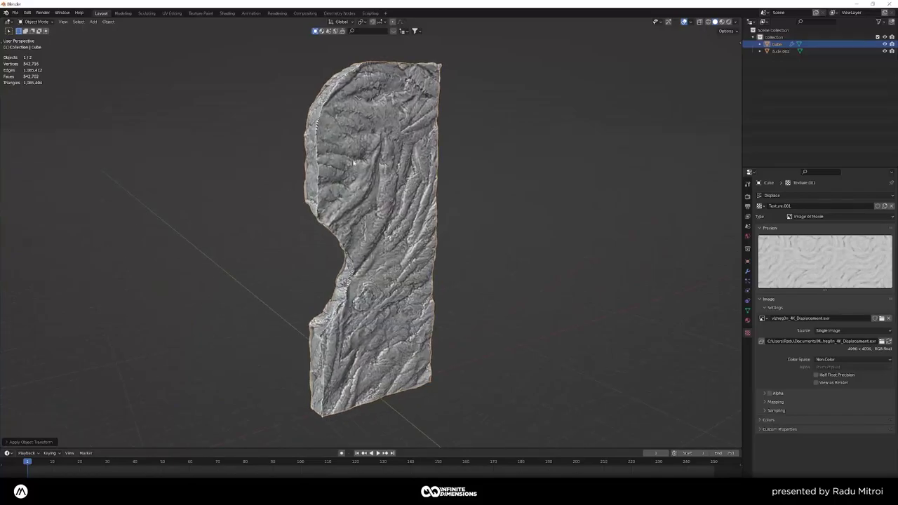
middle_click(390, 255)
scroll("up", 3)
middle_click(385, 254)
scroll("up", 3)
middle_click(312, 231)
middle_click(404, 284)
middle_click(363, 253)
middle_click(335, 208)
middle_click(374, 261)
middle_click(380, 249)
scroll("up", 3)
middle_click(353, 241)
scroll("up", 3)
scroll("down", 3)
scroll("up", 3)
middle_click(438, 325)
middle_click(398, 224)
scroll("up", 3)
middle_click(391, 281)
scroll("down", 3)
middle_click(411, 200)
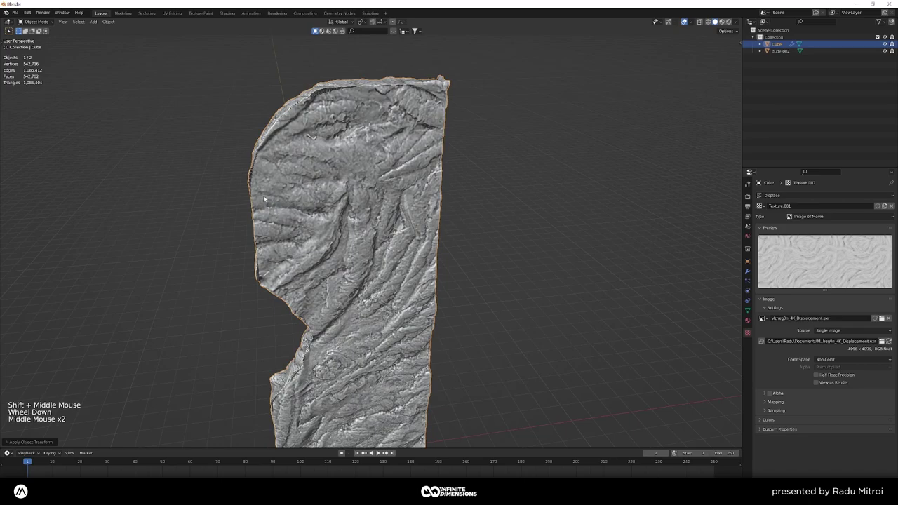
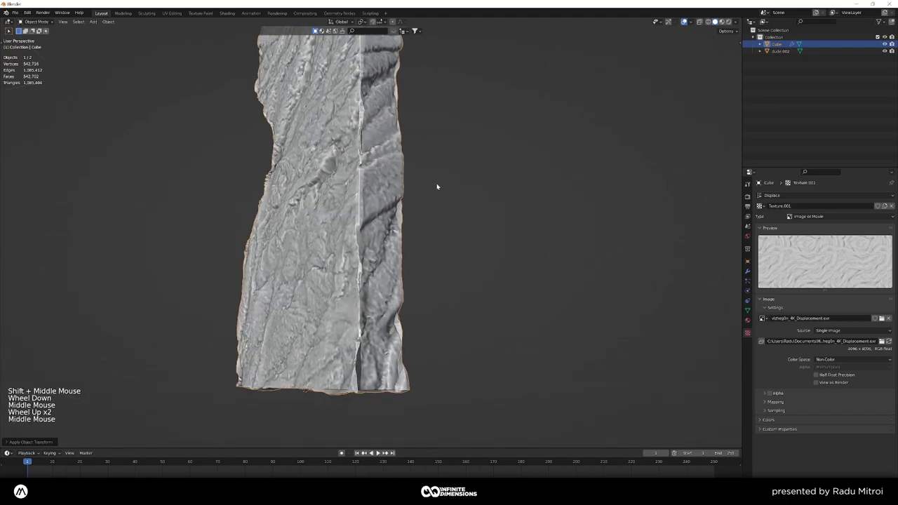
scroll("down", 3)
middle_click(307, 235)
scroll("down", 3)
middle_click(316, 233)
- Apply the Displace modifier (Ctrl+A) so the rock relief becomes real geometry with no modifiers left
left_click(750, 273)
scroll("down", 3)
middle_click(514, 263)
left_click(515, 263)
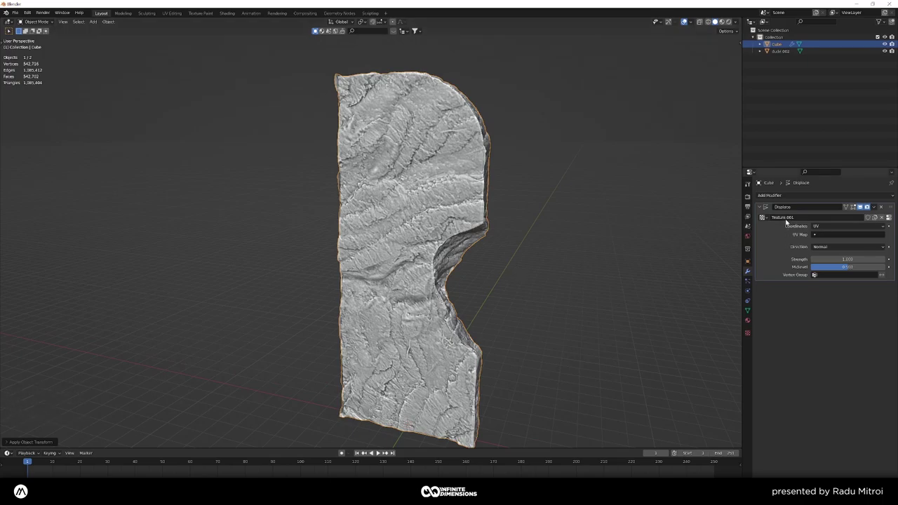
key("ctrl+a")
key("a")
right_click(457, 210)
key("ctrl+a")
key("ctrl+a")
right_click(523, 248)
key("ctrl+a")
right_click(487, 239)
middle_click(487, 240)
middle_click(484, 243)
scroll("down", 3)
middle_click(422, 258)
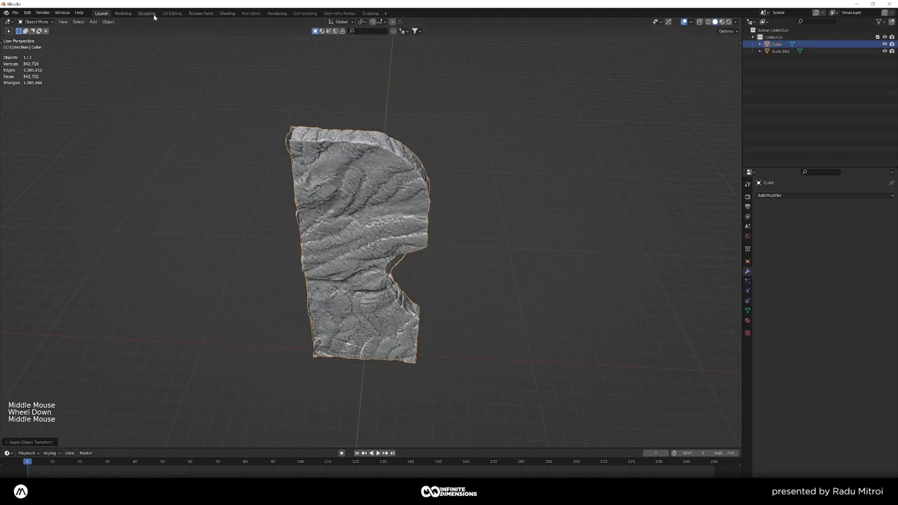
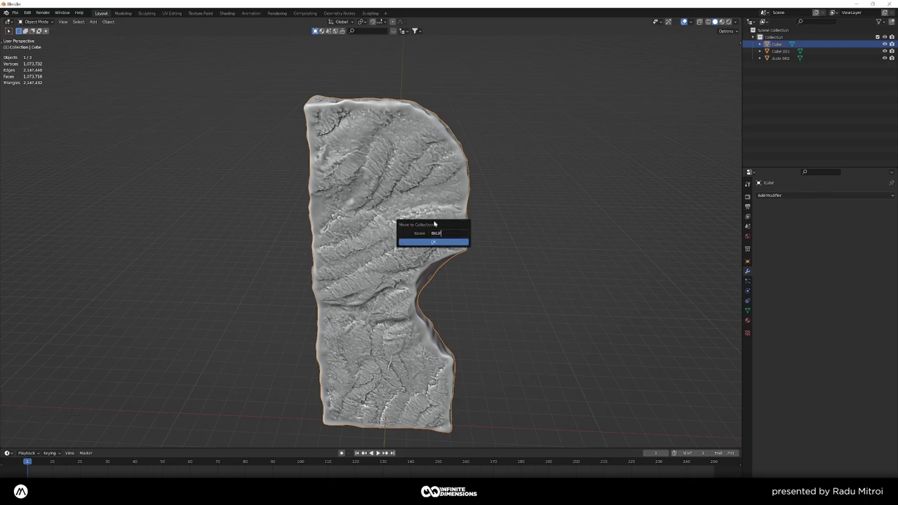
- Confirm moving one slab copy into the newly named collection and hide that collection
key("Return")
left_click(879, 58)
right_click(427, 180)
key("Return")
key("ctrl+a")
left_click(428, 181)
right_click(428, 180)
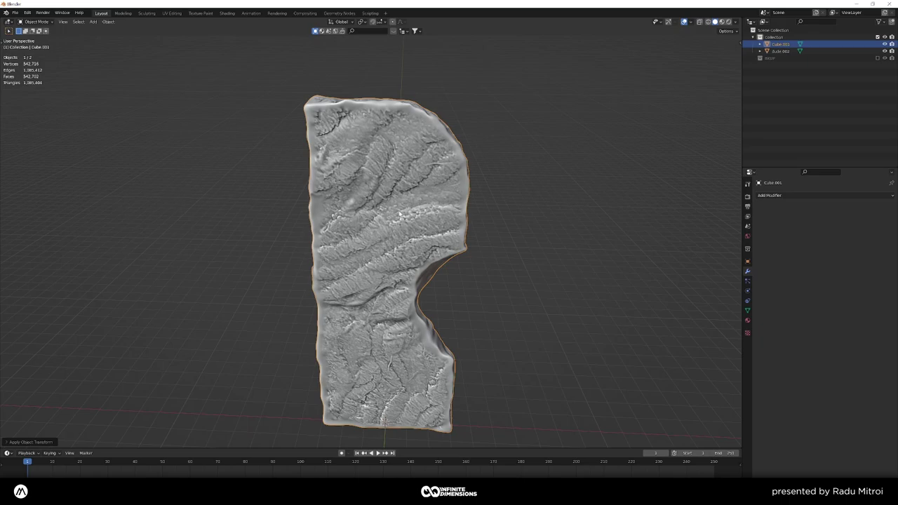
- Deselect everything and select the remaining visible slab copy, Cube.001
key("a")
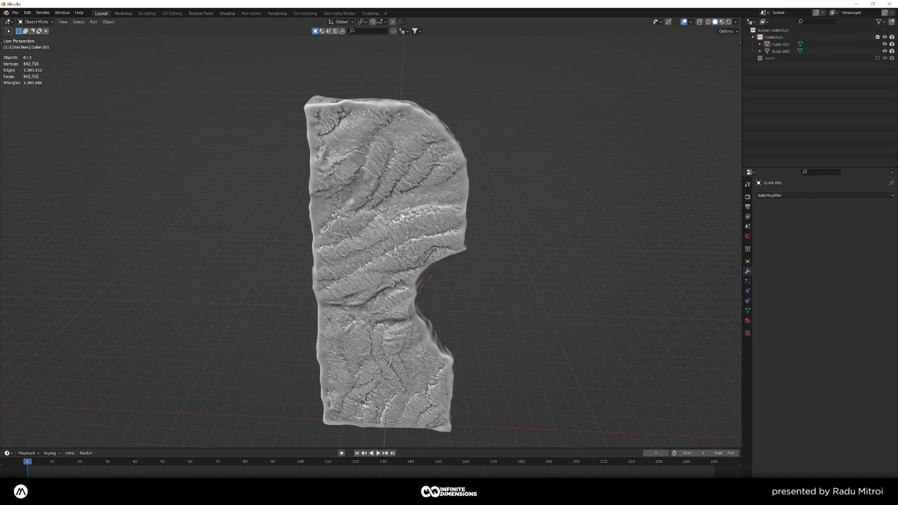
right_click(381, 165)
key("a")
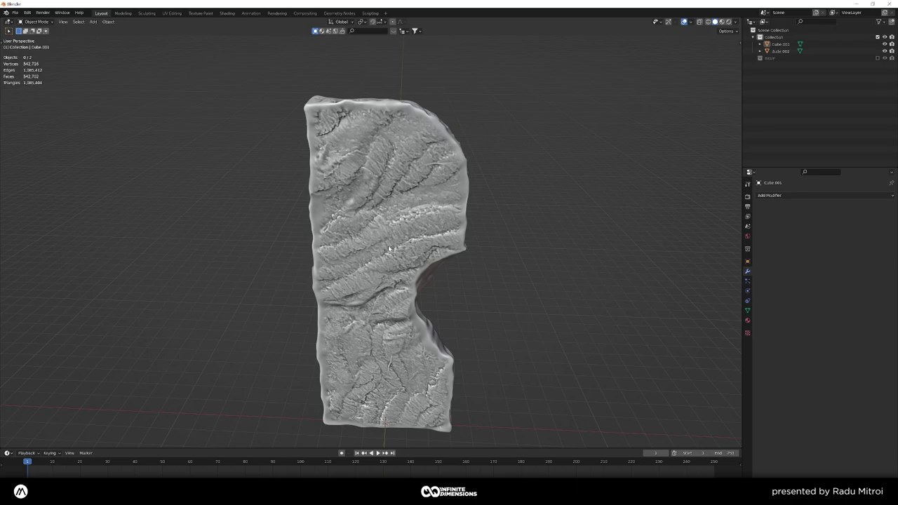
right_click(391, 246)
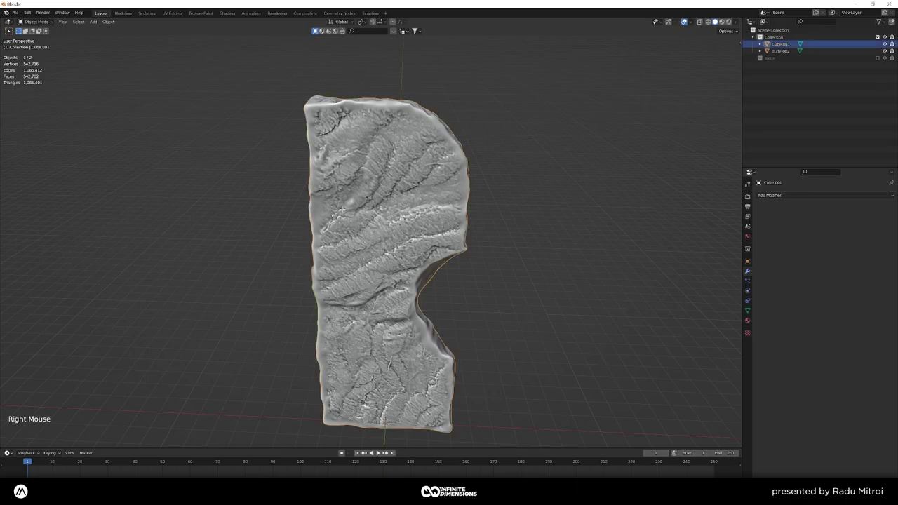
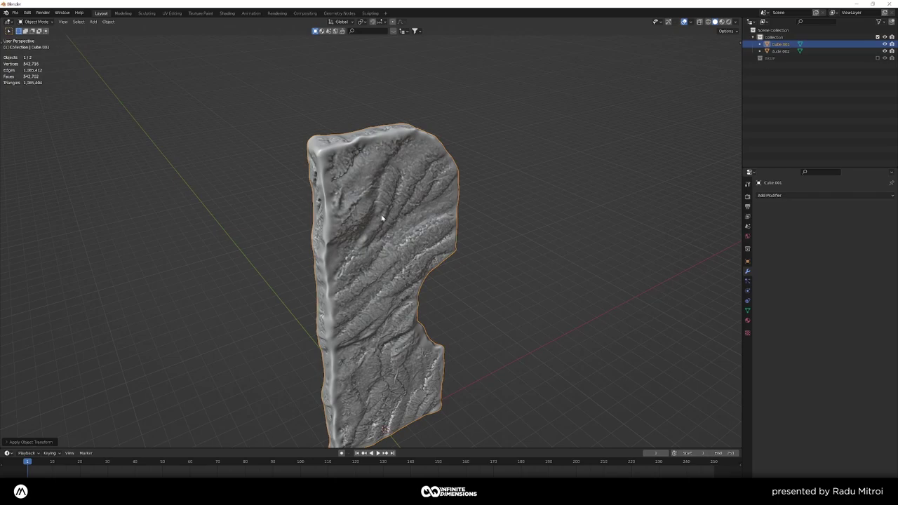
- Select the visible slab copy and show its Quad Remesher tab (5,000 quads) and voxel Remesh settings
middle_click(432, 235)
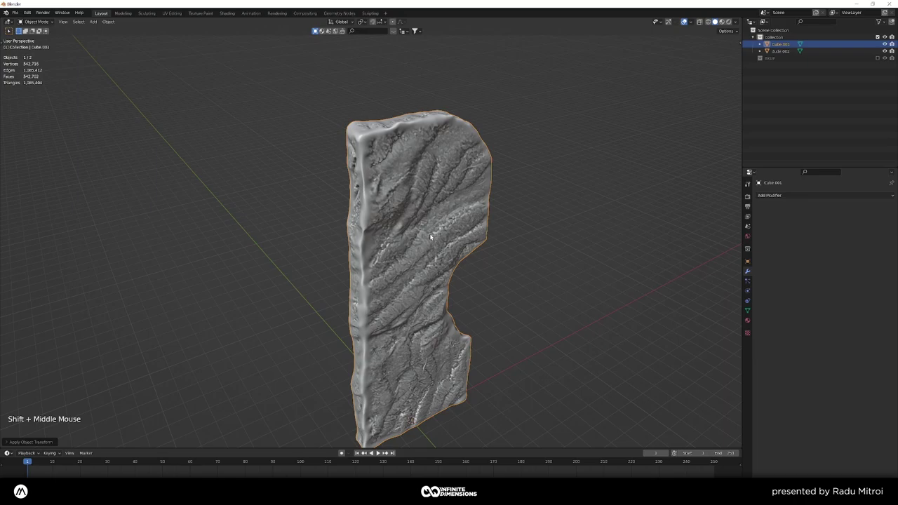
key("n")
left_click(740, 338)
key("a")
right_click(476, 218)
key("a")
left_click(477, 218)
right_click(476, 219)
left_click(752, 314)
left_click(779, 350)
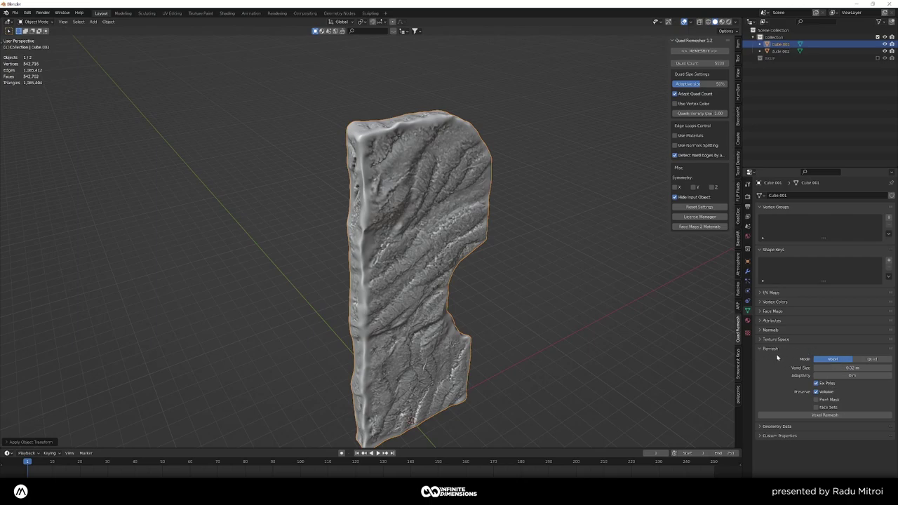
- Run Quad Remesher at Quad Count 5000, producing Retopo_Cube.001 with about 20,200 vertices
left_click(782, 351)
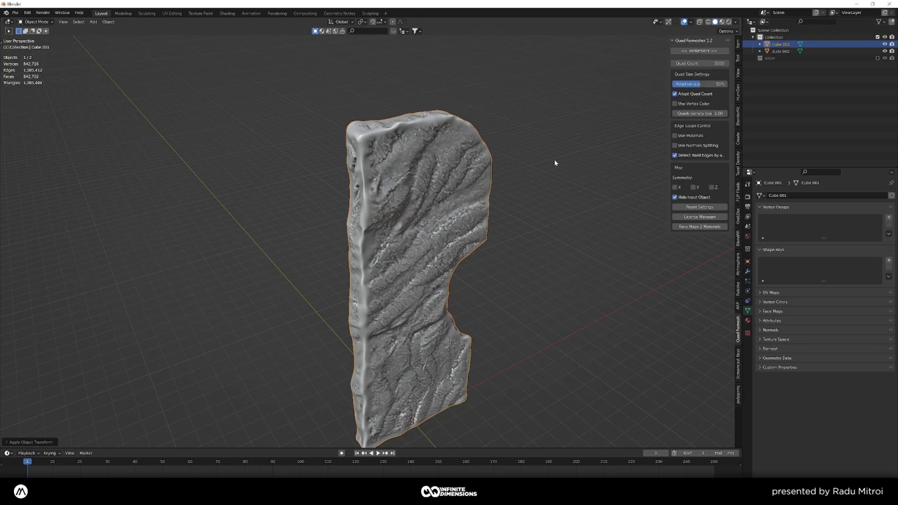
middle_click(551, 233)
scroll("down", 3)
middle_click(533, 257)
scroll("up", 3)
middle_click(531, 257)
scroll("down", 3)
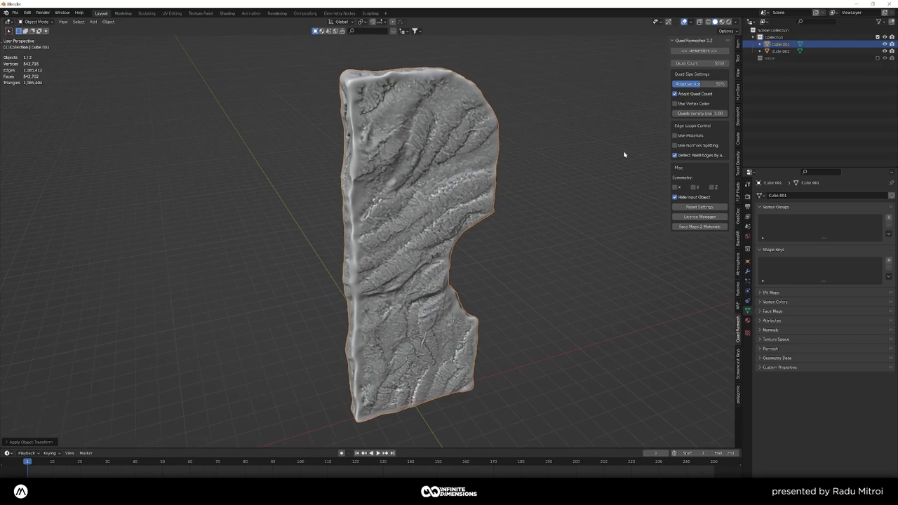
left_click(702, 49)
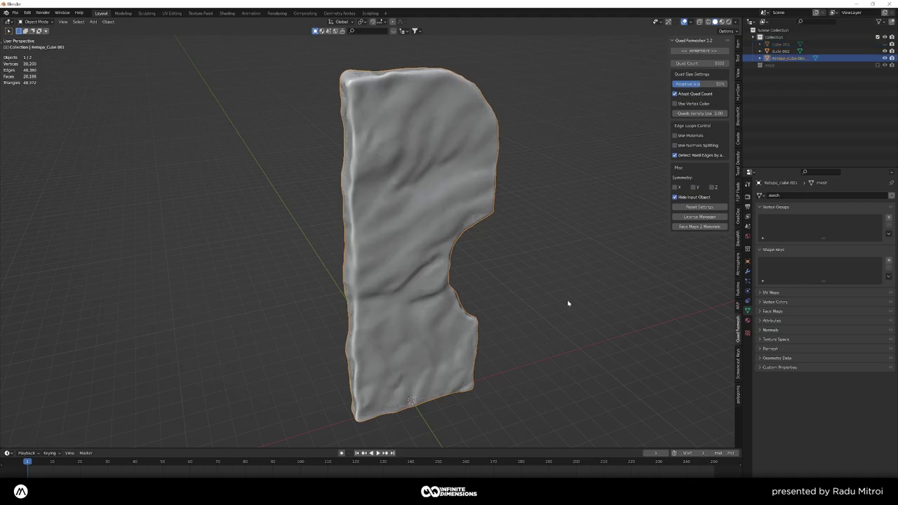
- Deselect everything and select the new retopologized slab Retopo_Cube.001
key("a")
right_click(511, 174)
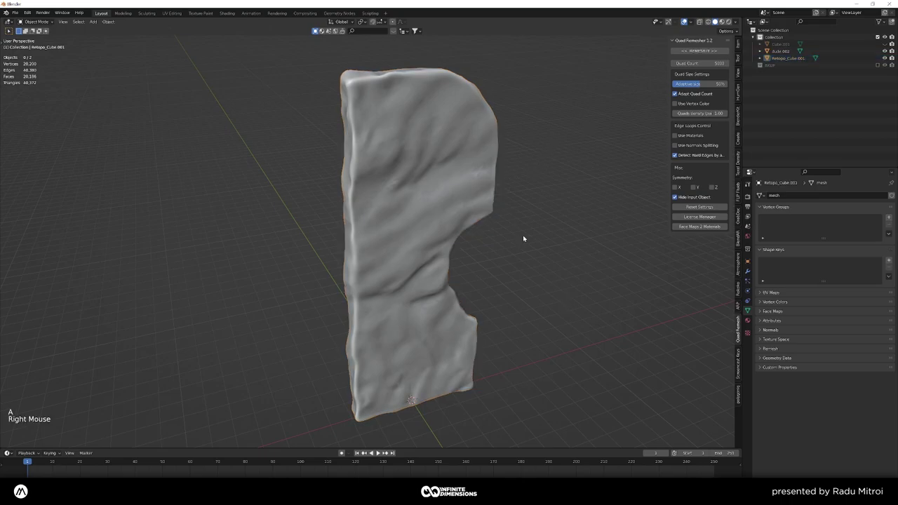
key("n")
key("a")
key("a")
right_click(482, 207)
- Hide the sidebar and orbit Retopo_Cube.001 to check its smoothed quad surface
key("n")
key("a")
right_click(482, 207)
middle_click(525, 259)
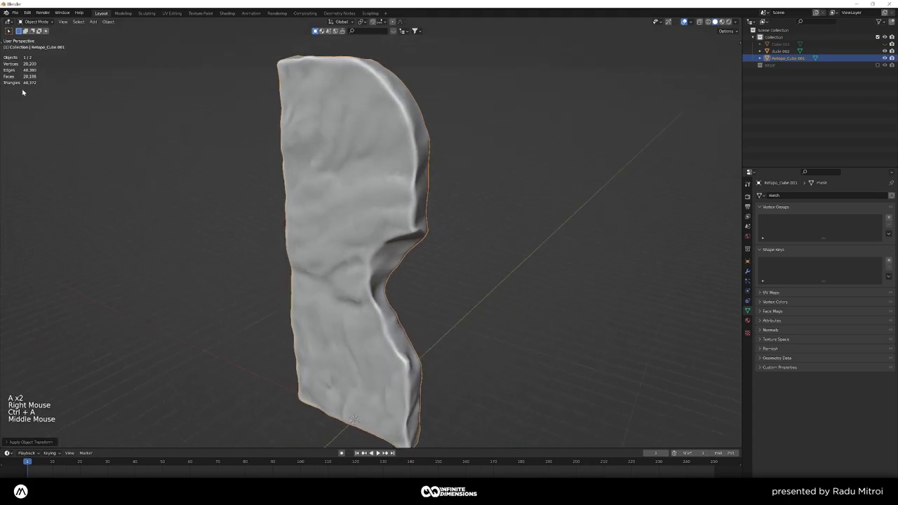
middle_click(358, 179)
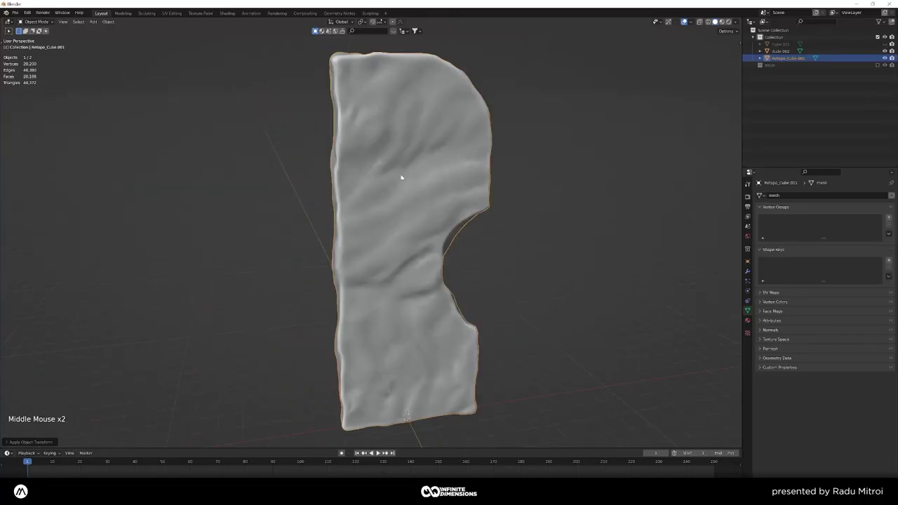
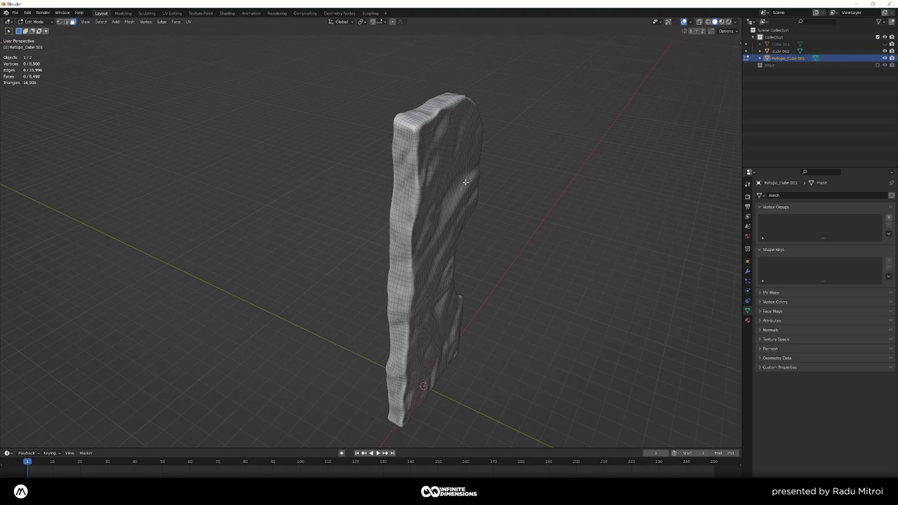
- Select the whole retopo mesh, check the UV unwrap methods and inspect the quad grid from several angles
key("a")
key("u")
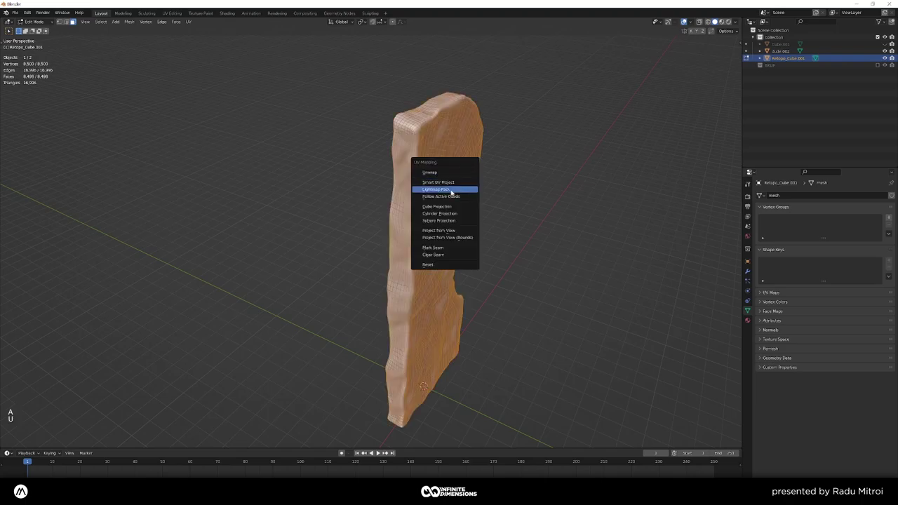
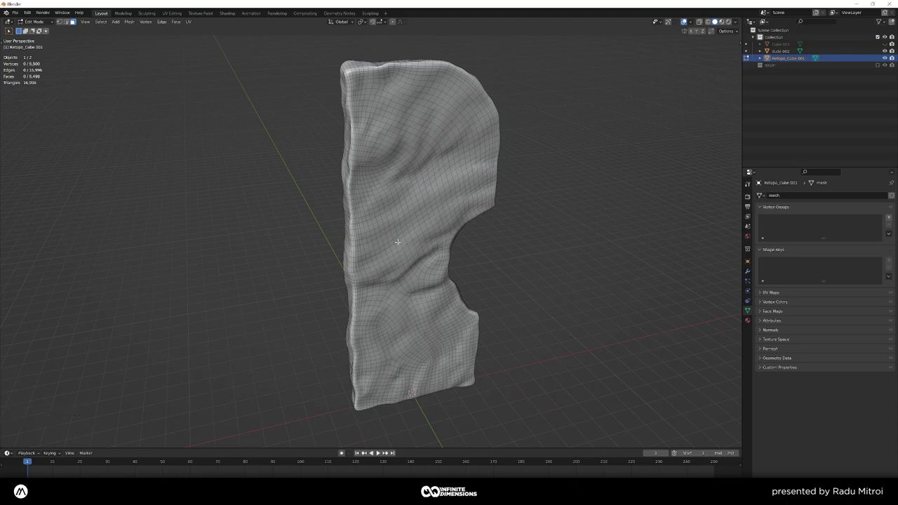
key("Tab")
middle_click(420, 249)
scroll("down", 3)
key("Tab")
middle_click(400, 250)
scroll("up", 3)
middle_click(401, 246)
scroll("up", 3)
middle_click(406, 235)
scroll("up", 3)
scroll("down", 3)
middle_click(411, 235)
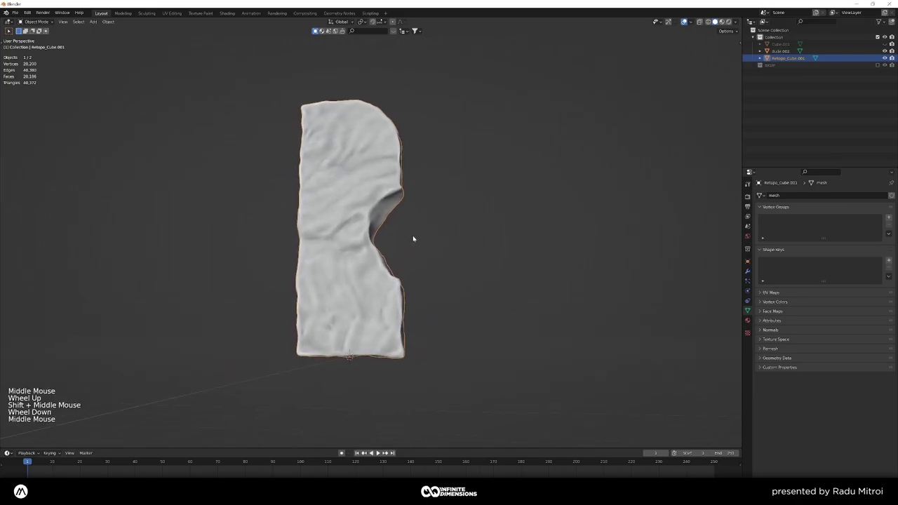
scroll("up", 3)
middle_click(421, 230)
scroll("up", 3)
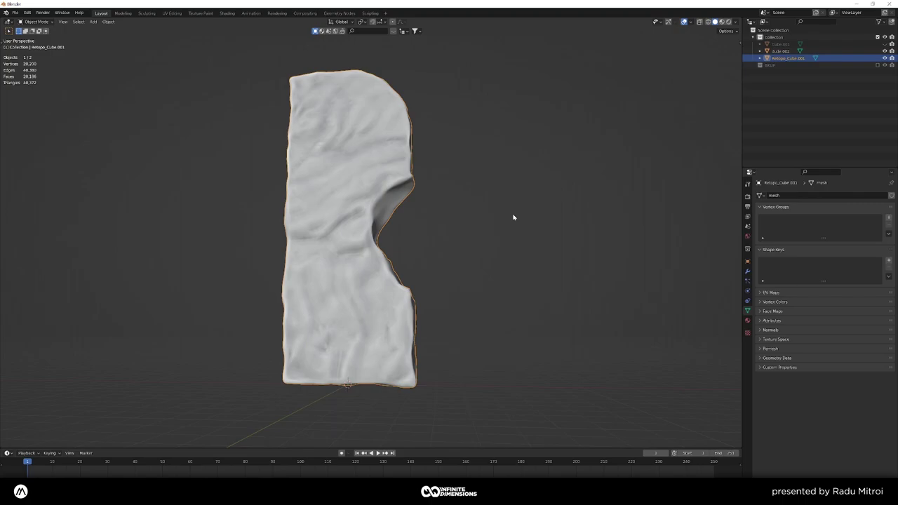
middle_click(379, 236)
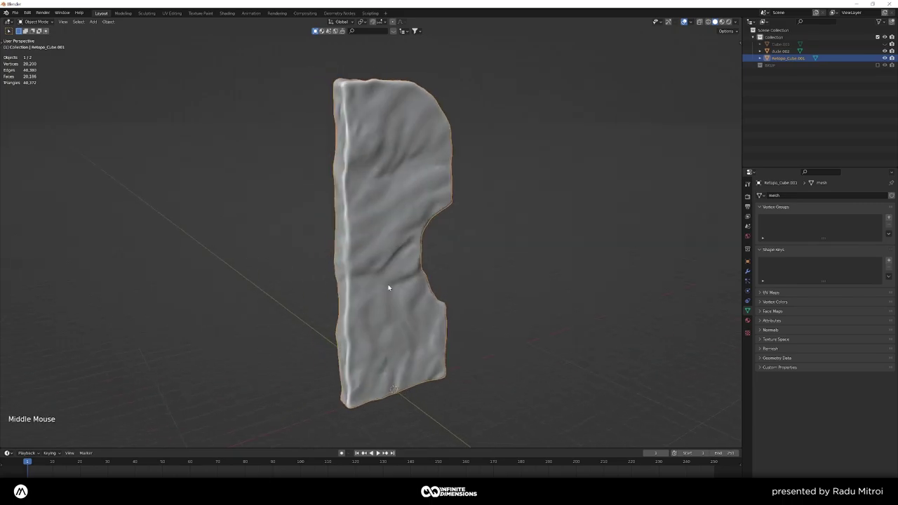
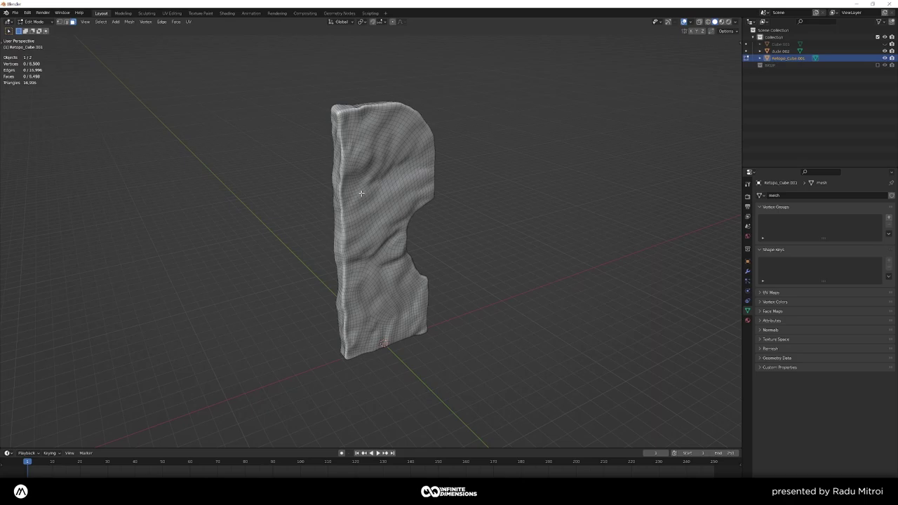
- Return to Object Mode, view the slab from the front and add a new cube at its base
key("Tab")
middle_click(446, 229)
key("KP_1")
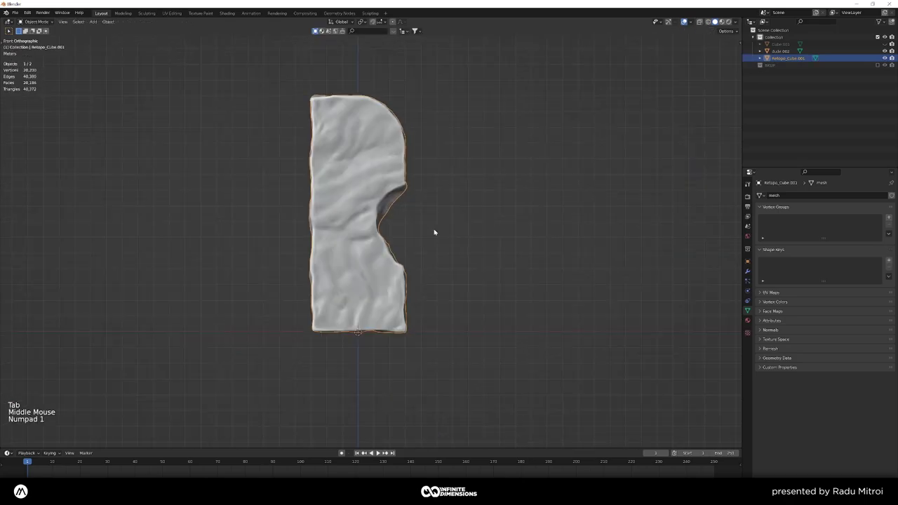
middle_click(426, 260)
middle_click(417, 242)
key("shift+a")
- Orbit around the slab and the new cube to judge the cube's placement
middle_click(417, 242)
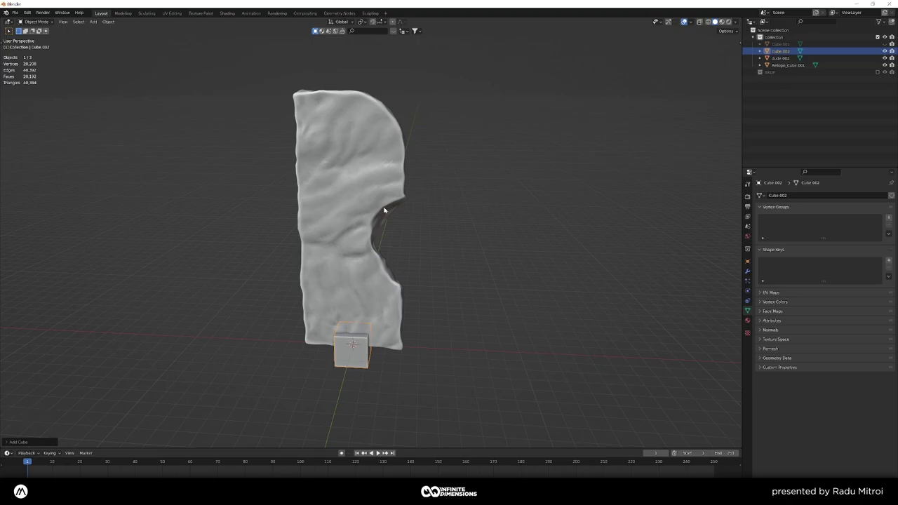
middle_click(374, 215)
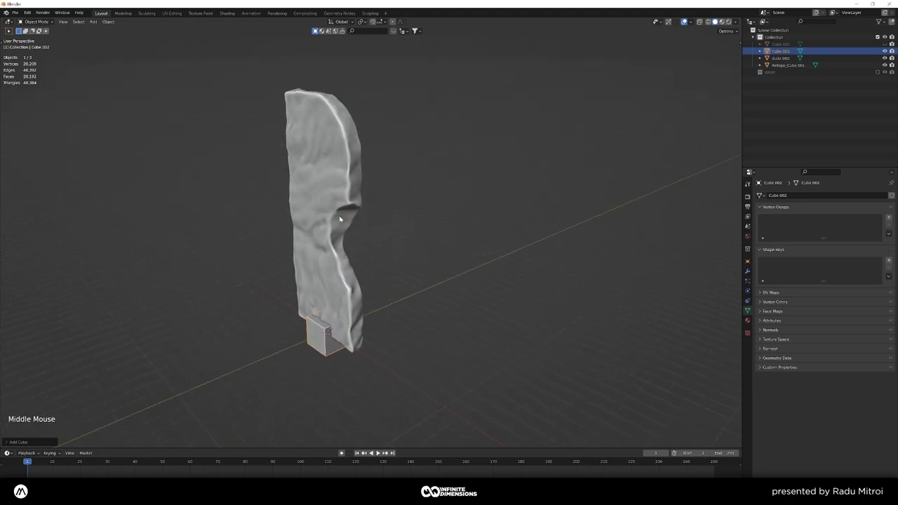
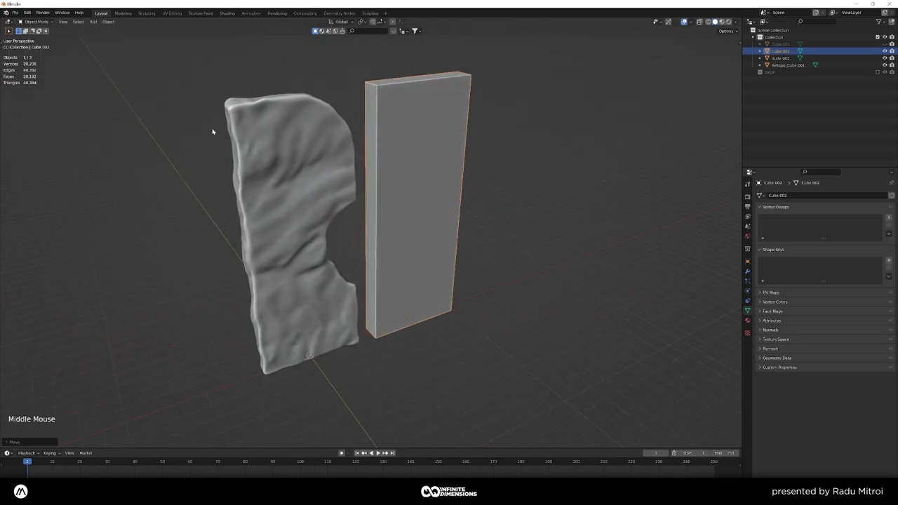
- Deselect everything and select the helper block Cube.002
key("a")
right_click(368, 133)
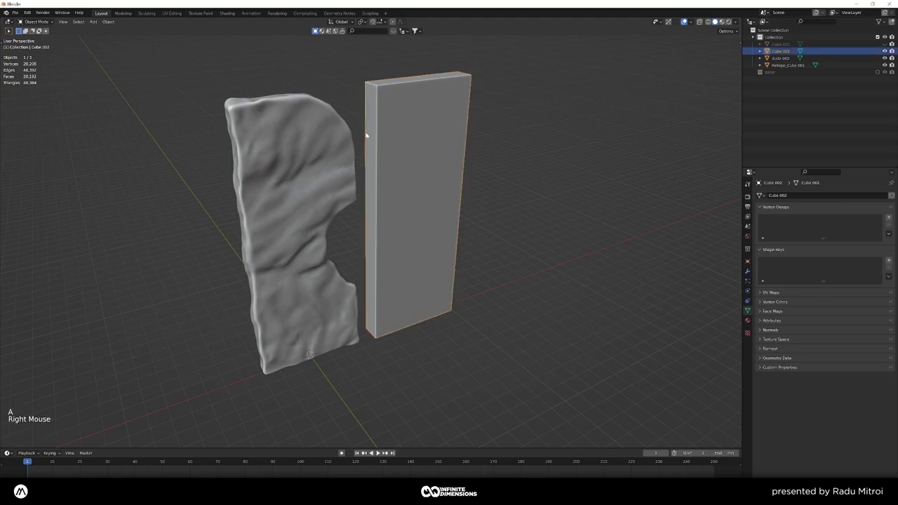
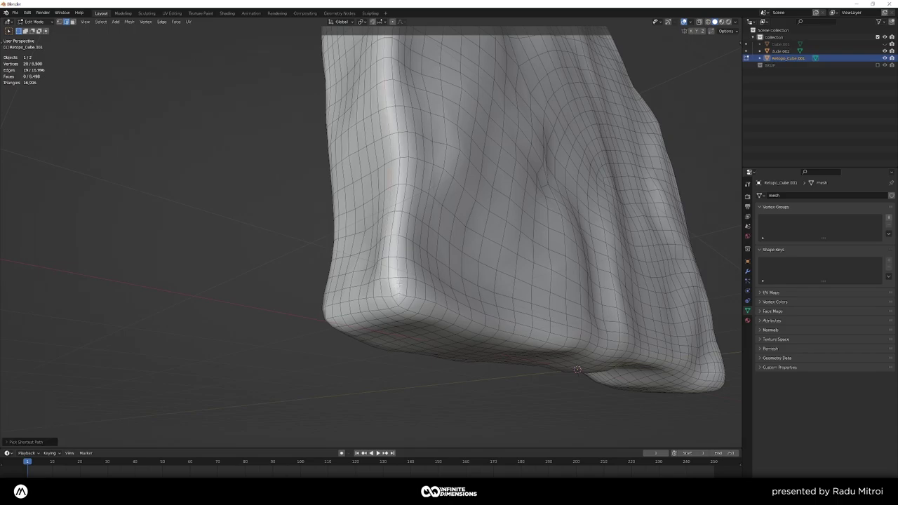
- Mark the selected corner edge loop of the slab as a UV seam
key("ctrl+e")
right_click(401, 285)
key("a")
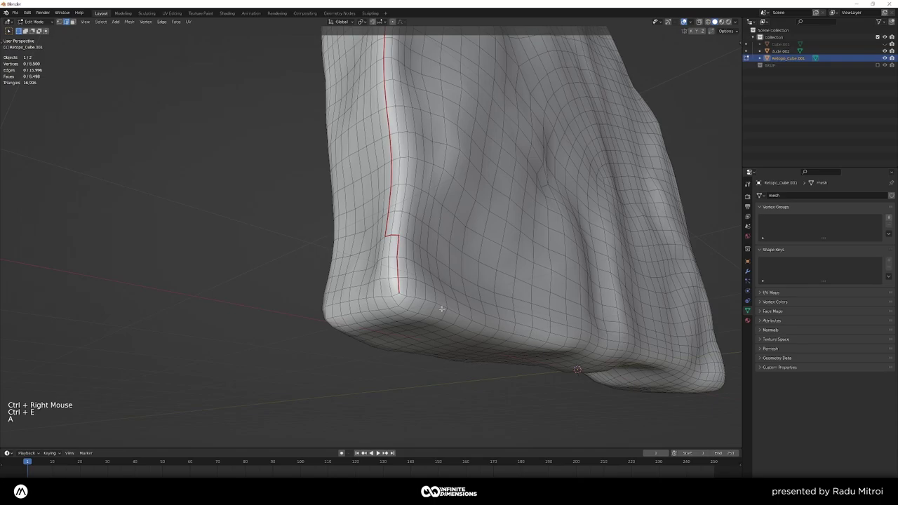
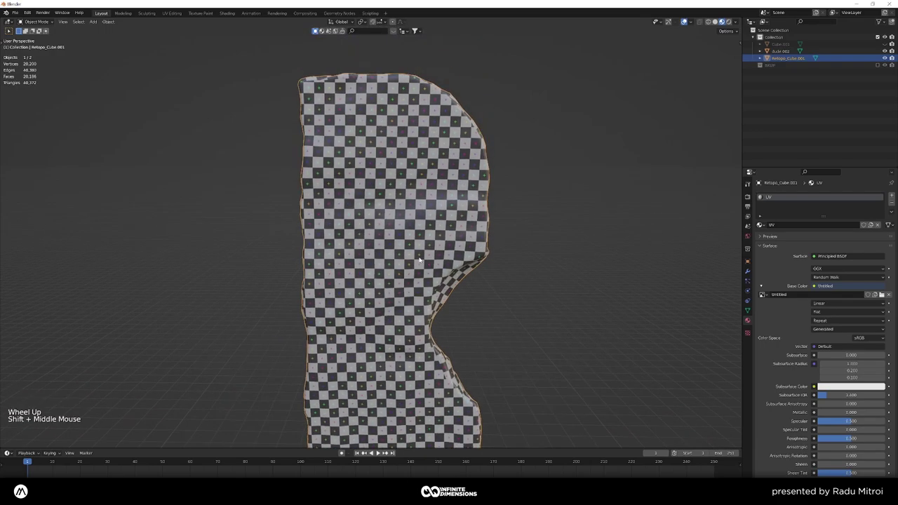
scroll("down", 3)
middle_click(407, 271)
scroll("up", 3)
middle_click(420, 233)
scroll("down", 3)
scroll("down", 3)
middle_click(456, 318)
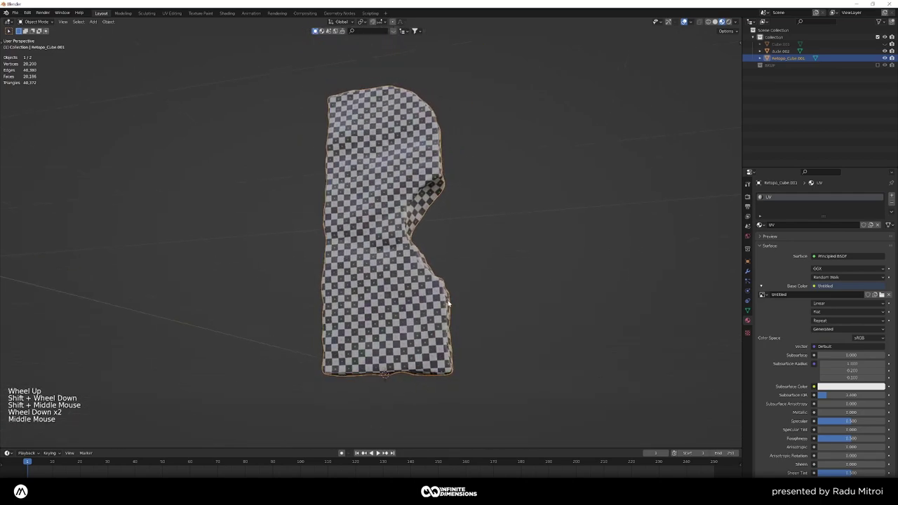
scroll("down", 3)
middle_click(453, 304)
scroll("up", 3)
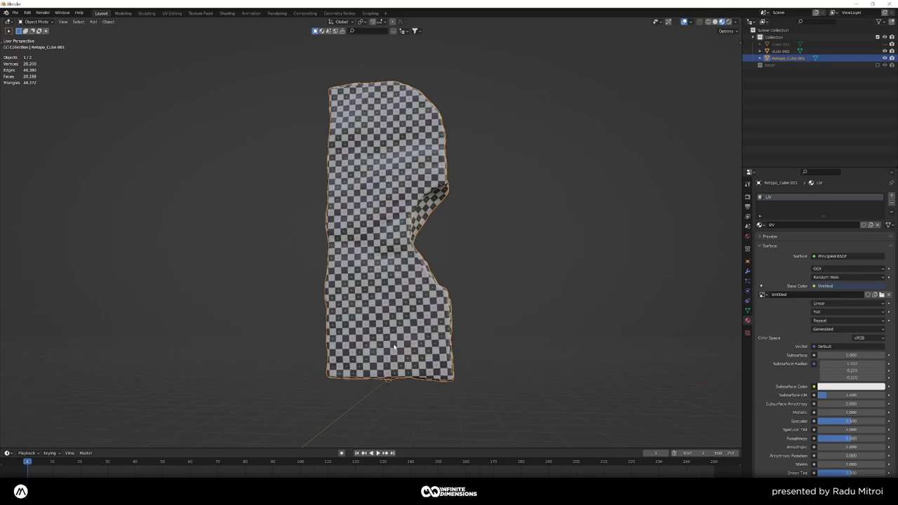
middle_click(366, 263)
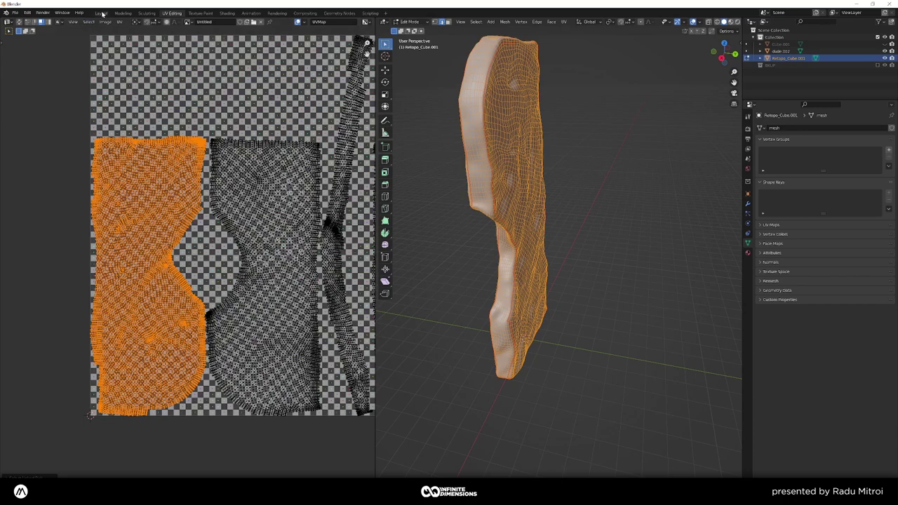
left_click(104, 11)
middle_click(418, 215)
key("a")
right_click(427, 203)
key("a")
left_click(427, 203)
middle_click(427, 203)
right_click(427, 204)
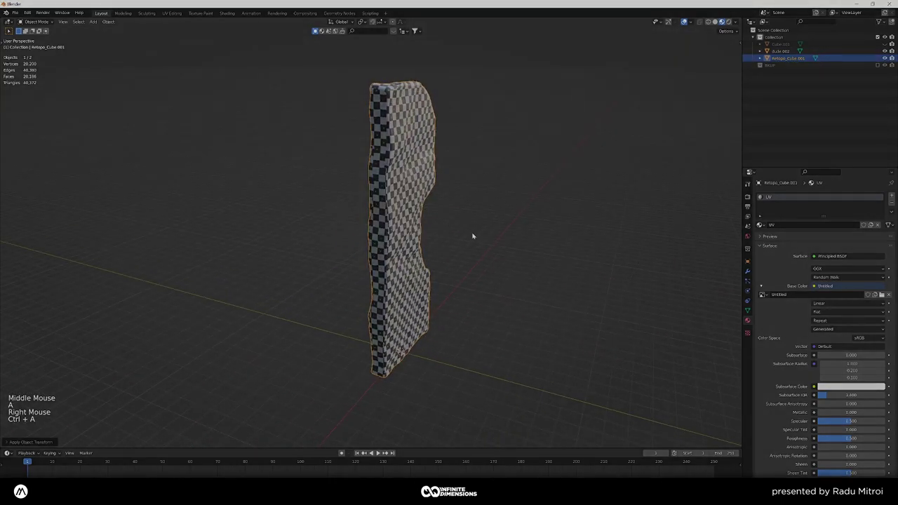
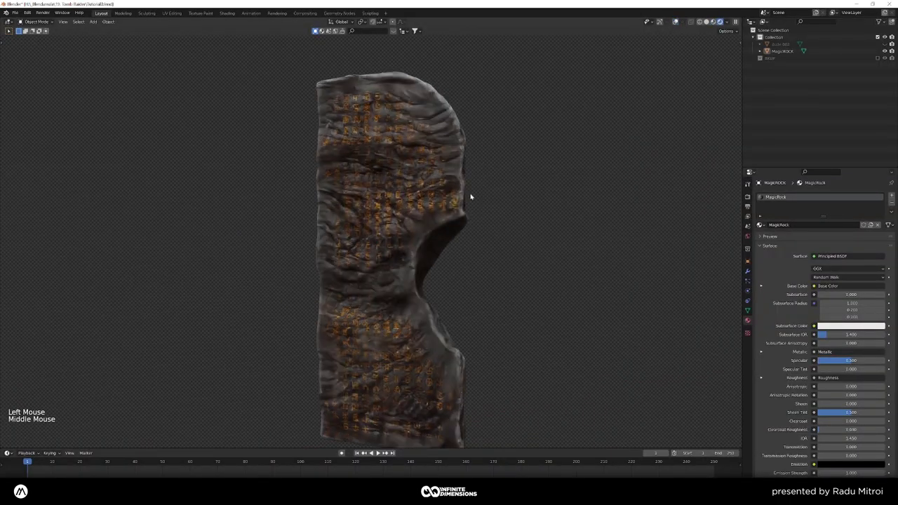
middle_click(462, 241)
scroll("down", 3)
middle_click(452, 214)
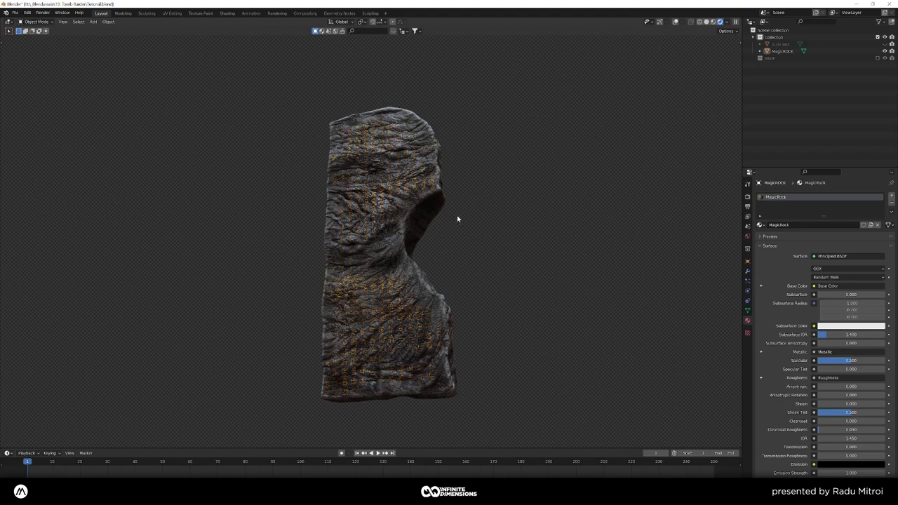
middle_click(458, 216)
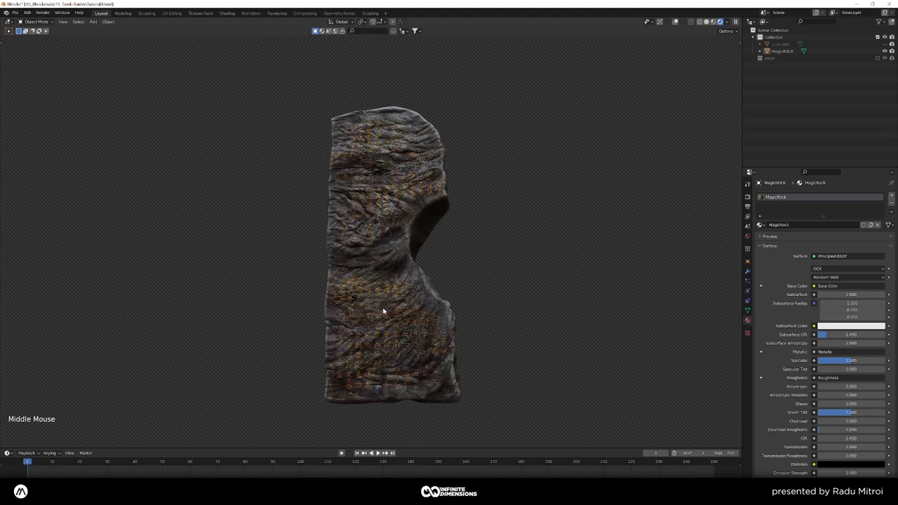
scroll("up", 3)
middle_click(374, 289)
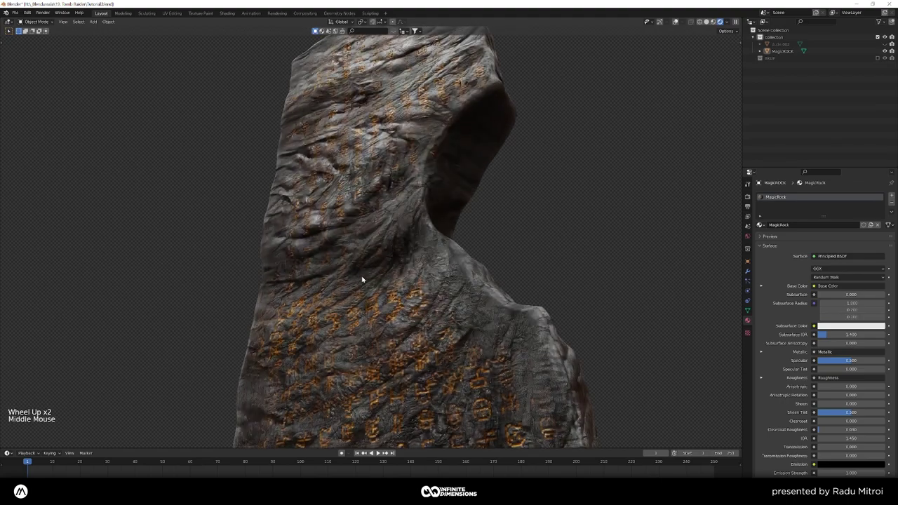
middle_click(373, 253)
scroll("up", 3)
middle_click(430, 250)
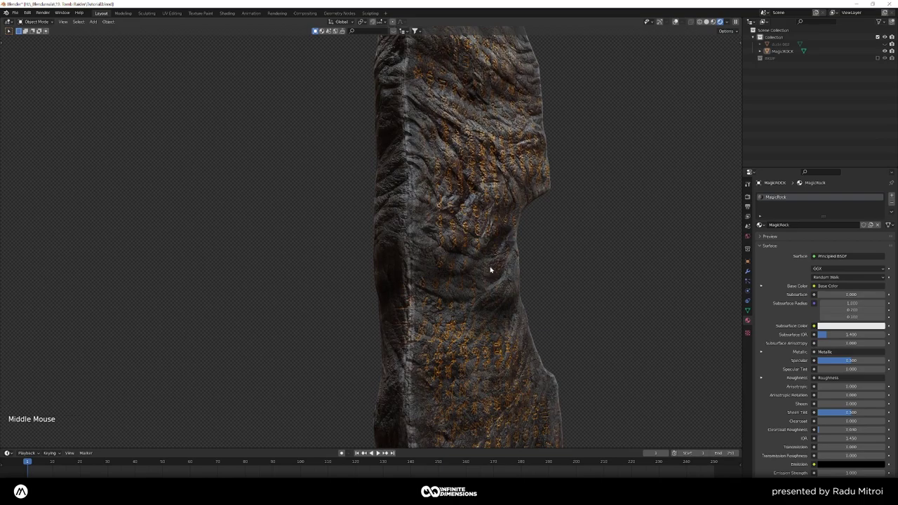
middle_click(369, 170)
scroll("up", 3)
middle_click(428, 282)
middle_click(428, 201)
scroll("up", 3)
middle_click(450, 301)
scroll("up", 3)
middle_click(427, 274)
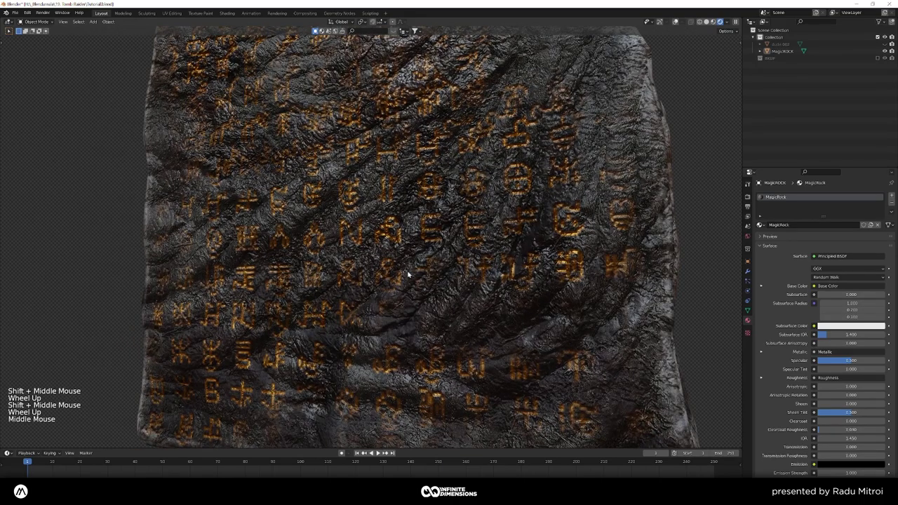
scroll("down", 3)
middle_click(431, 312)
scroll("down", 3)
middle_click(428, 295)
scroll("down", 3)
middle_click(433, 306)
middle_click(426, 268)
scroll("down", 3)
middle_click(437, 286)
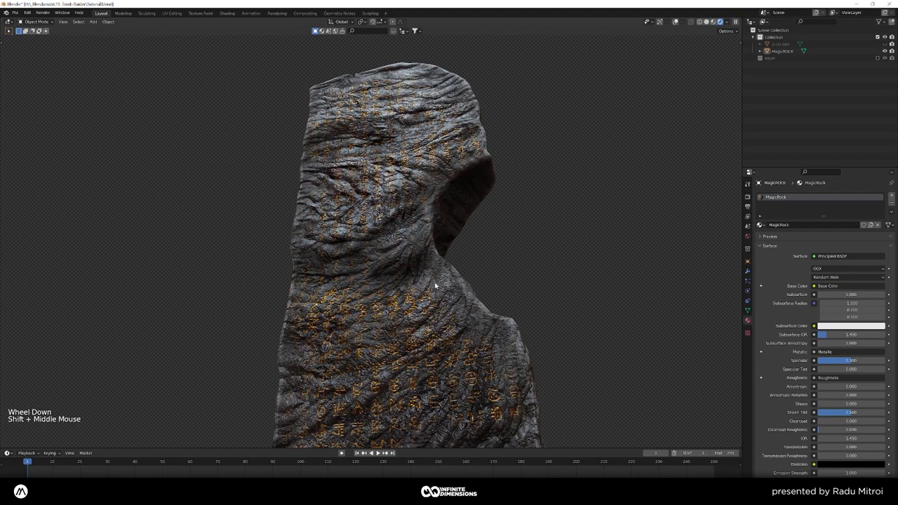